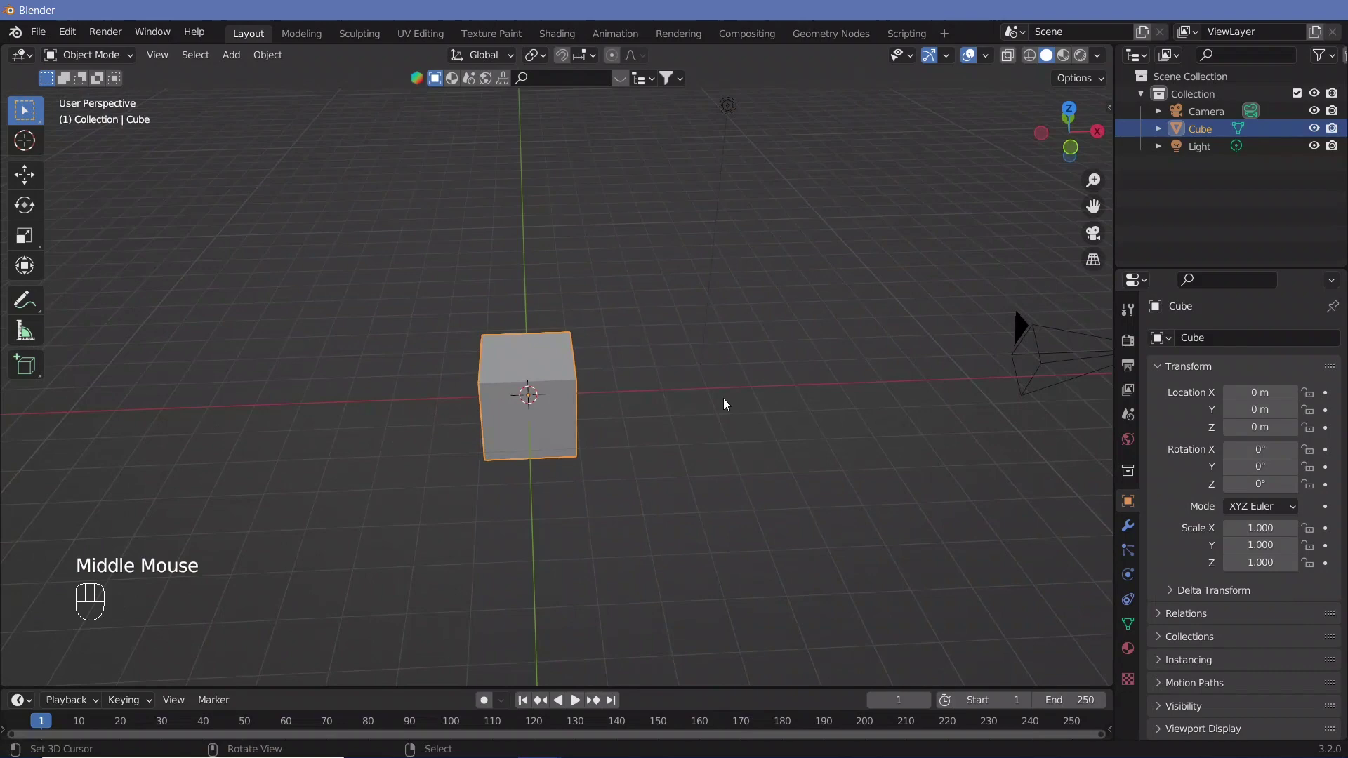
Inspect the default cube and turn the new lower area into a Geometry Node Editor
scroll(up, 3)
drag(673, 383, 634, 409)
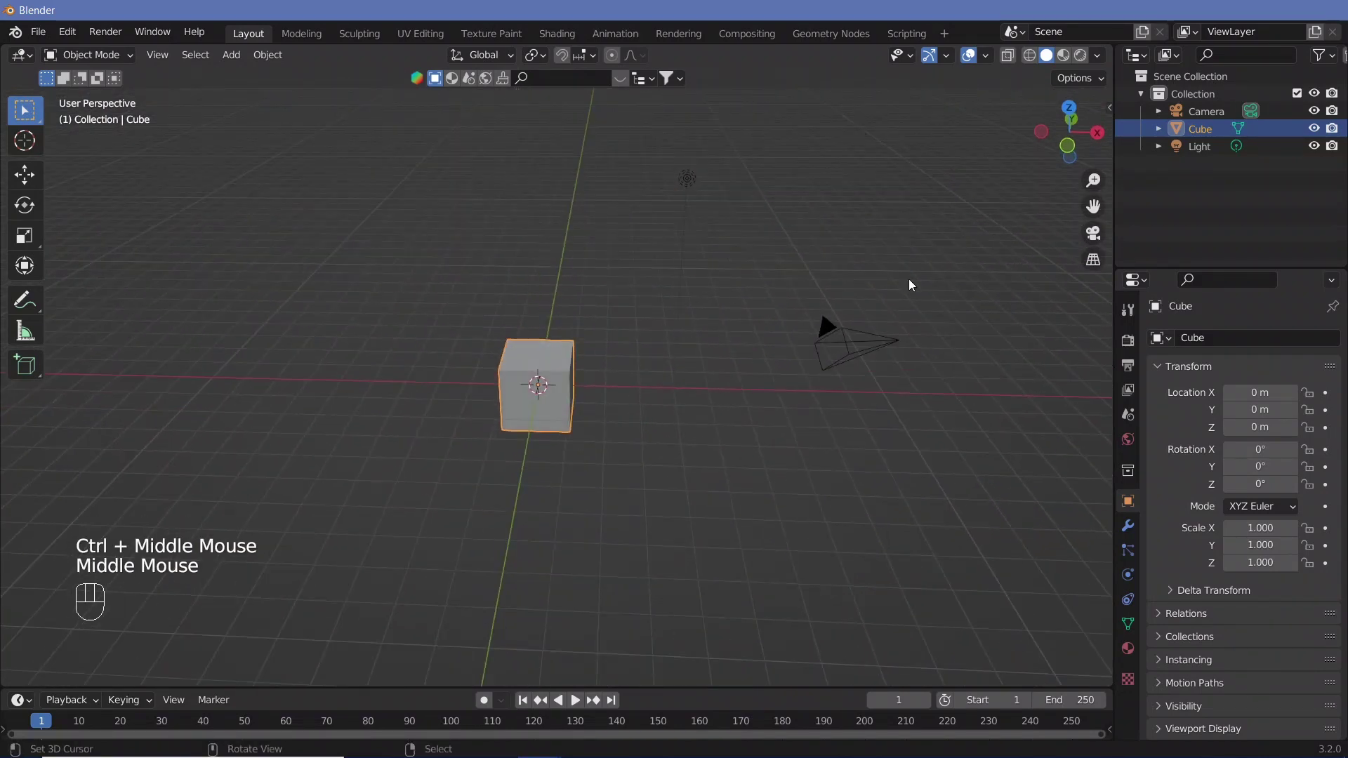
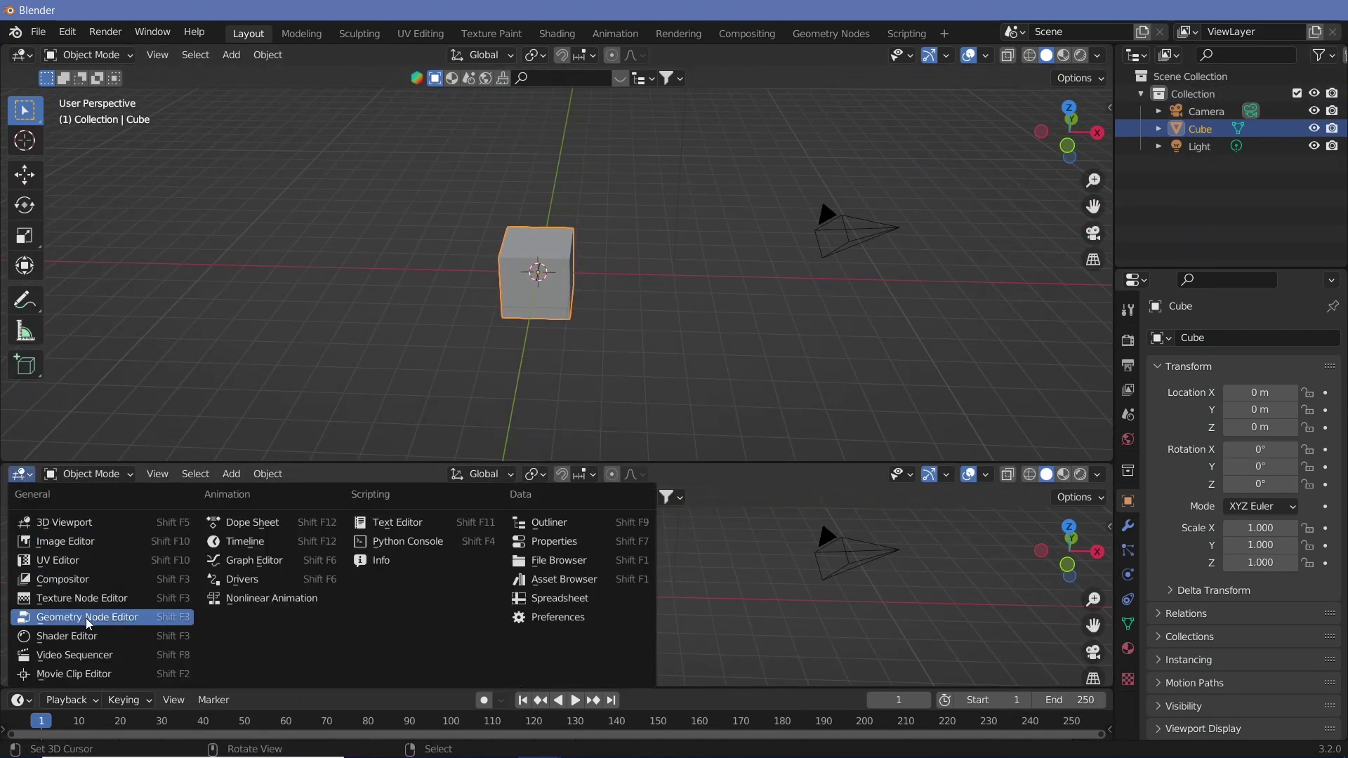
click(92, 622)
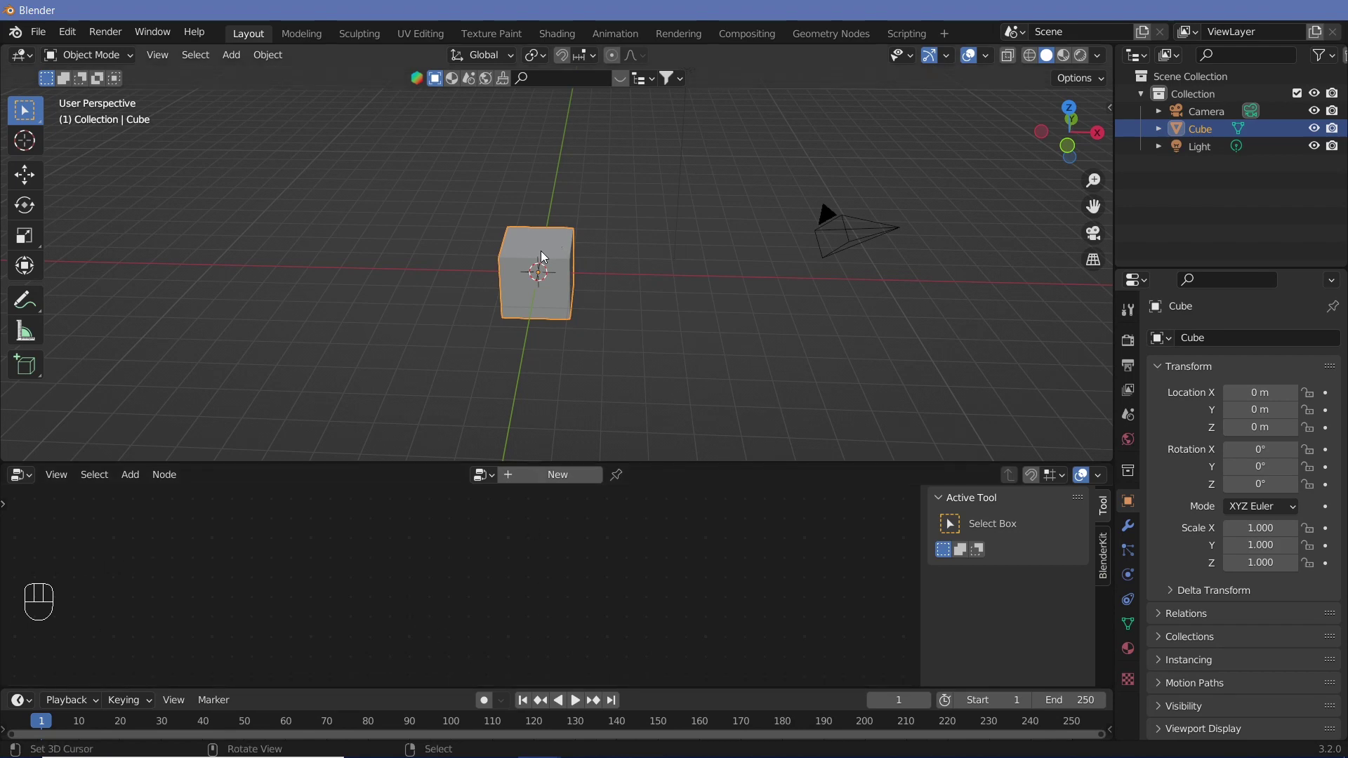
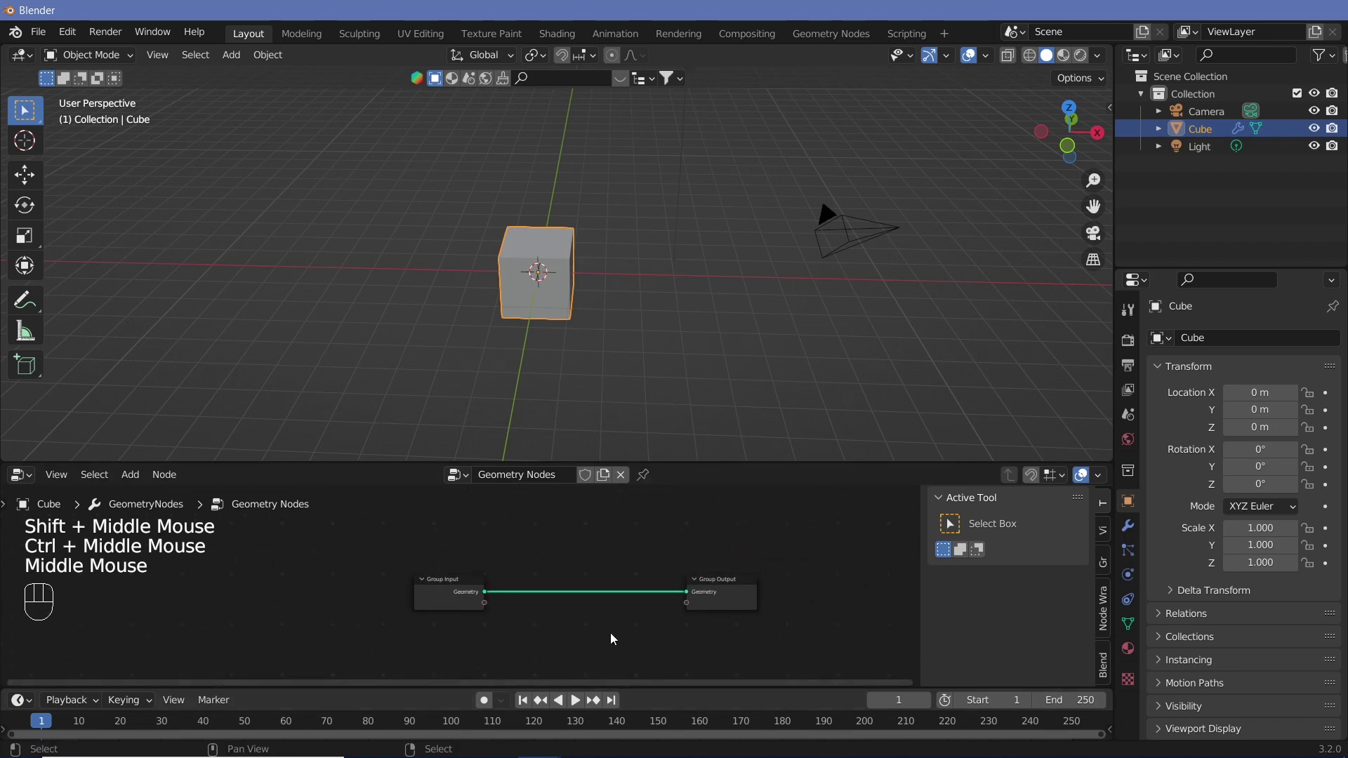
Remove the Group Input and add a Grid mesh node to the Cube's node tree
click(726, 470)
click(725, 455)
middle_click(566, 575)
key(shift+a)
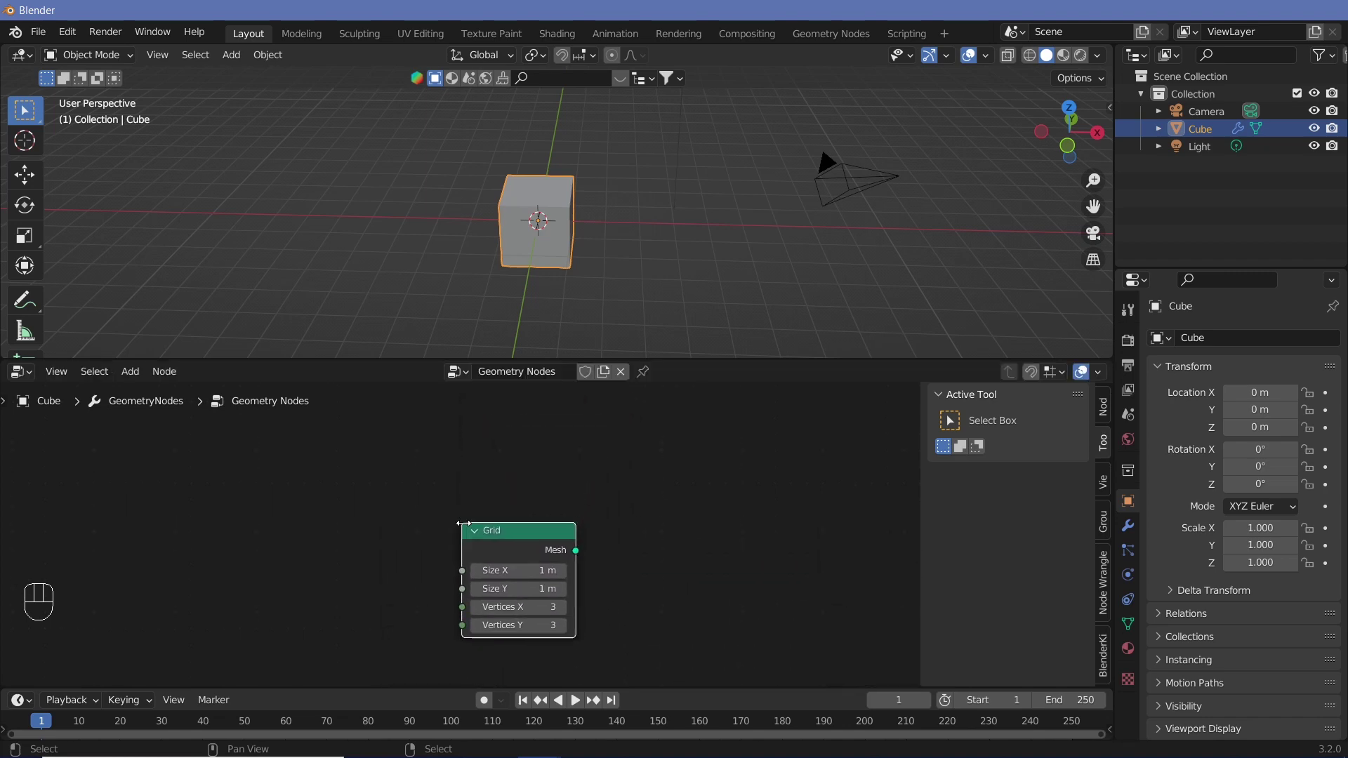
drag(657, 544, 668, 647)
drag(602, 592, 438, 590)
drag(455, 602, 349, 606)
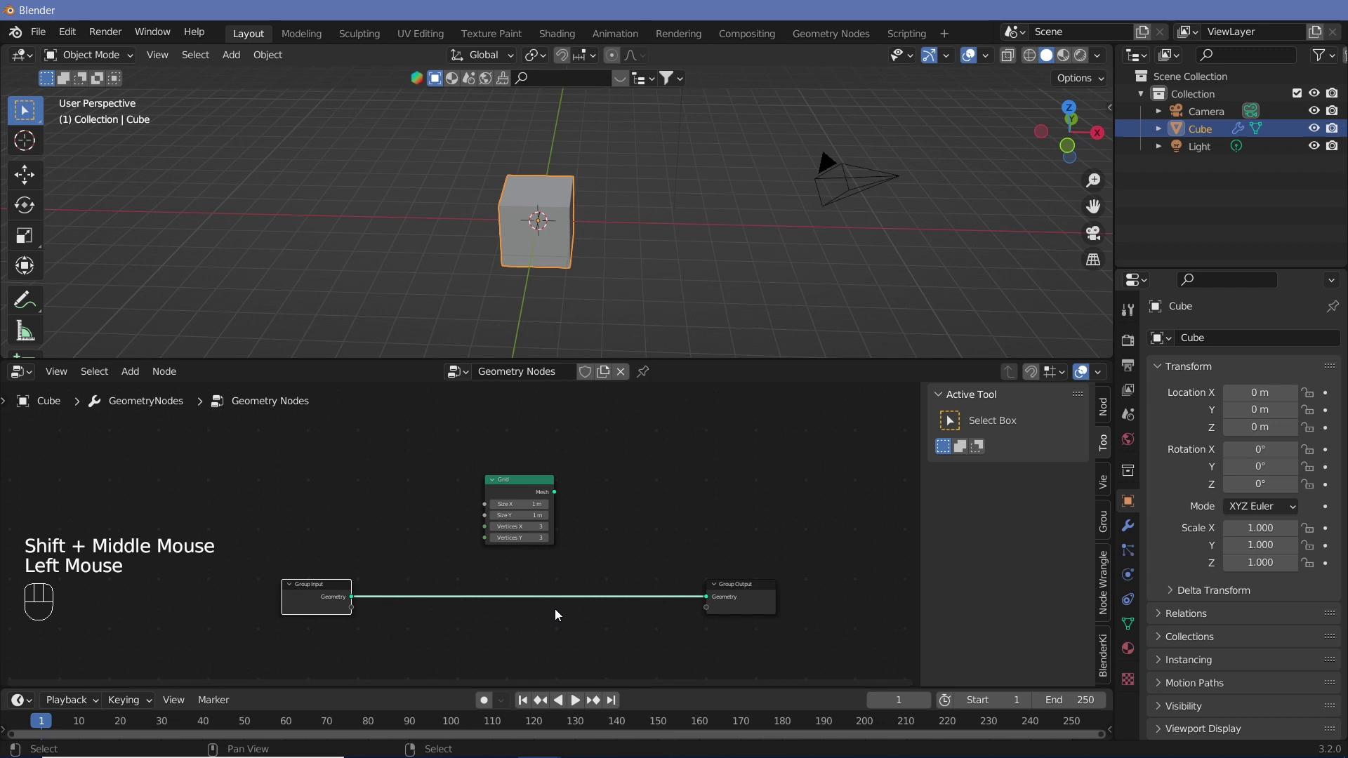
Cut the old geometry link and wire the Grid mesh into the Group Output, vertex counts sharing one input
right_click(609, 578)
right_click(609, 580)
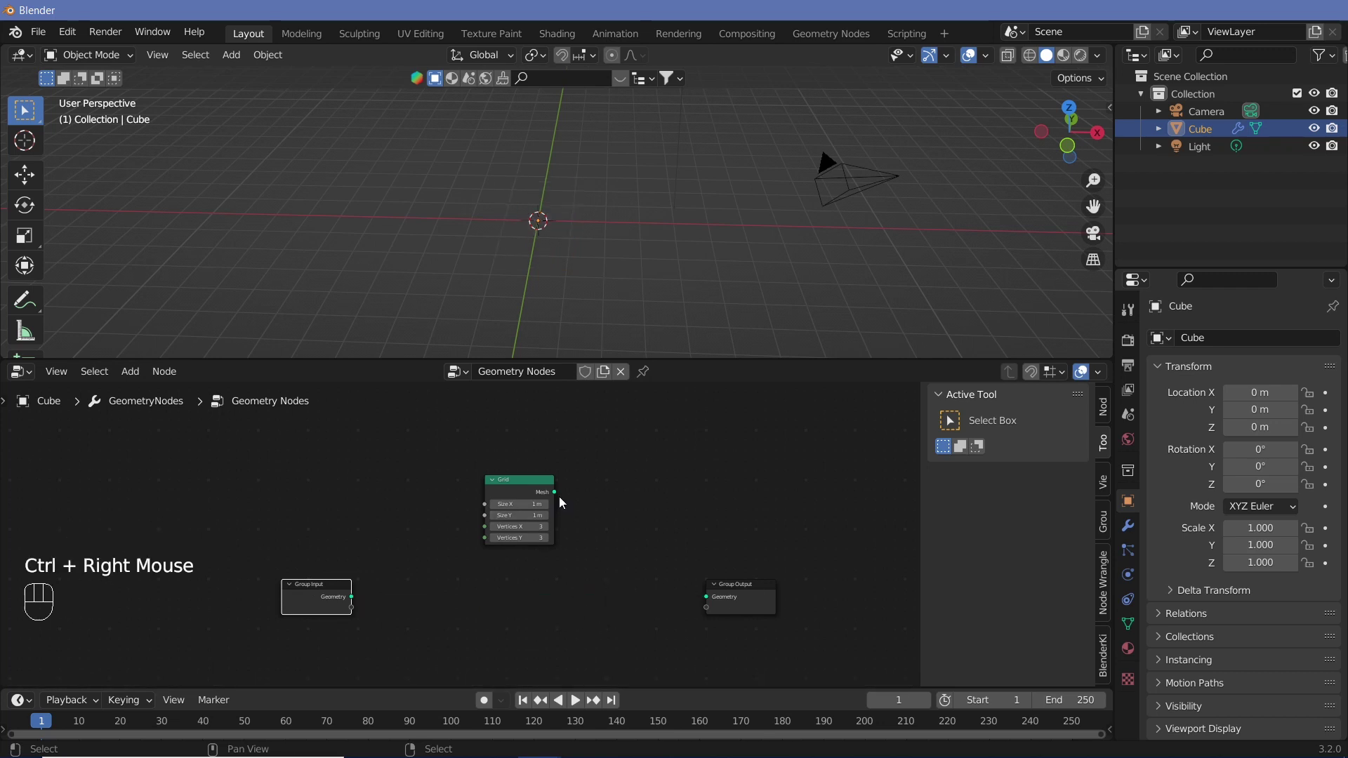
click(567, 504)
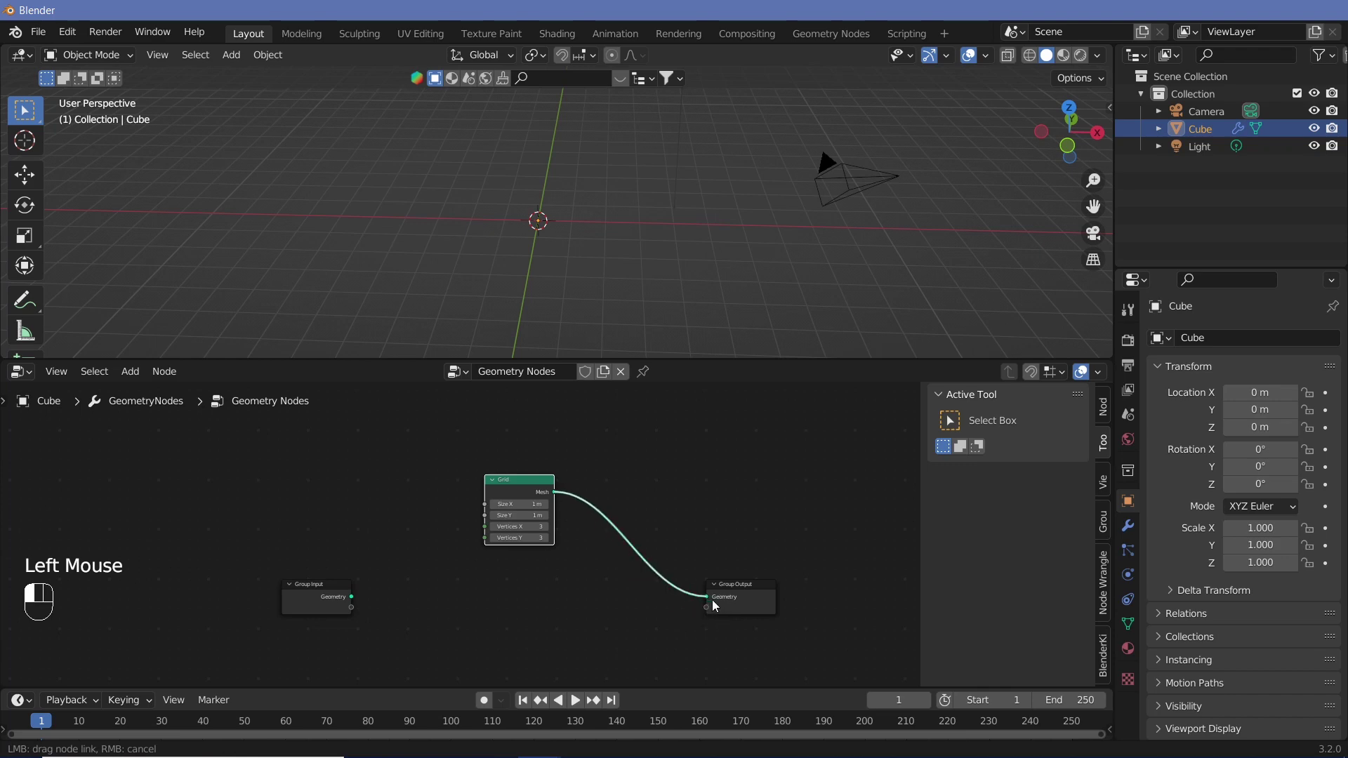
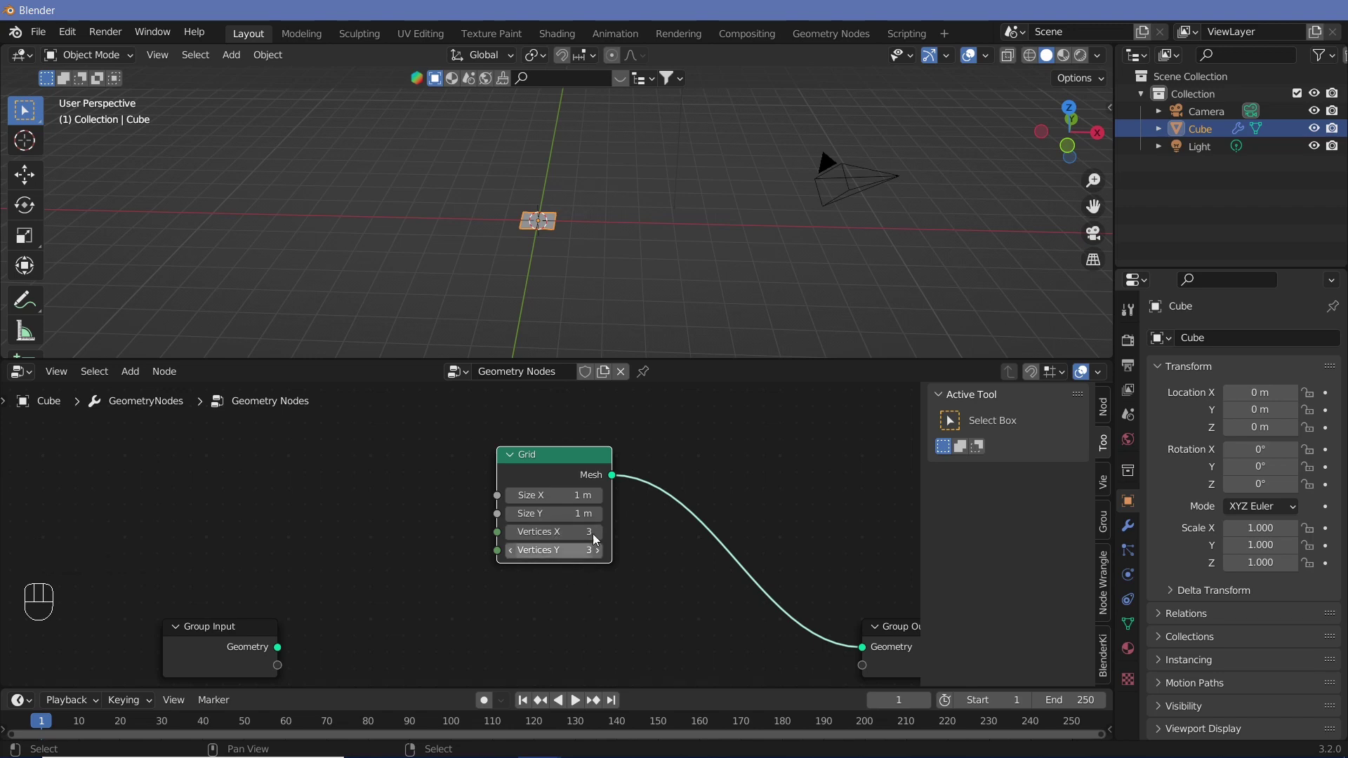
middle_click(456, 540)
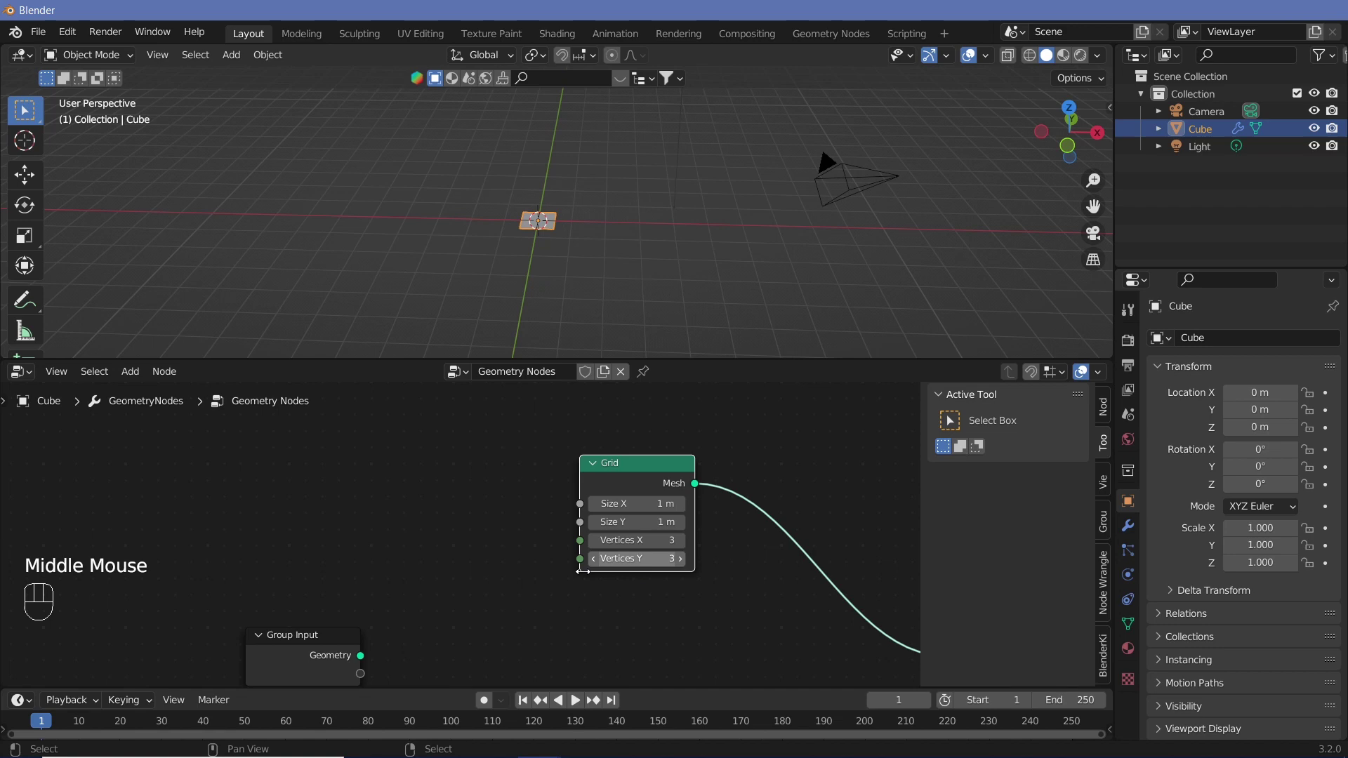
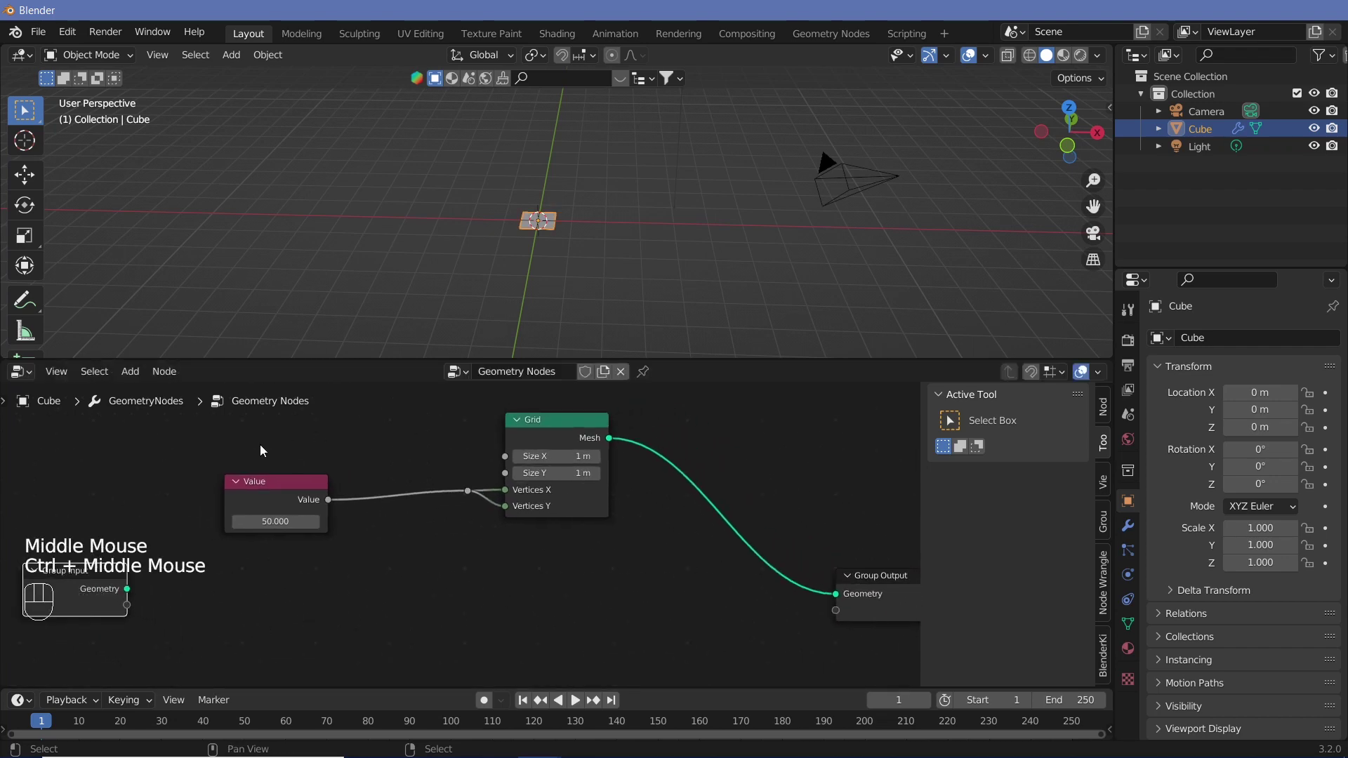
drag(257, 455, 555, 492)
drag(530, 421, 509, 458)
key(Tab)
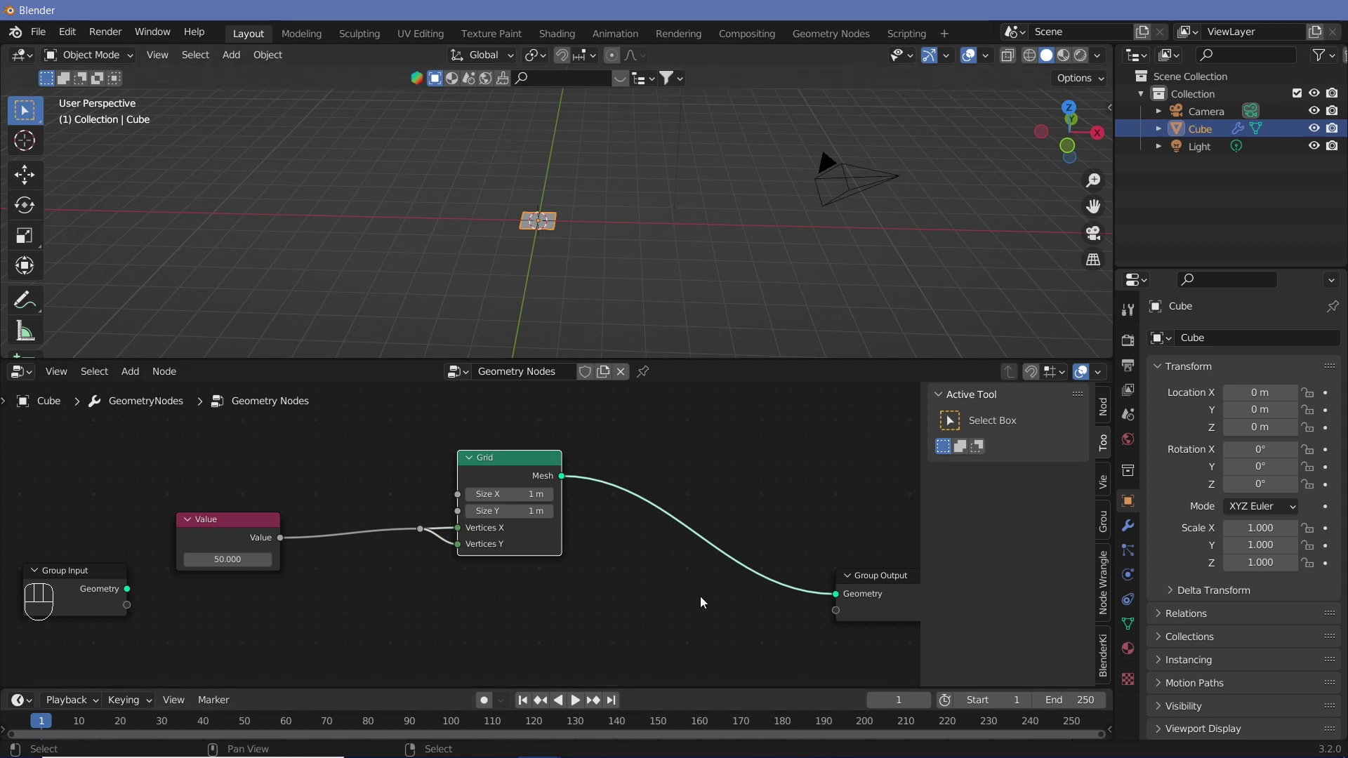
Insert an Instance on Points node between the Grid and the Group Output
middle_click(693, 595)
key(shift+a)
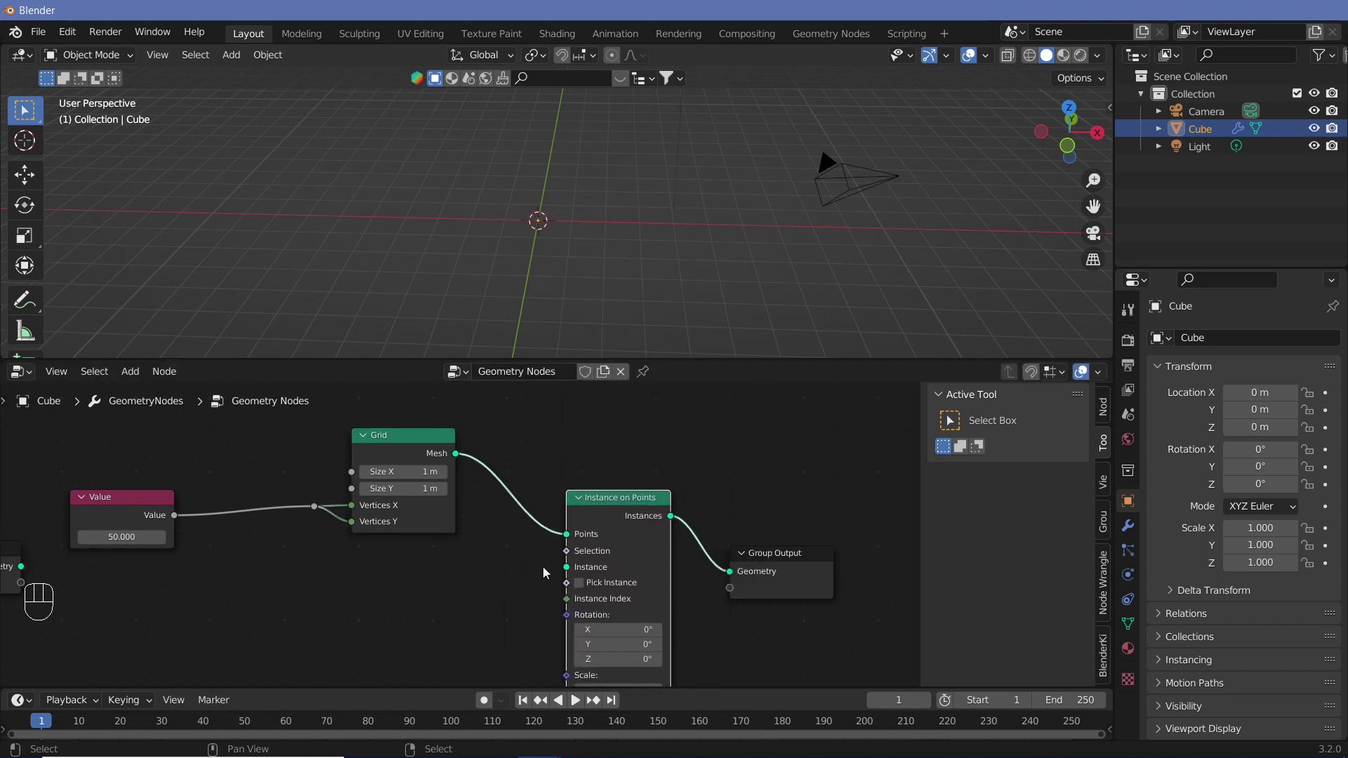
middle_click(535, 577)
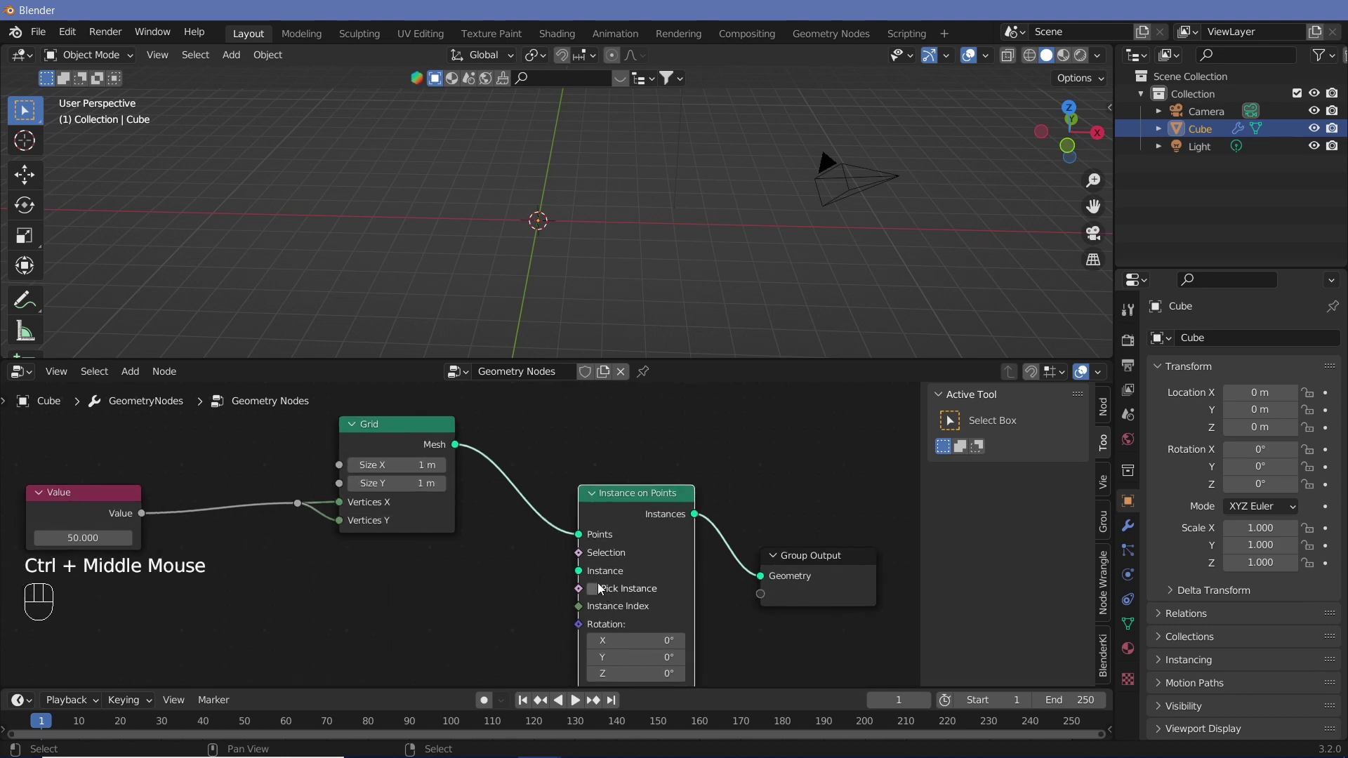
middle_click(407, 619)
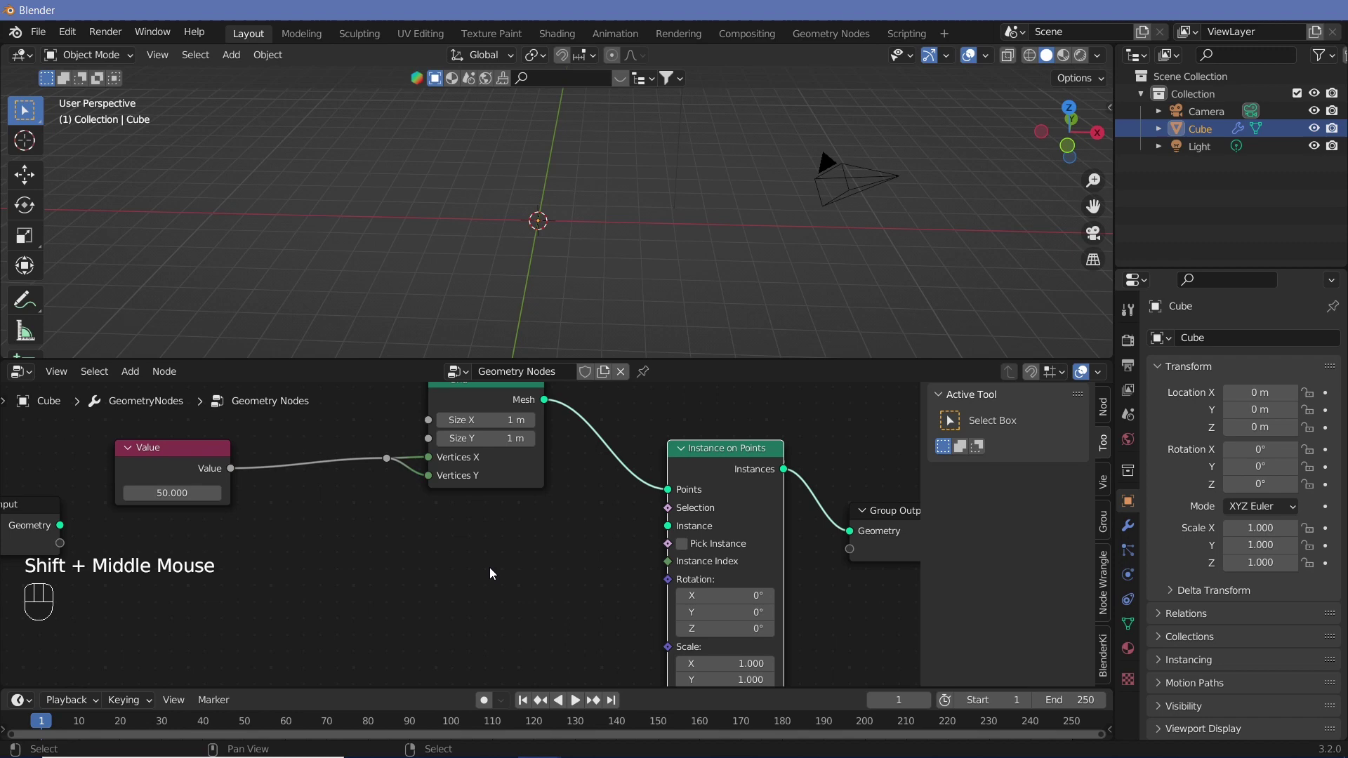
key(shift+a)
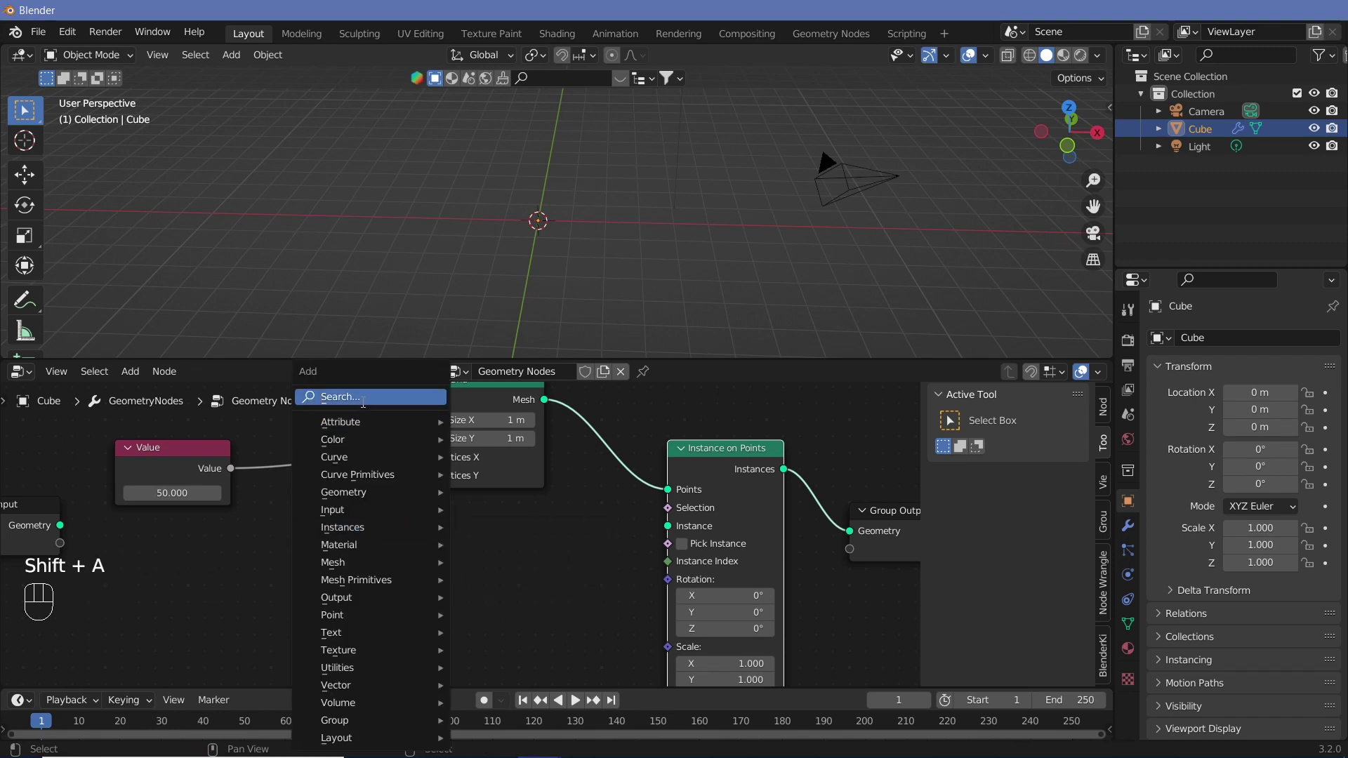
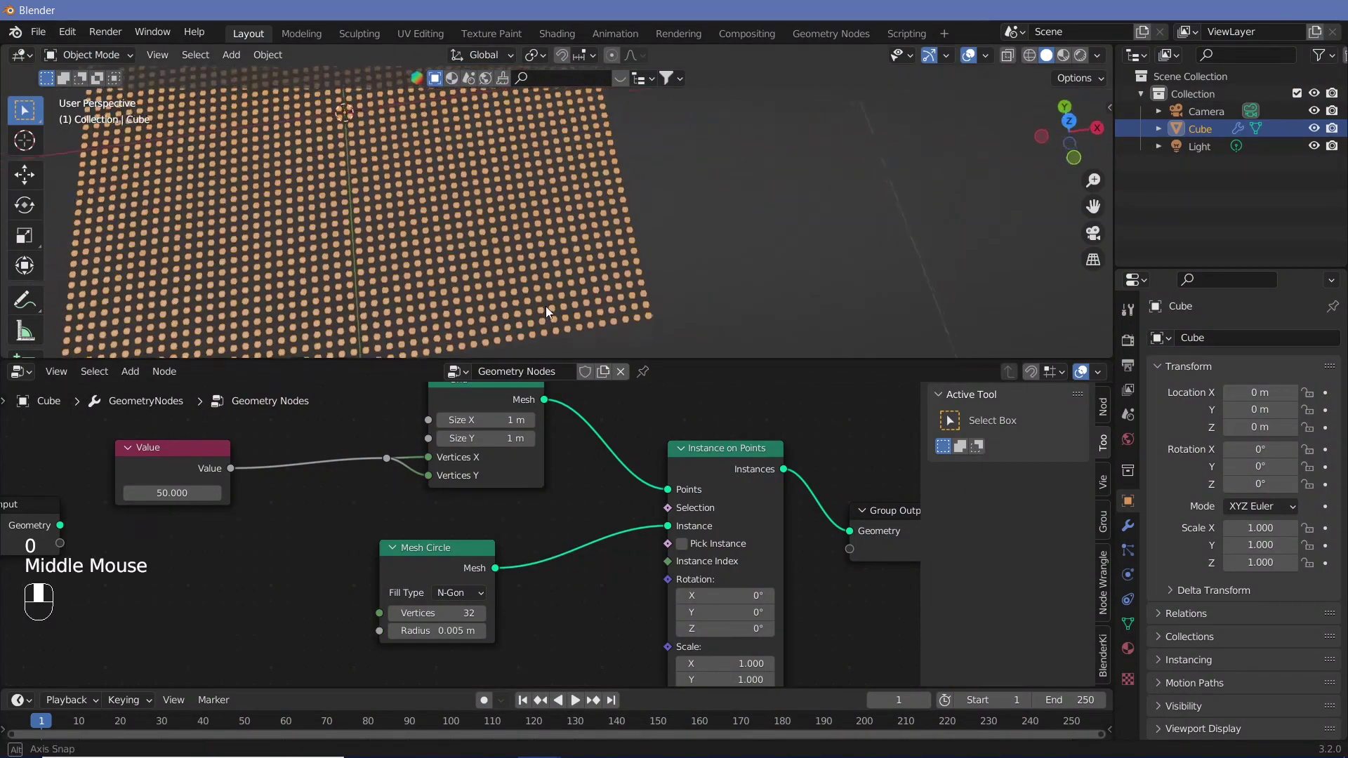
Instance a 0.005 m Mesh Circle on the grid points, giving a dense field of dots
drag(505, 198, 515, 255)
drag(523, 245, 528, 270)
drag(517, 295, 377, 538)
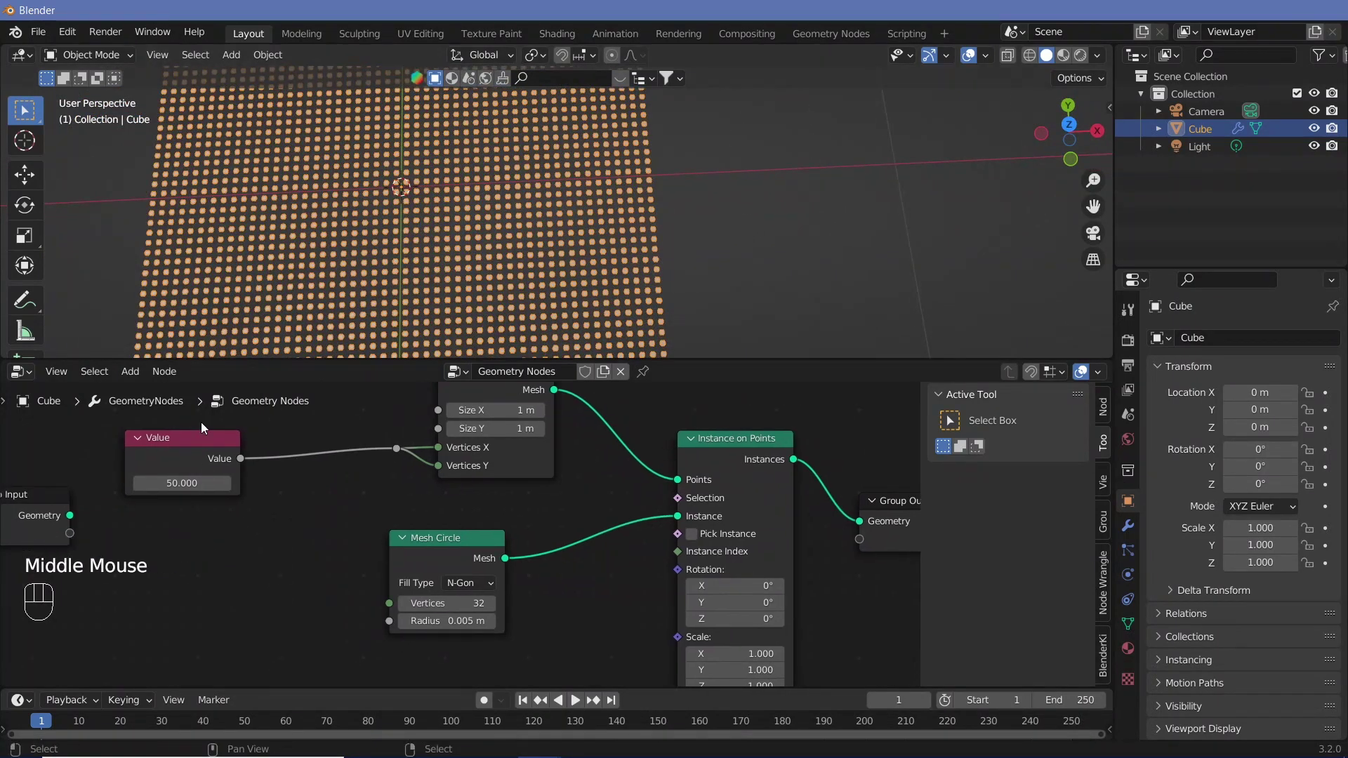
click(220, 457)
click(439, 554)
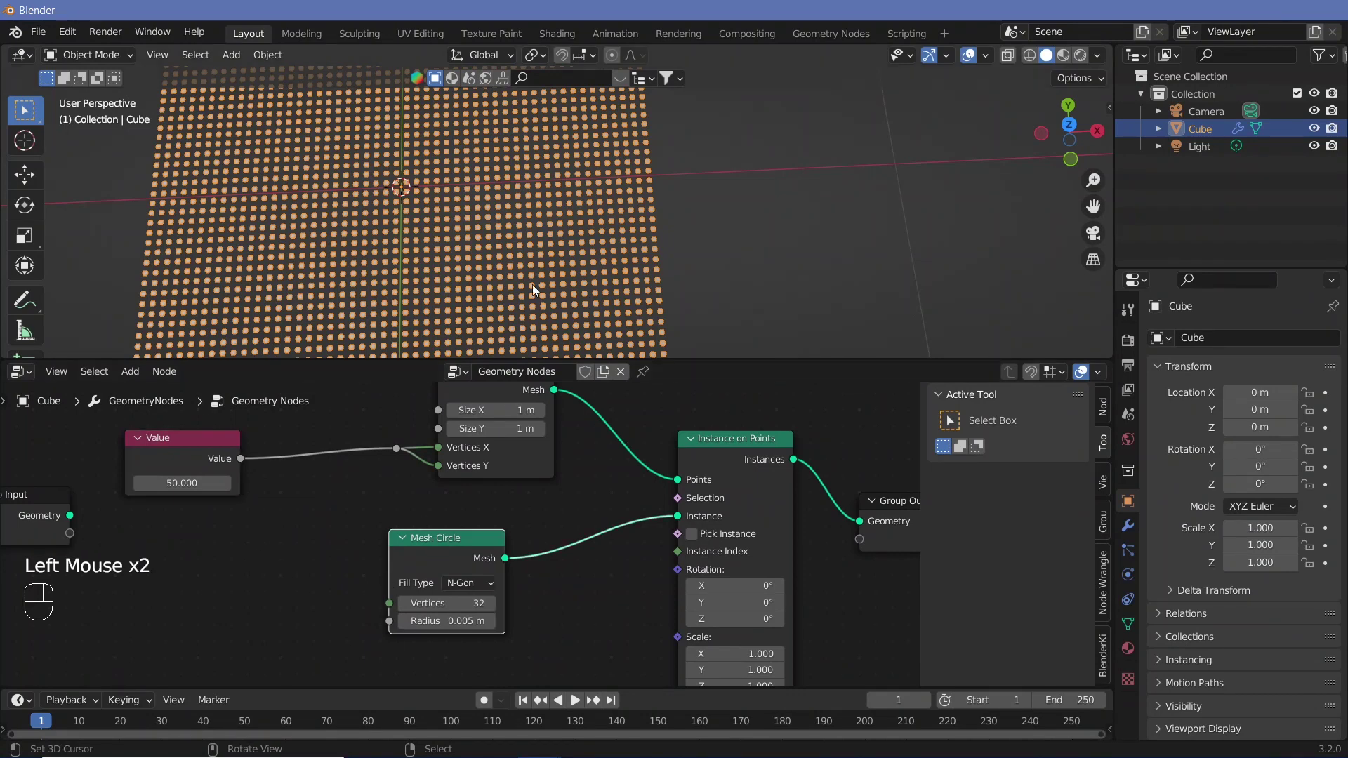
drag(592, 260, 595, 224)
drag(598, 245, 599, 272)
middle_click(603, 278)
middle_click(546, 261)
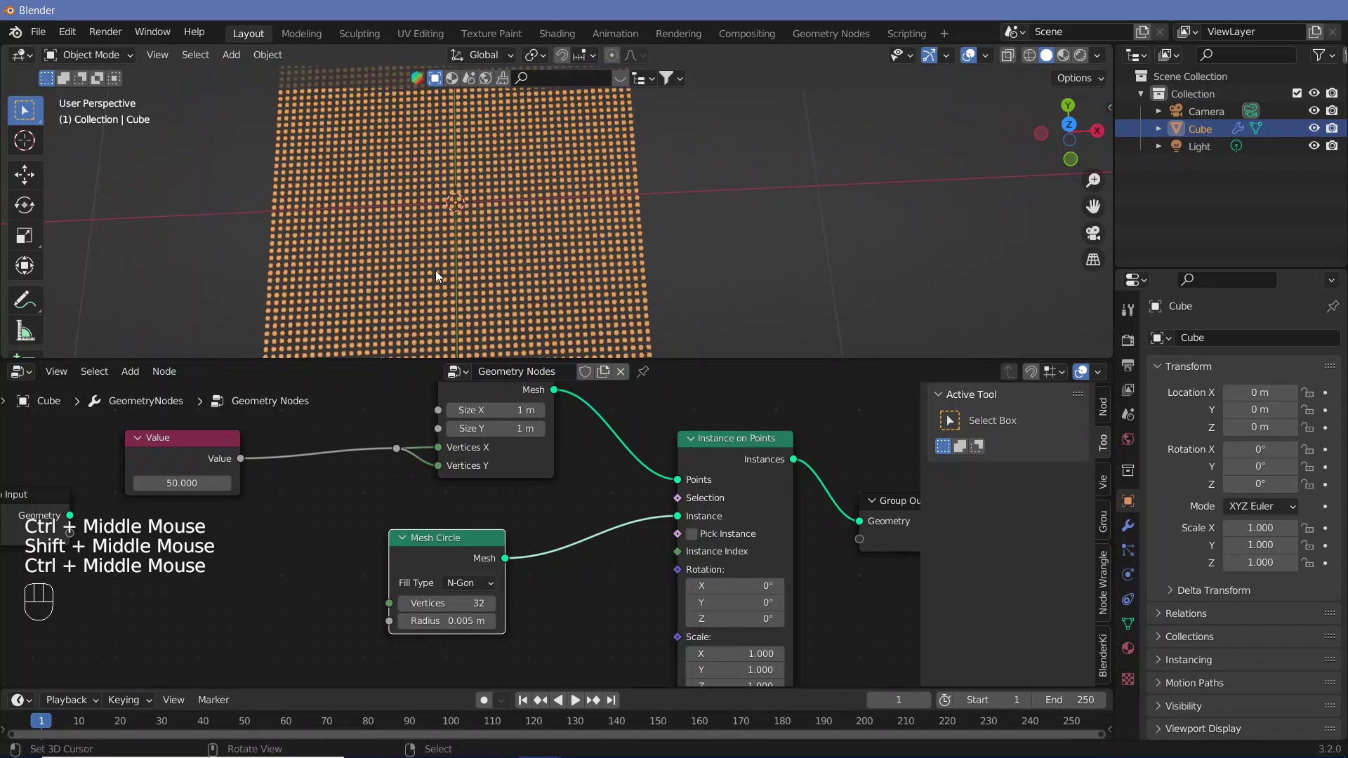
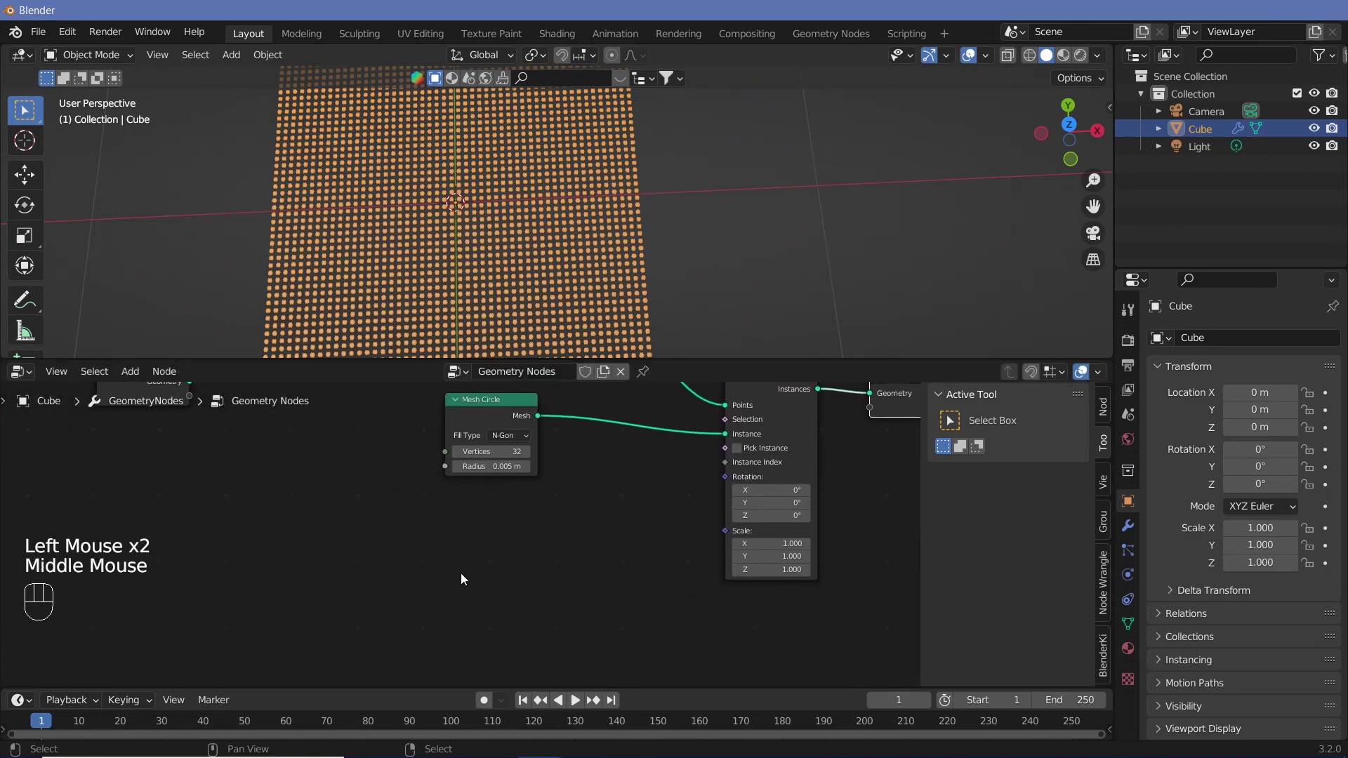
Add a node feeding a factor toward the Instance on Points scale
middle_click(465, 575)
key(shift+a)
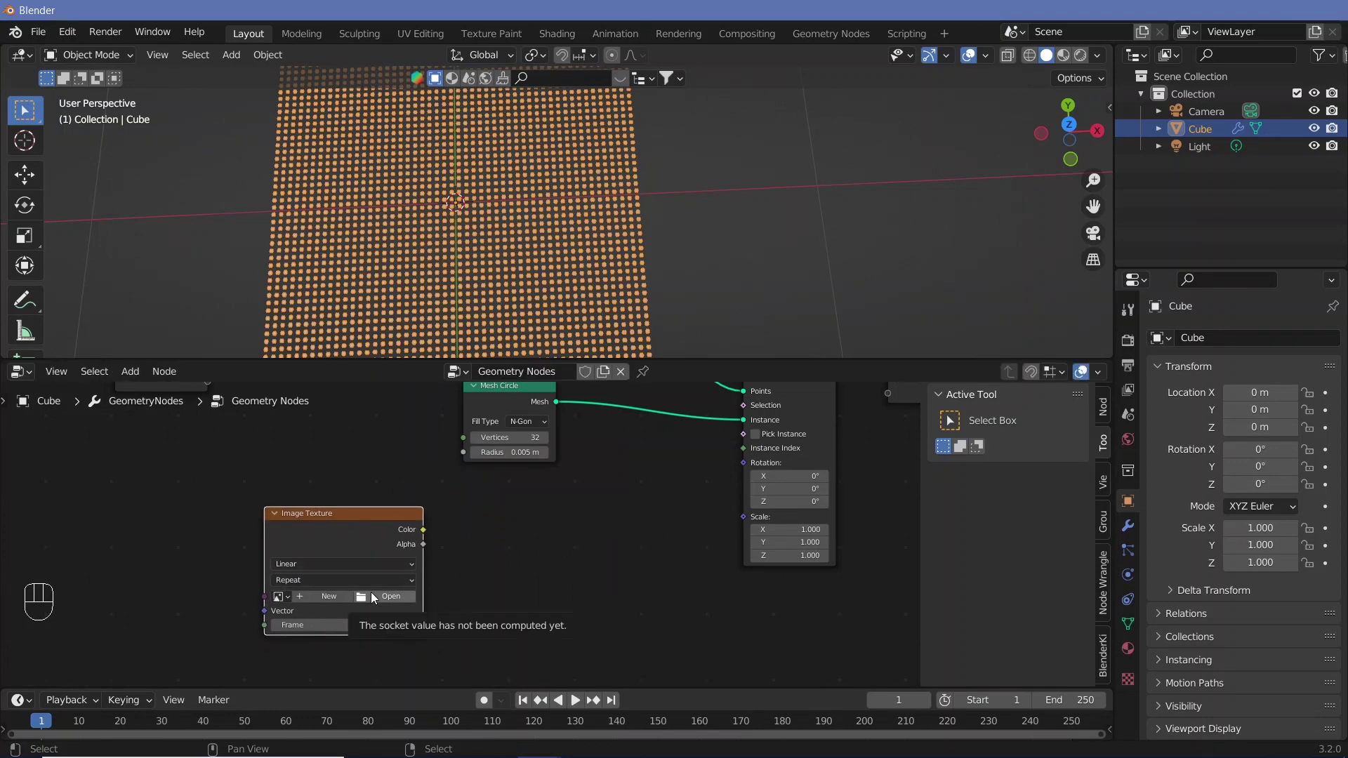
click(340, 520)
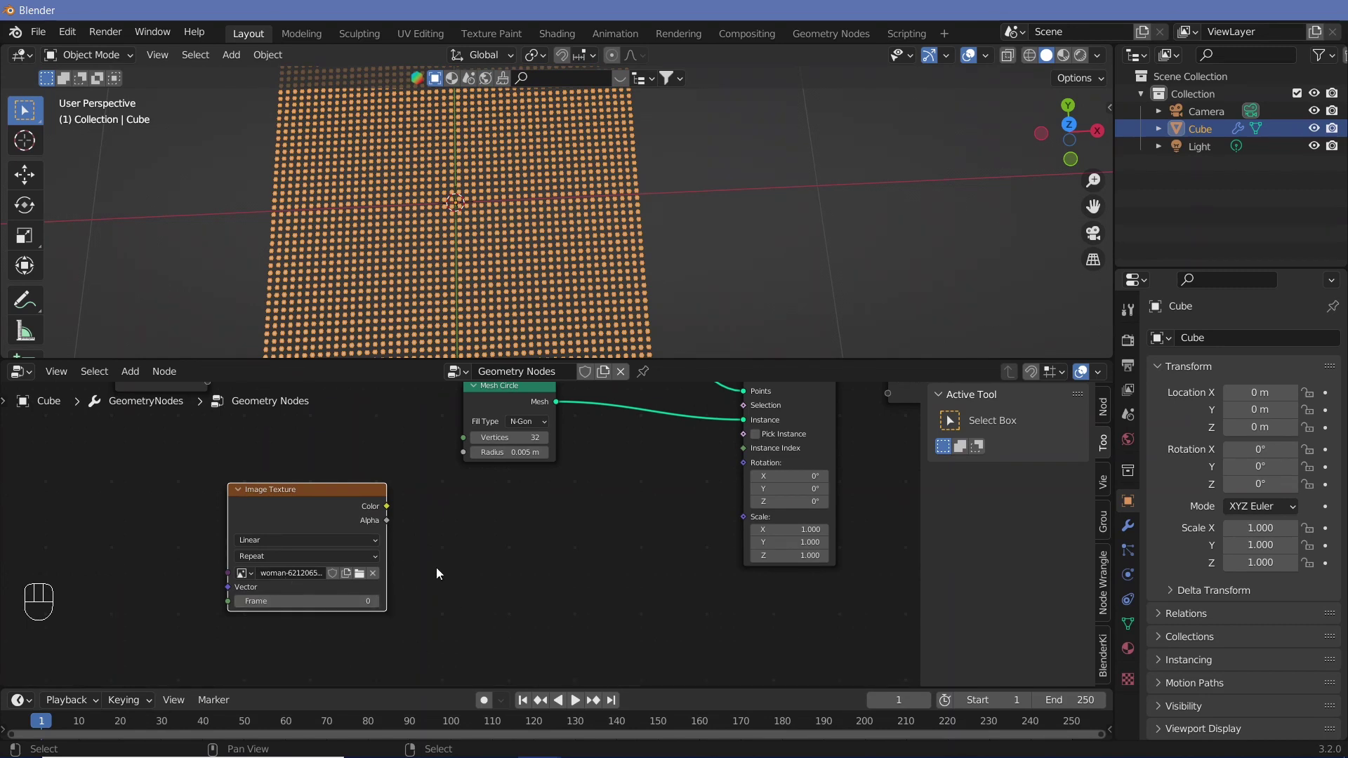
drag(357, 505, 753, 521)
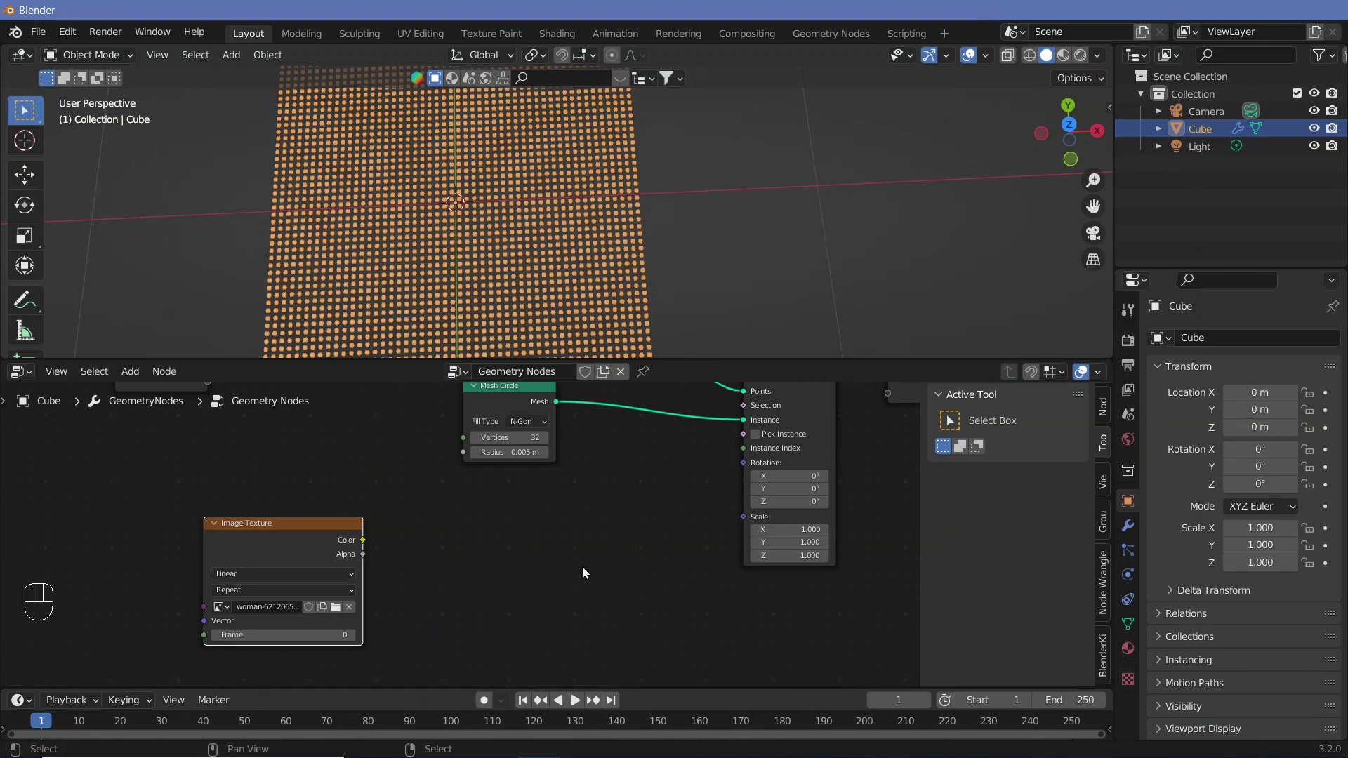
Place a ColorRamp node driving the instance scale so scattered dot clusters remain
key(shift+a)
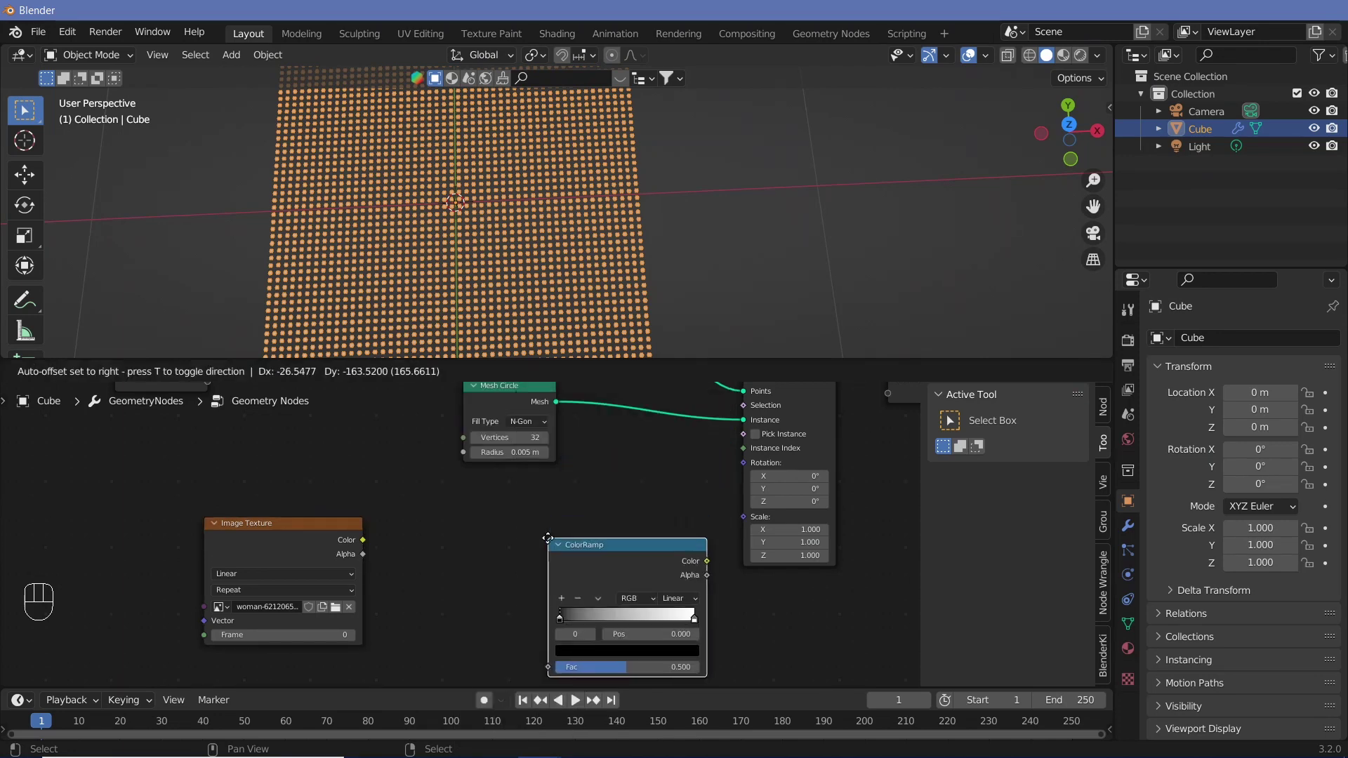
drag(366, 546, 538, 624)
drag(634, 538, 651, 536)
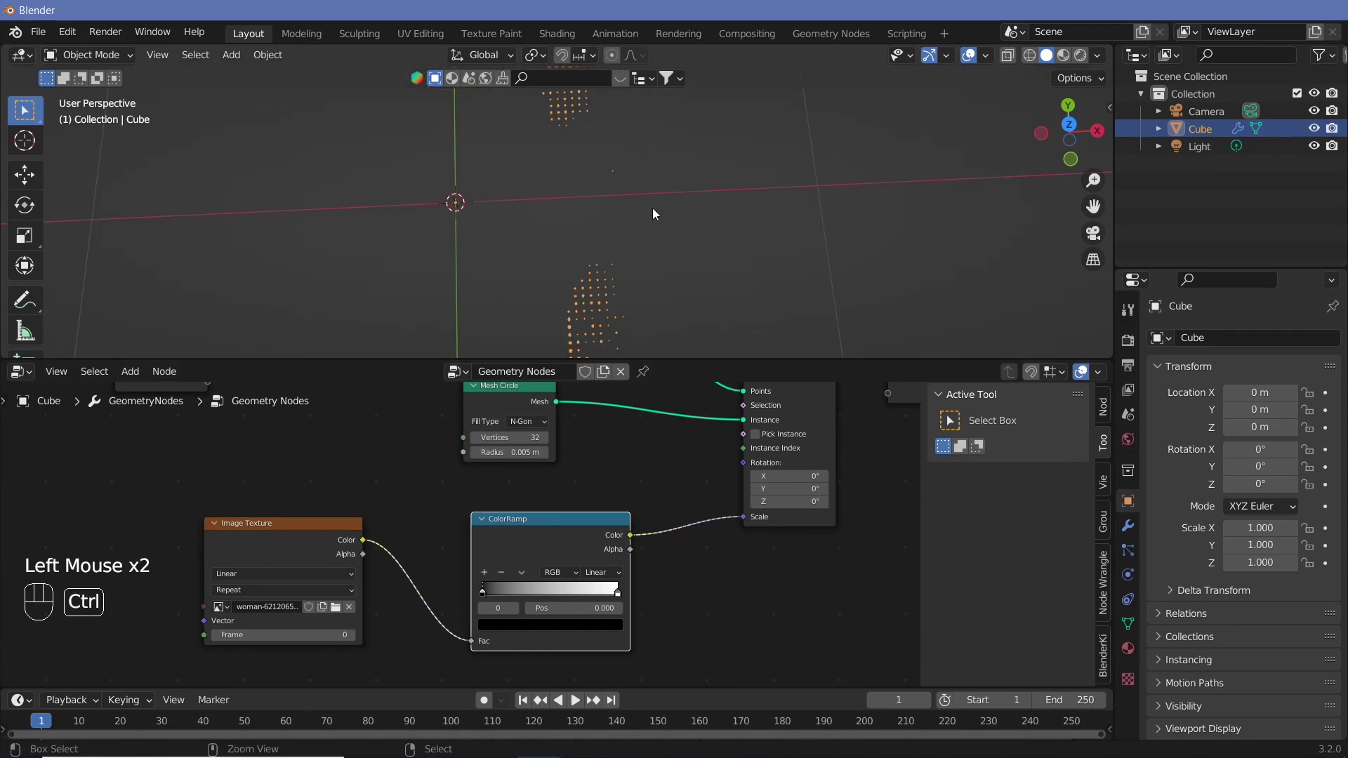
drag(664, 262, 659, 263)
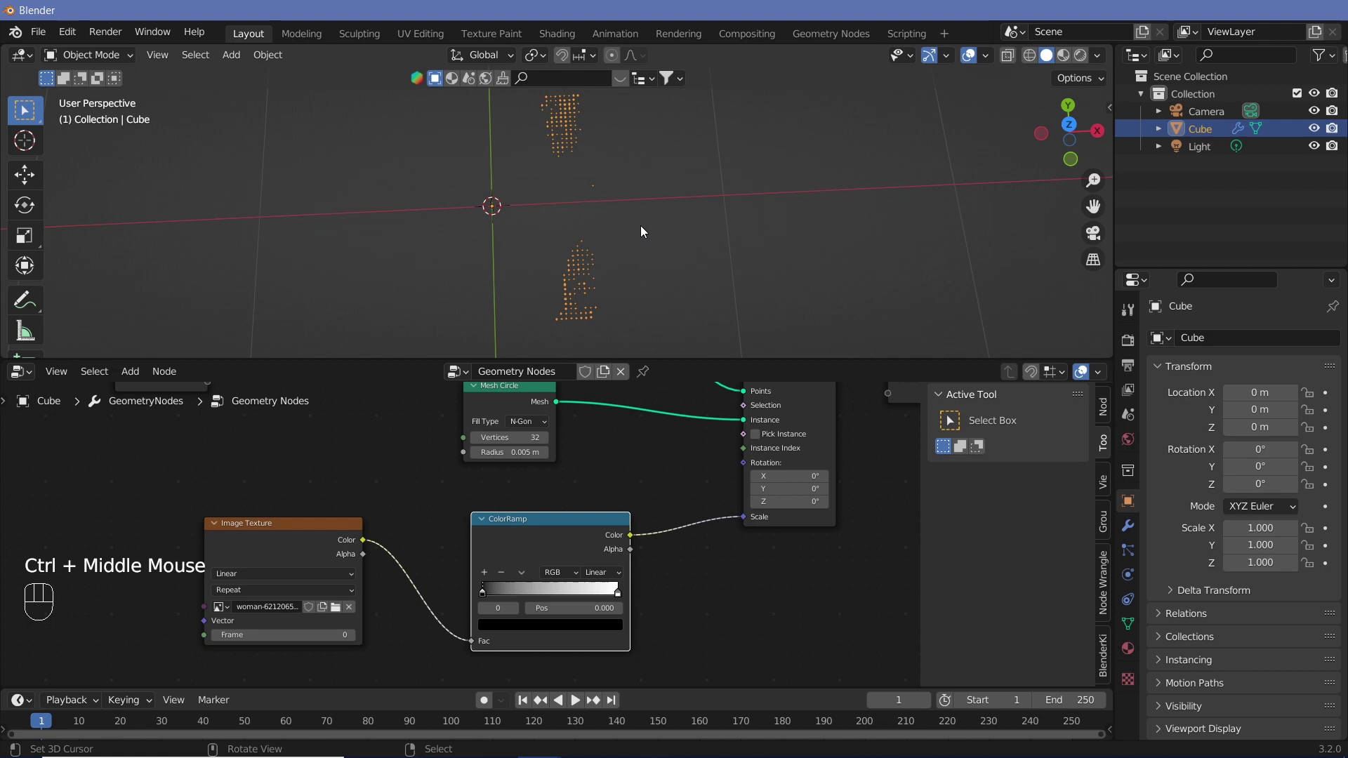
drag(617, 224, 565, 309)
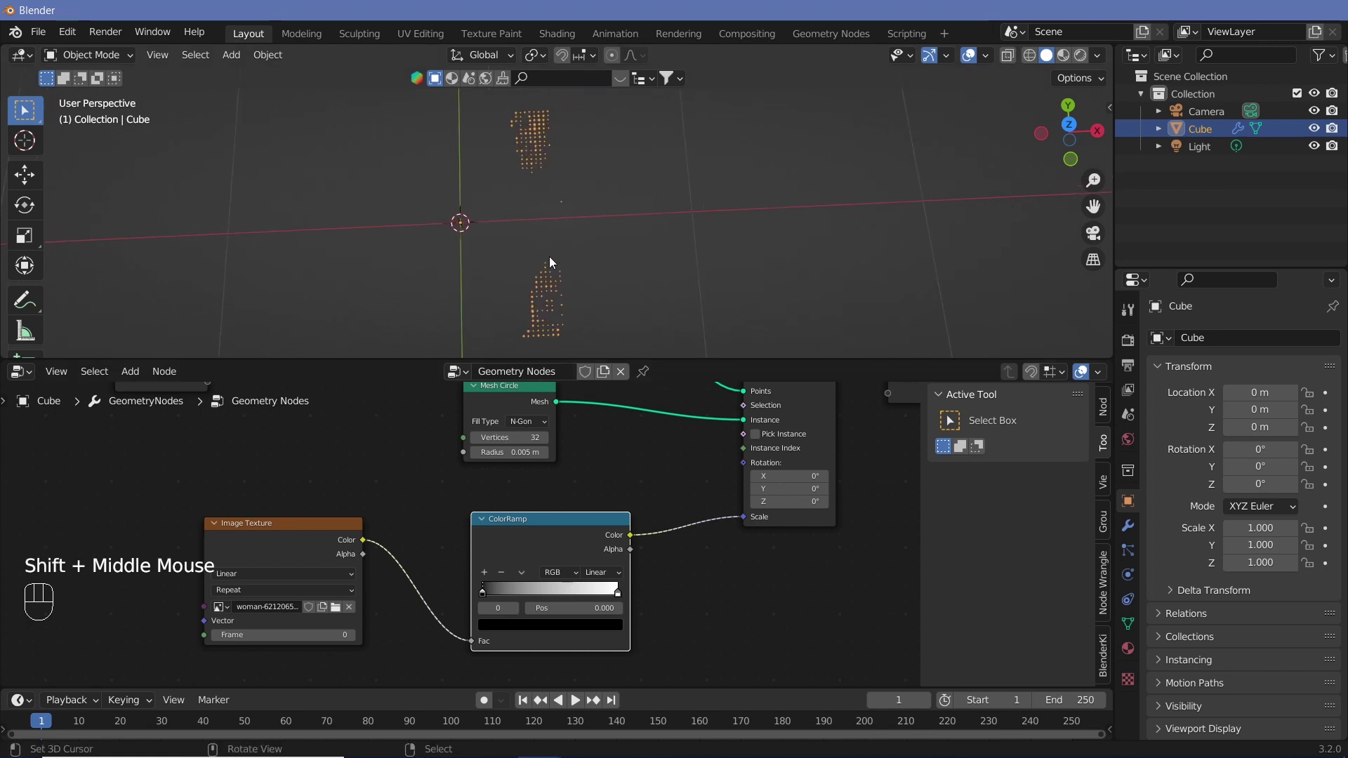
Bring the Image Texture node feeding the ColorRamp into view
click(446, 523)
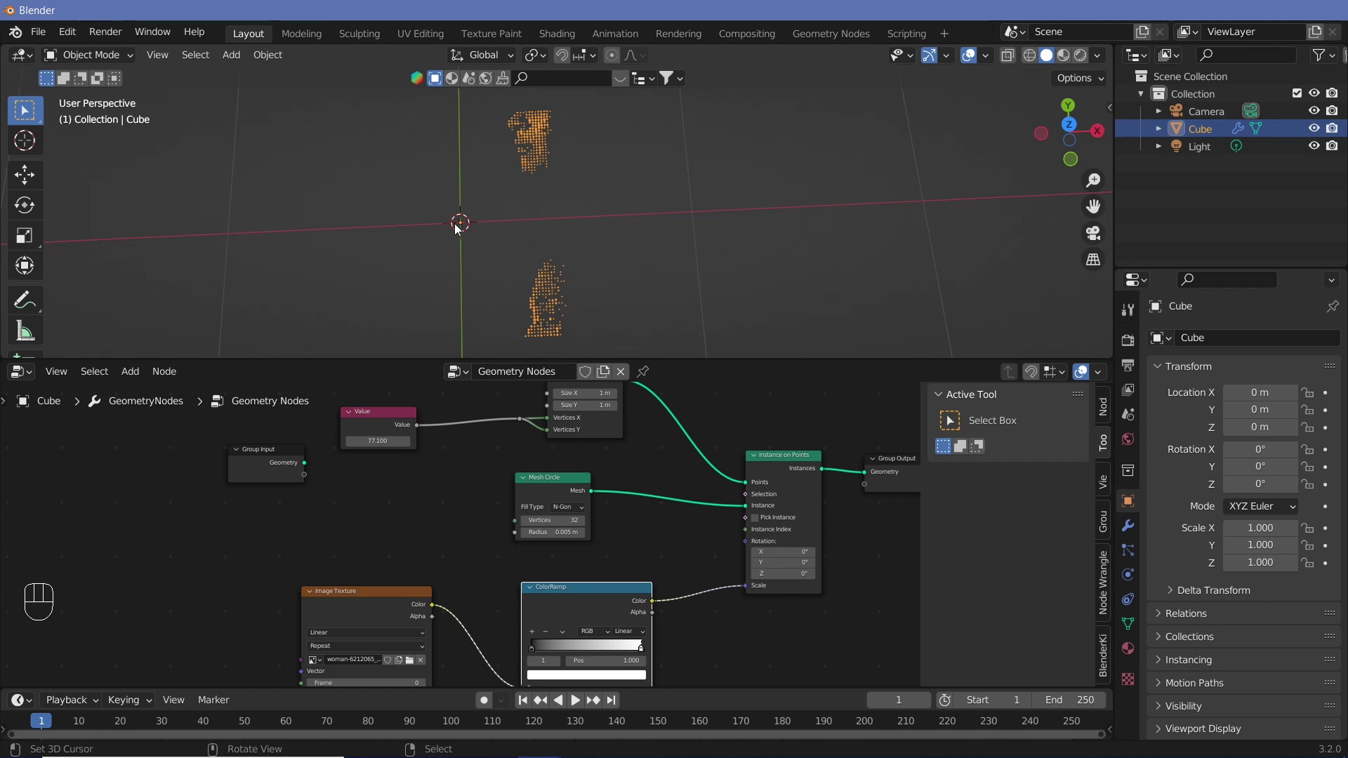
middle_click(424, 597)
click(479, 519)
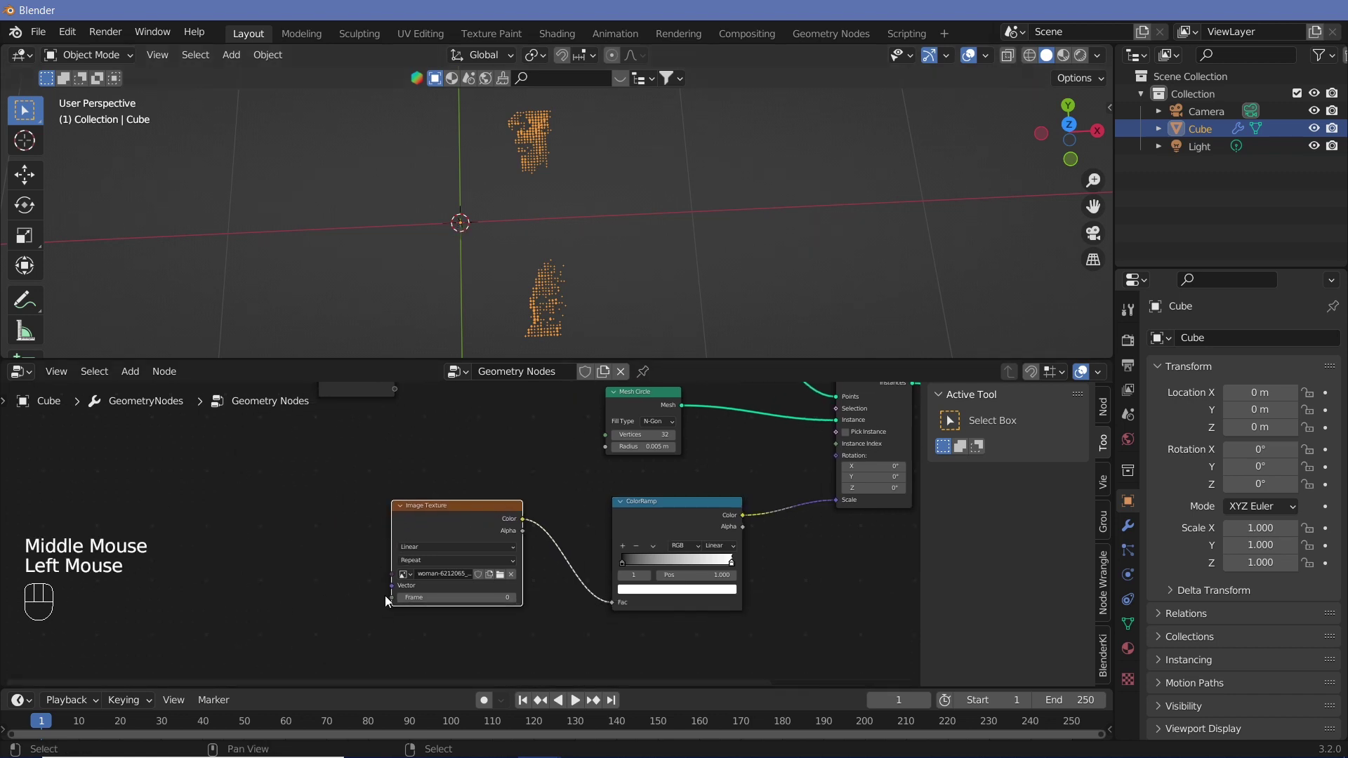
middle_click(350, 542)
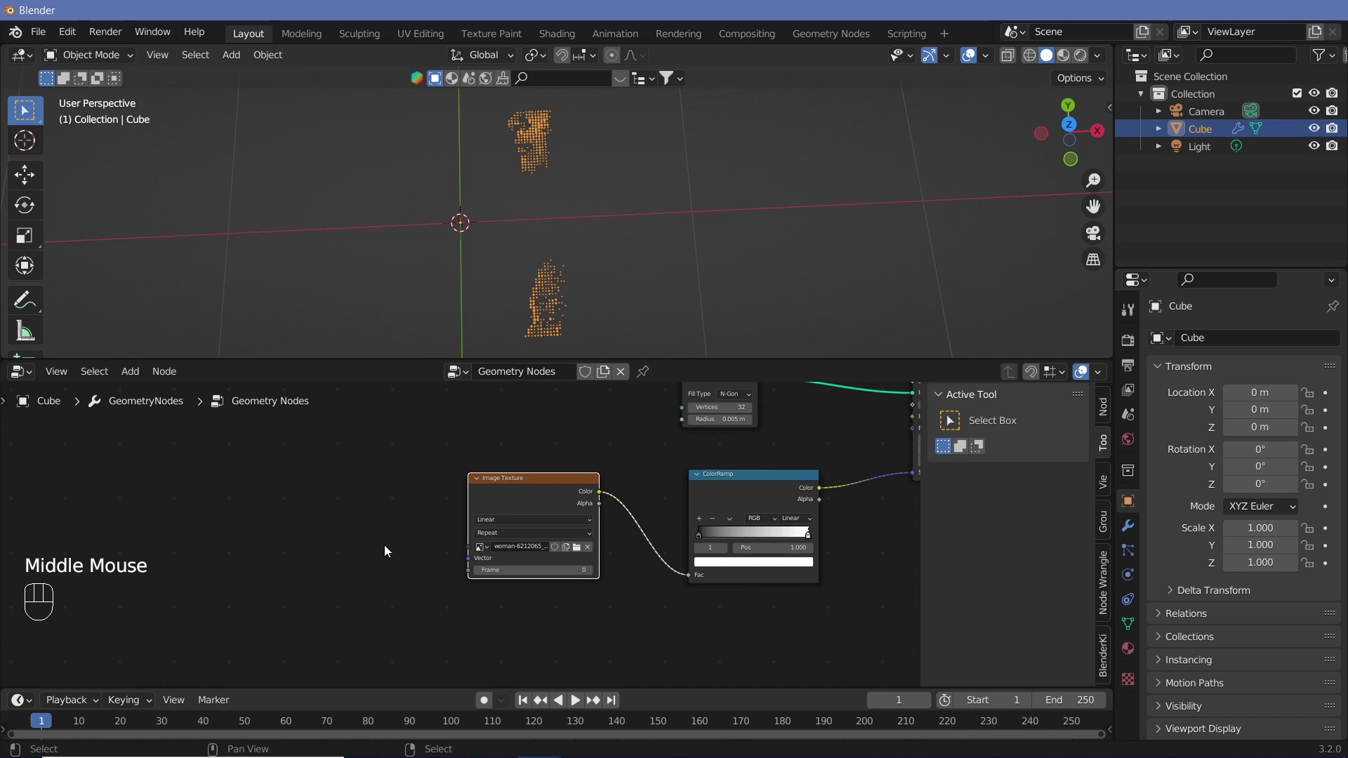
Add a node into the Image Texture's Vector input and search for a Math node
key(shift+a)
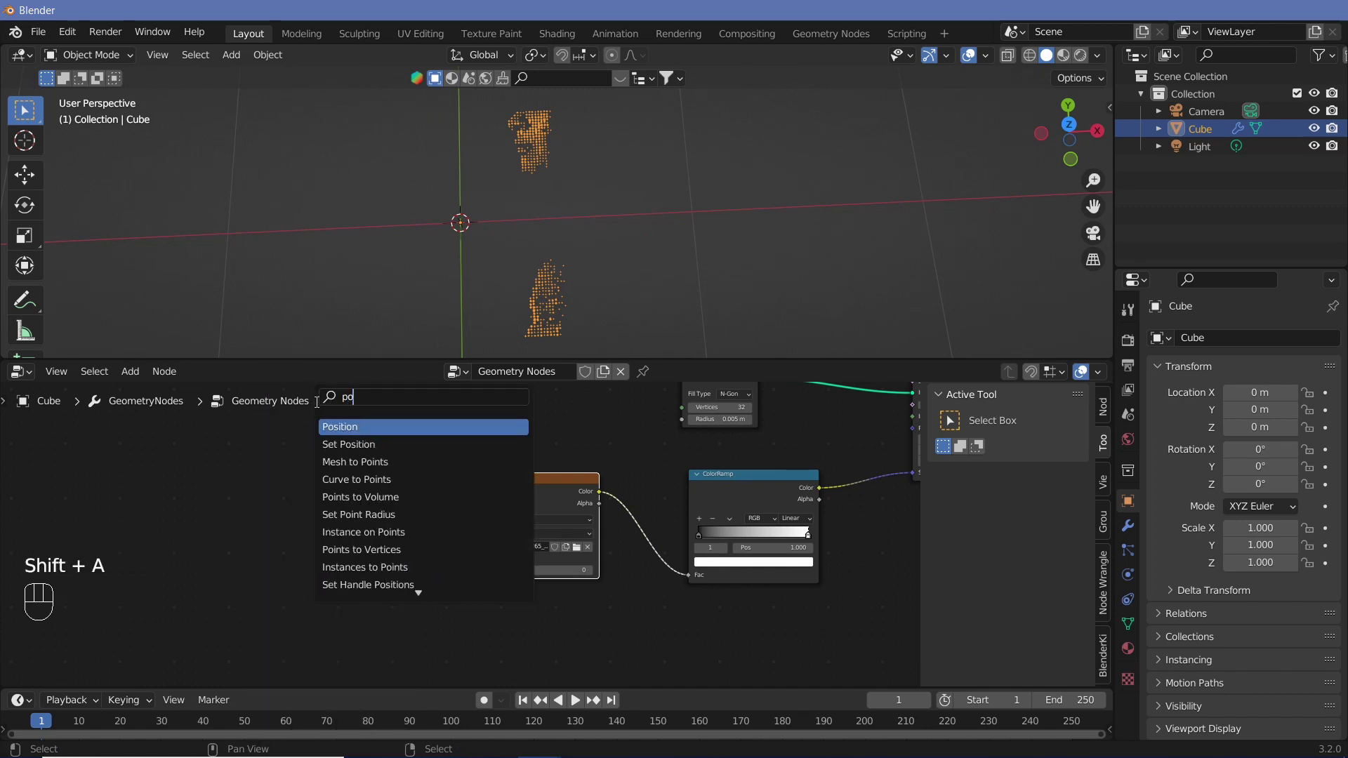
drag(361, 537, 468, 591)
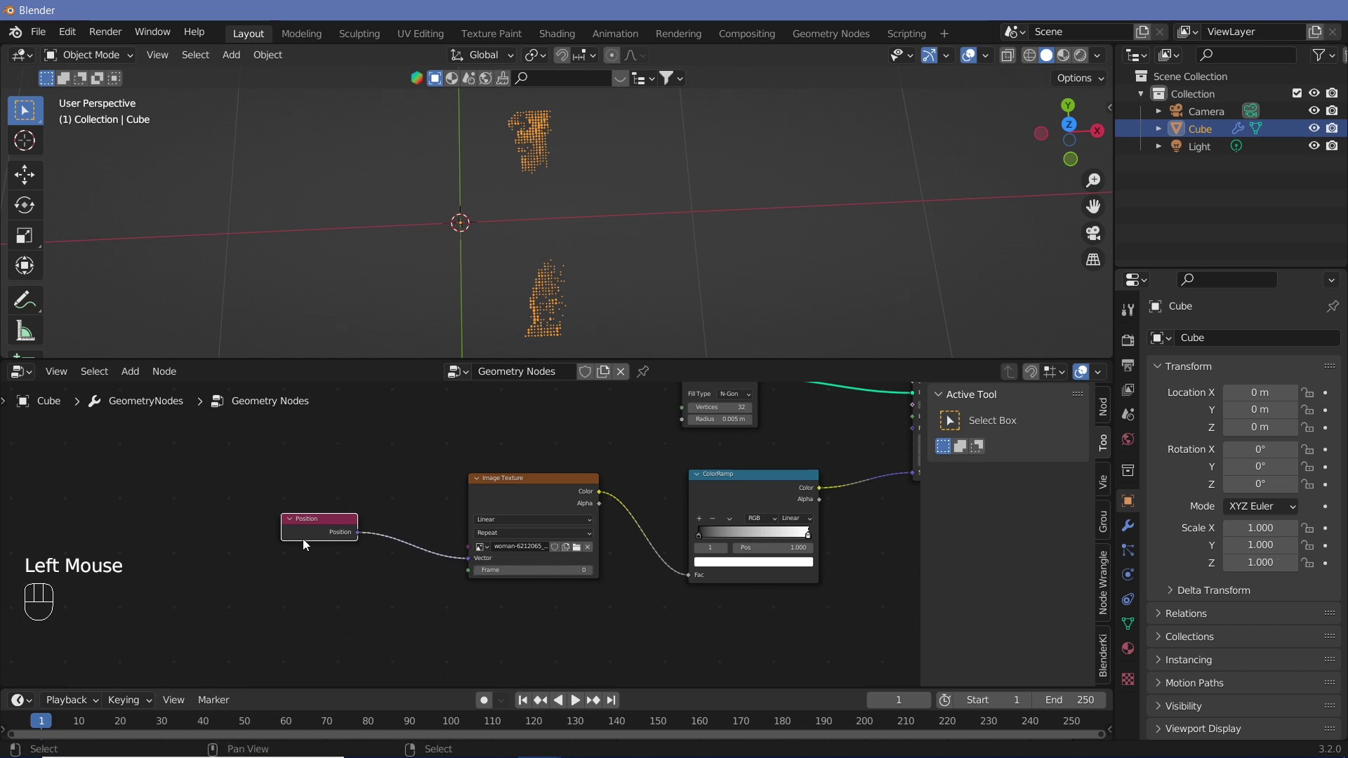
drag(301, 533, 319, 624)
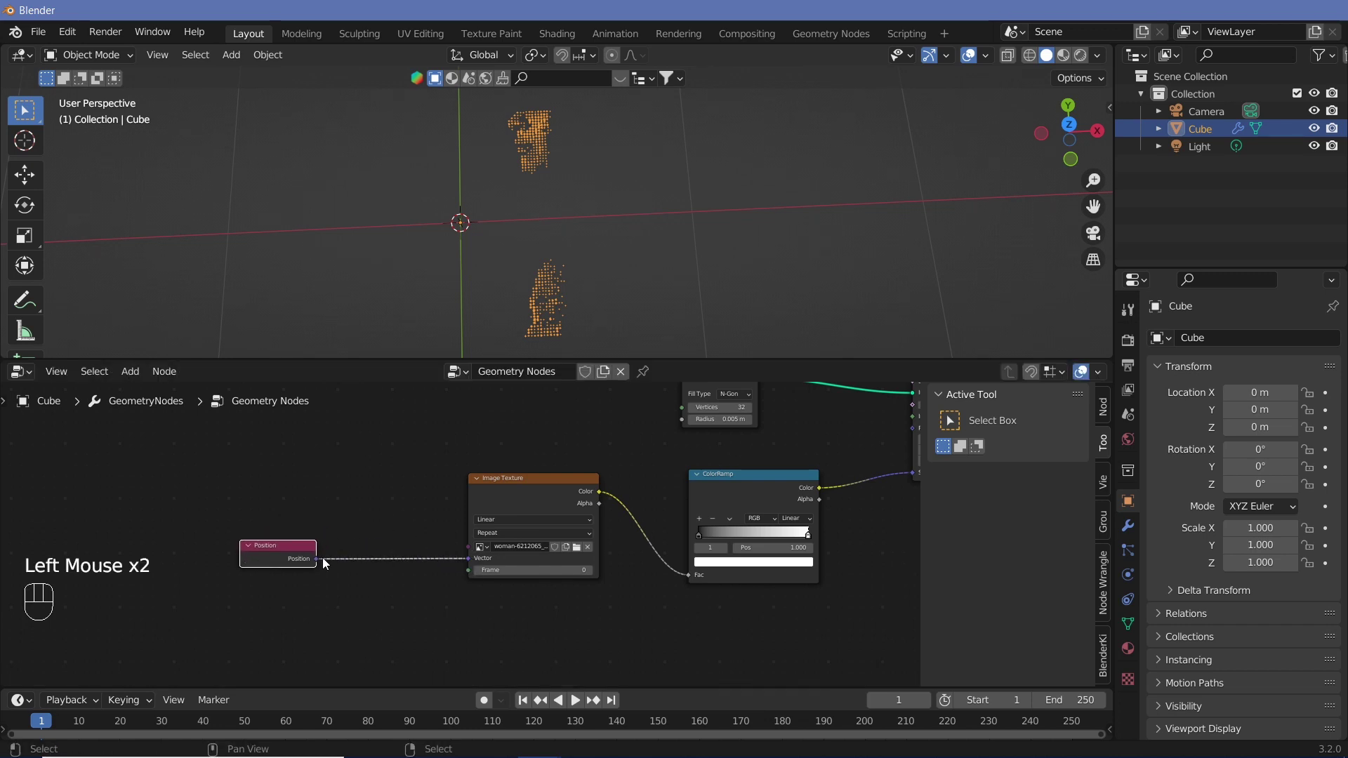
key(shift+a)
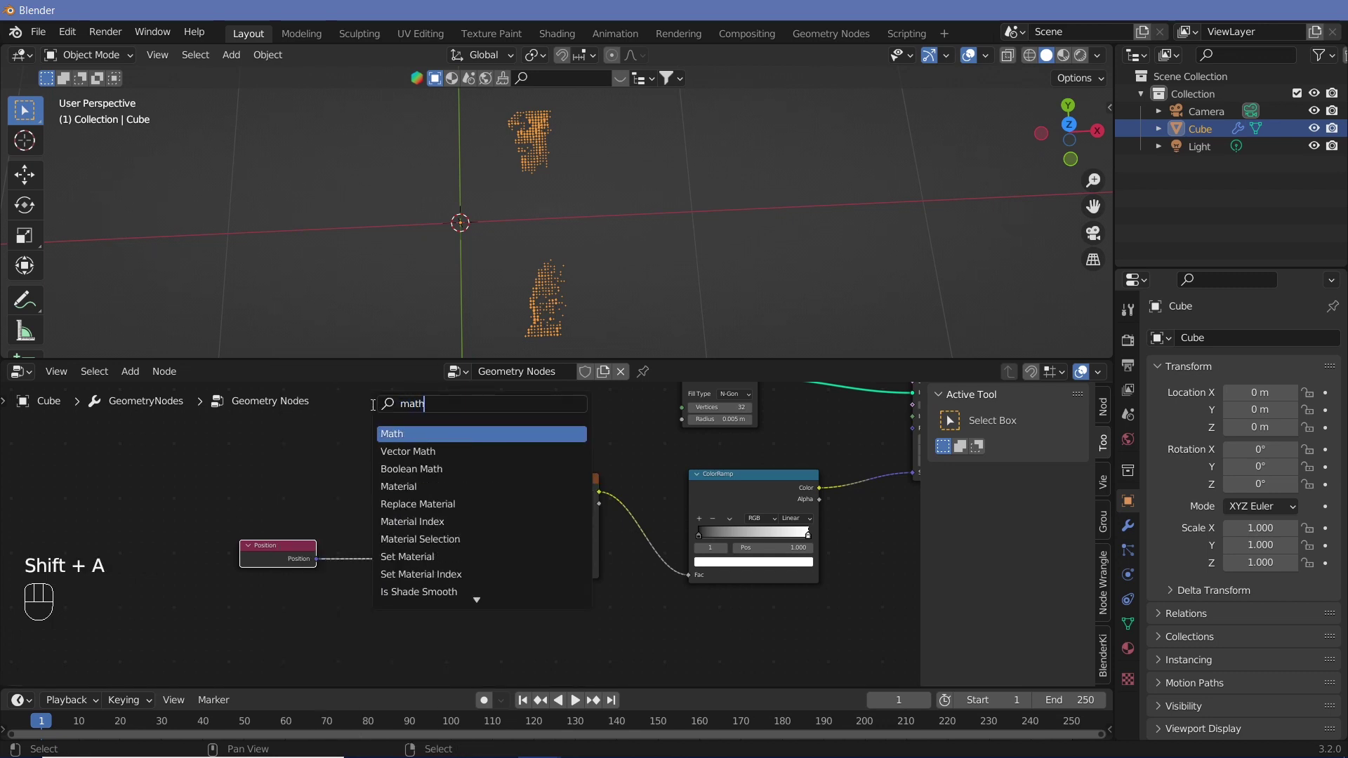
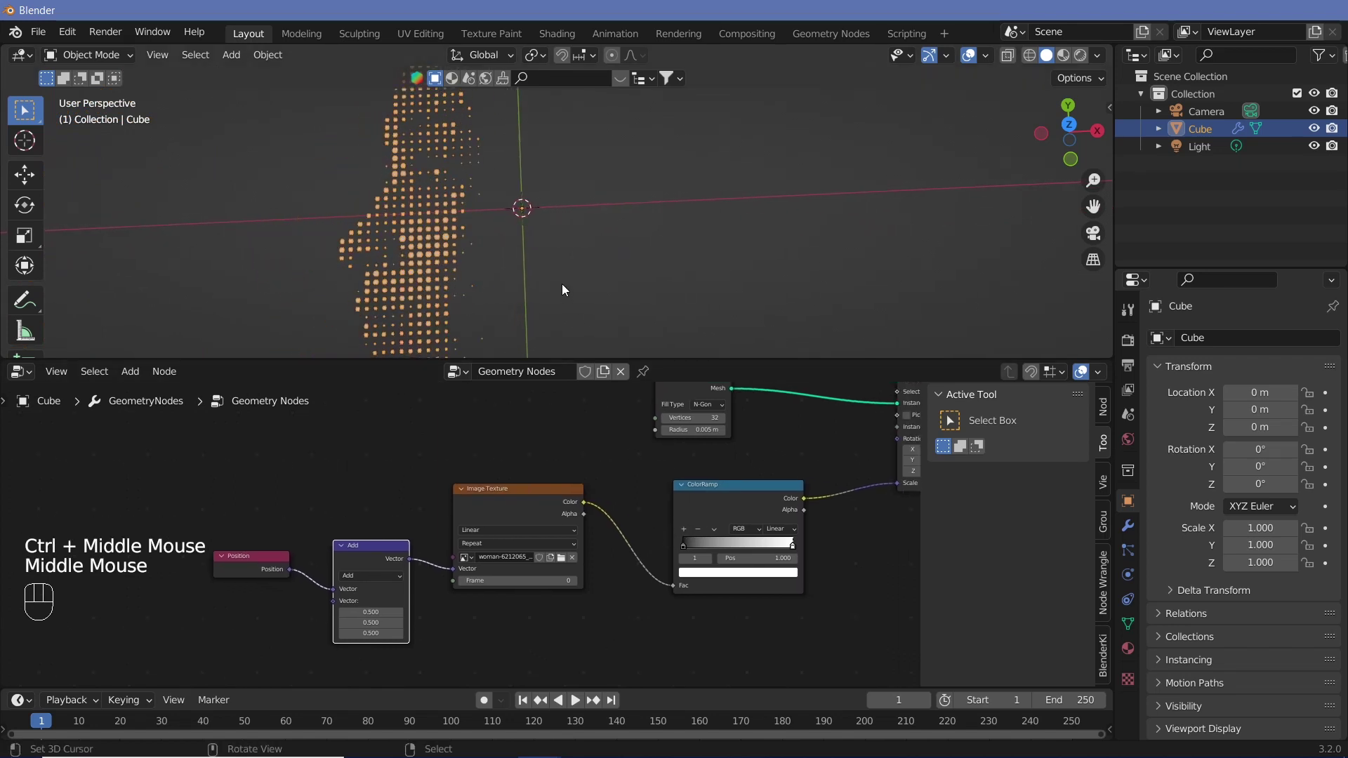
Swap the ColorRamp's black and white stops so the full dot grid shows the face from the front
right_click(565, 284)
drag(541, 293, 463, 262)
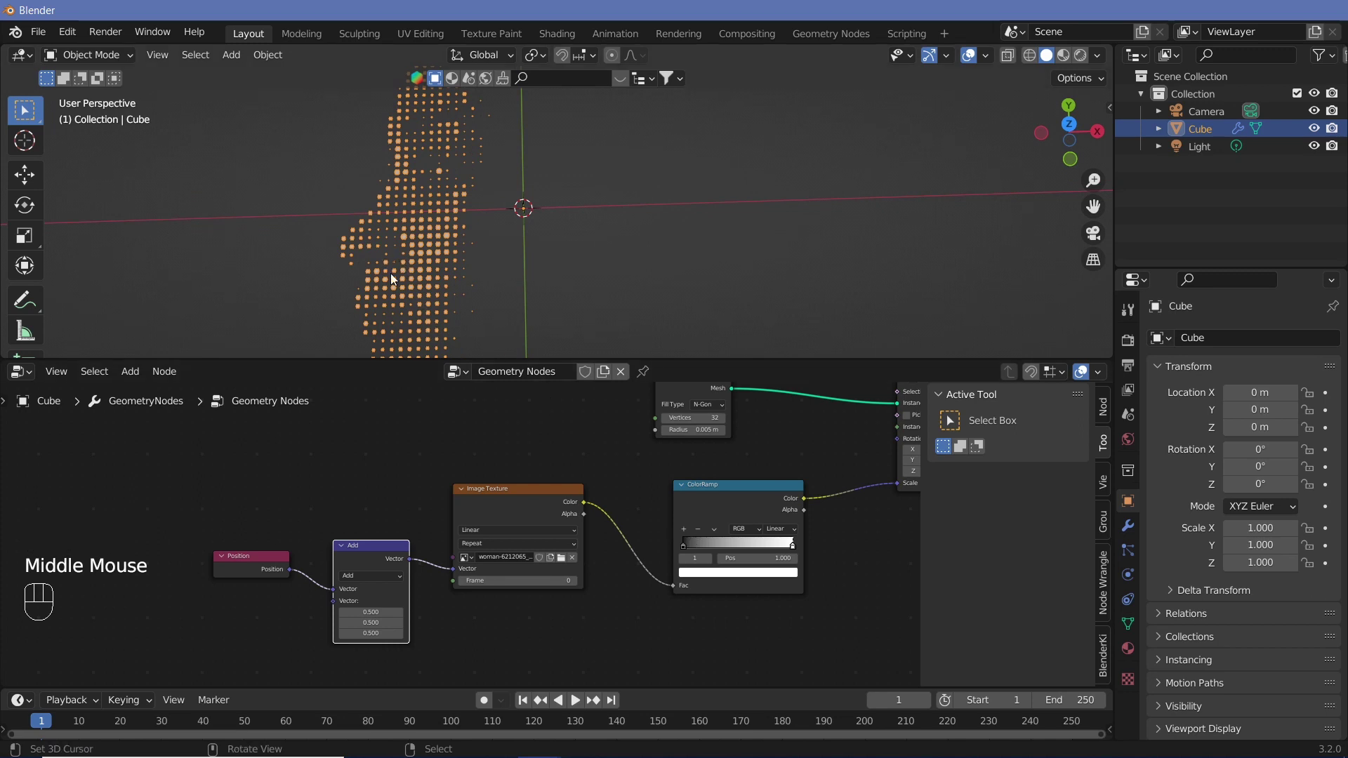
drag(691, 552, 560, 478)
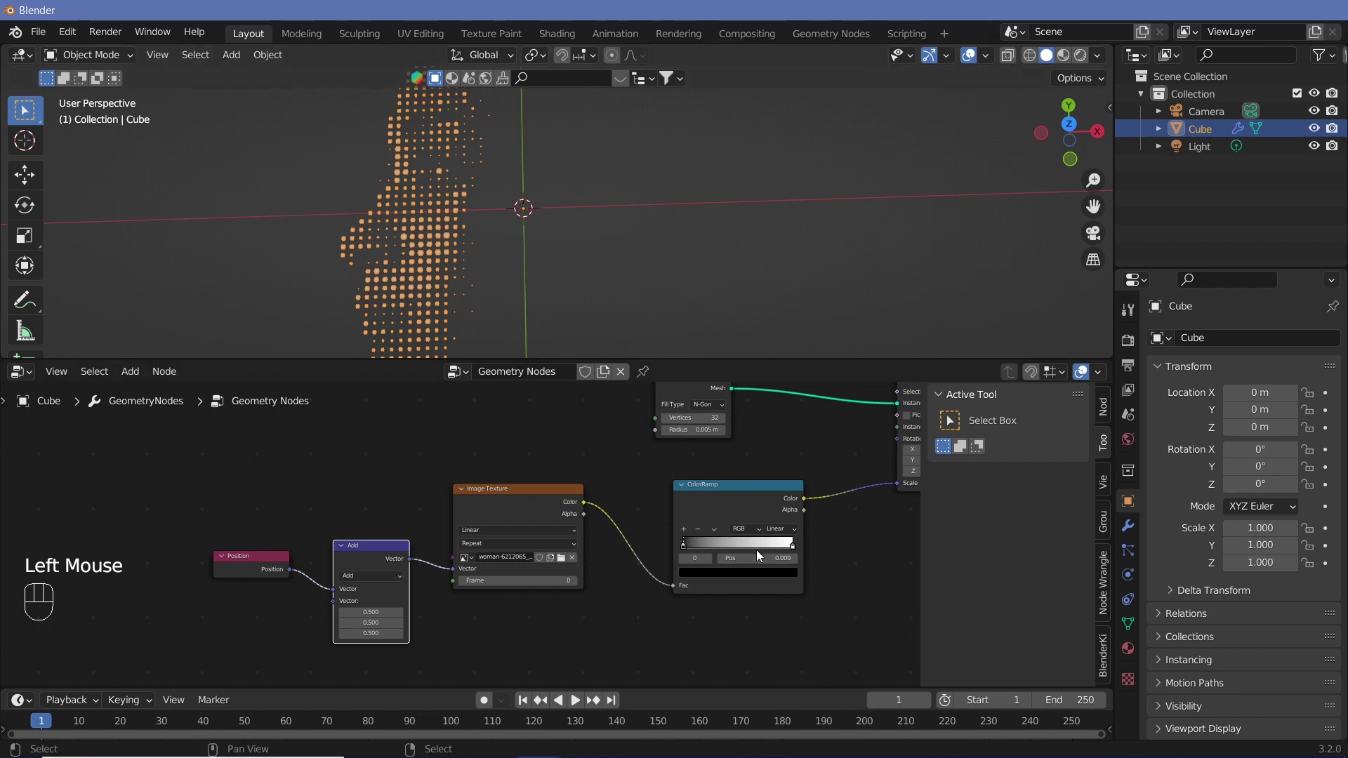
drag(688, 550, 798, 550)
drag(796, 548, 471, 494)
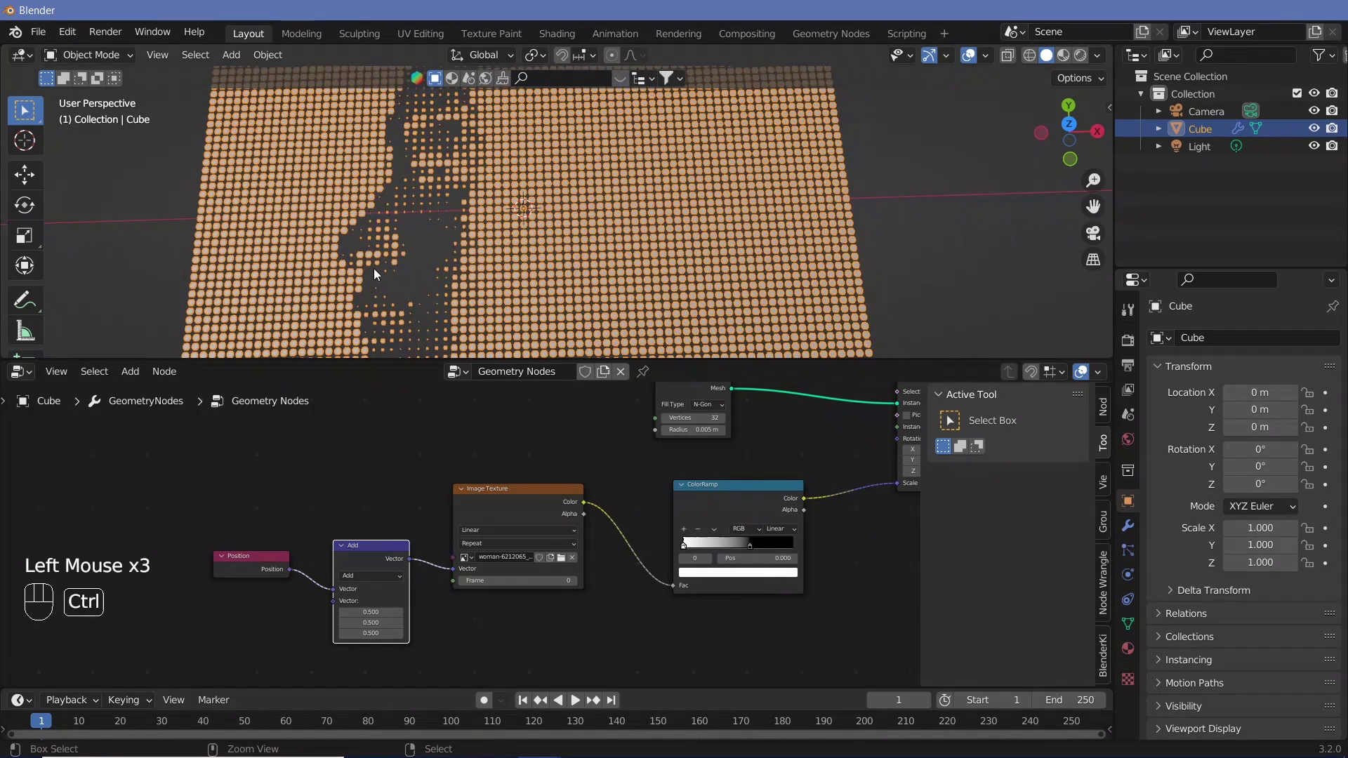
drag(451, 244, 511, 370)
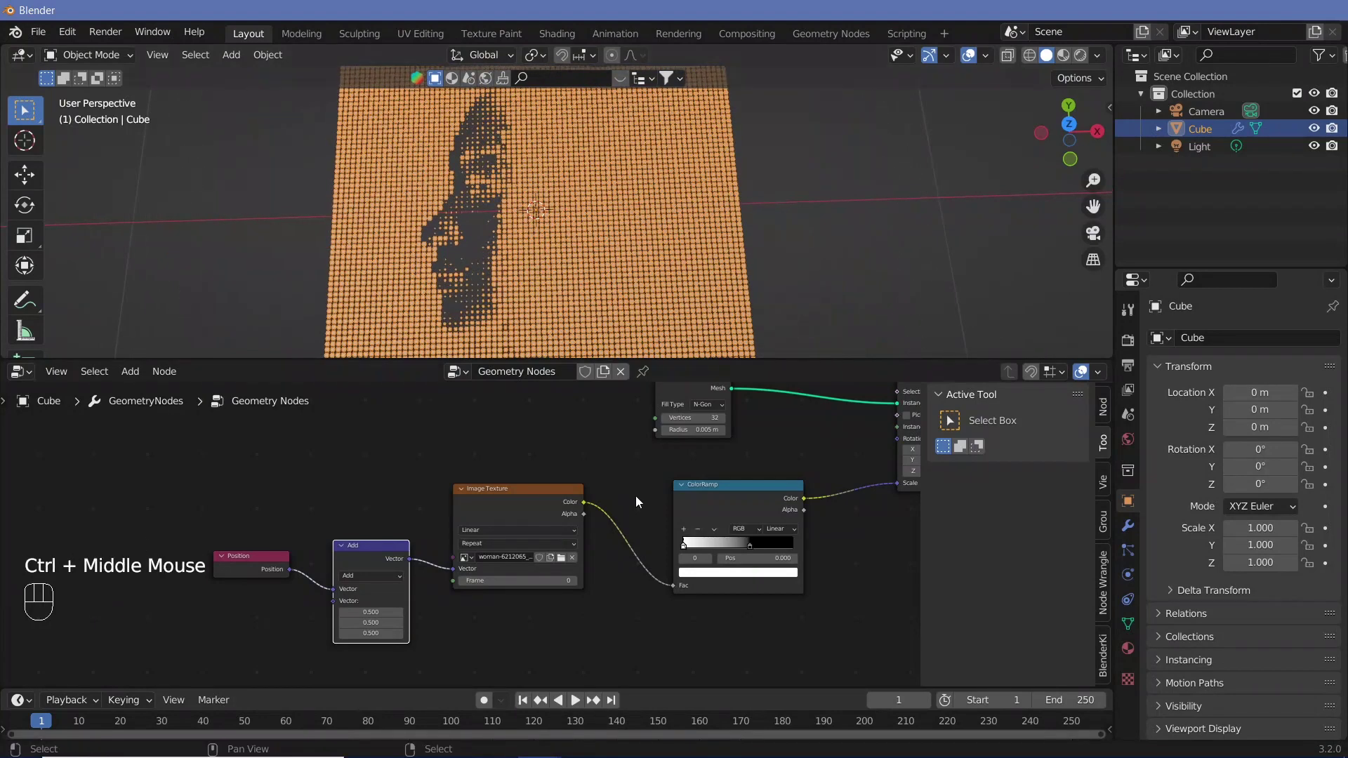
drag(753, 549, 794, 547)
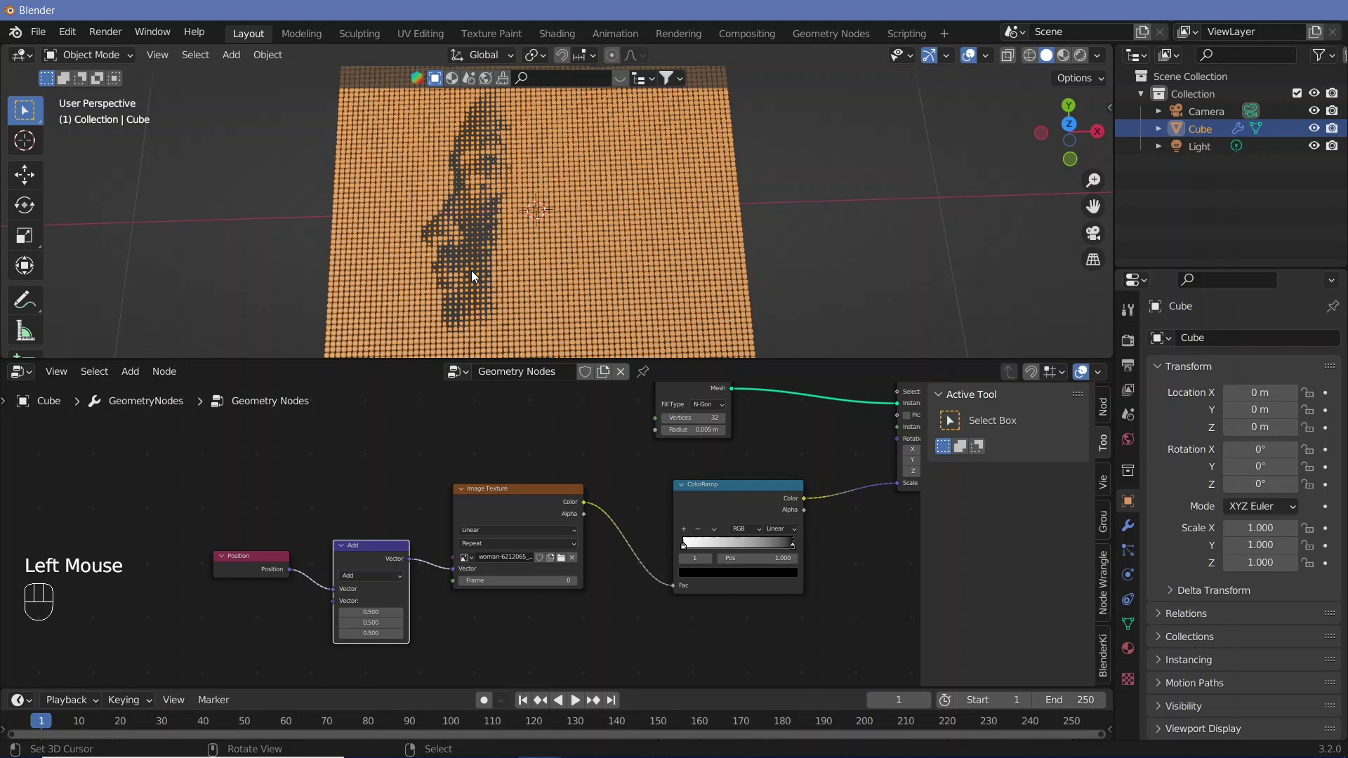
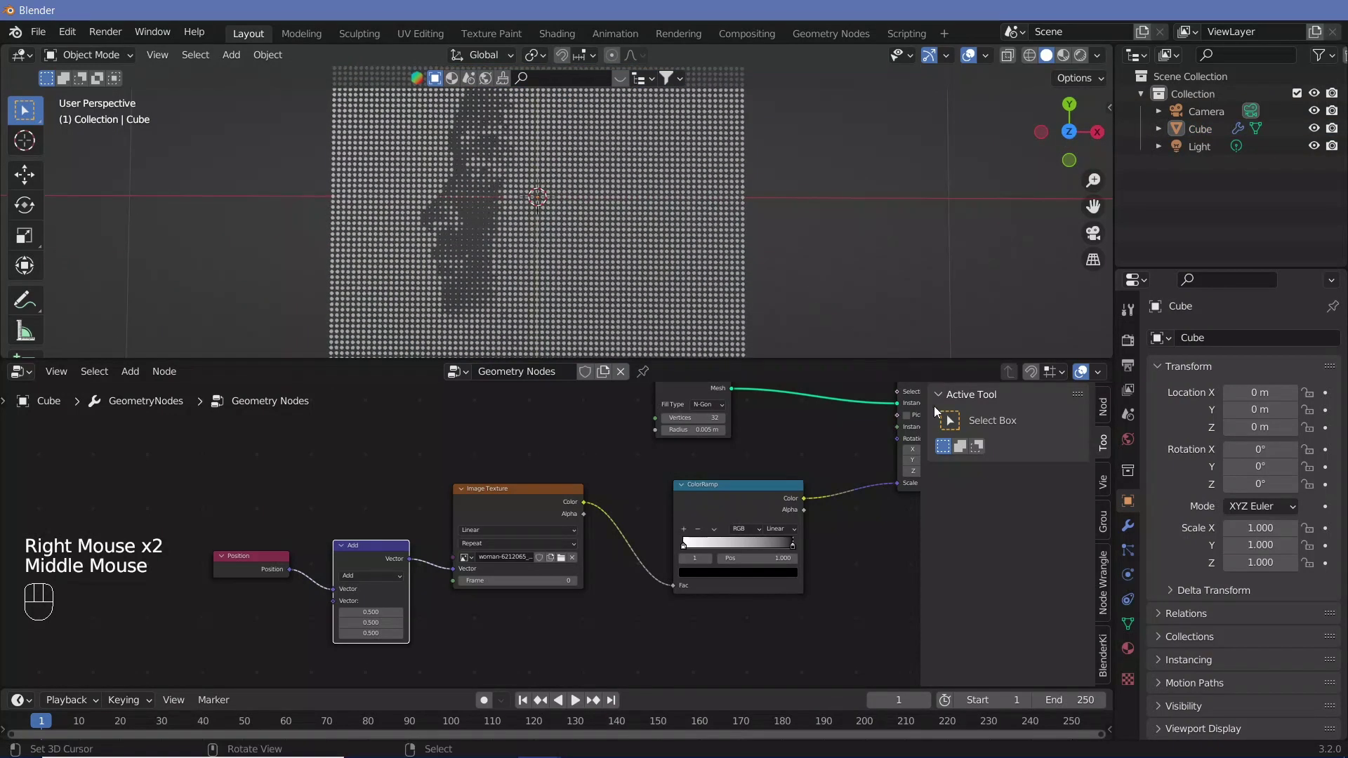
Set the World colour to white and show the scene in rendered preview
click(1127, 449)
click(1259, 462)
click(1295, 164)
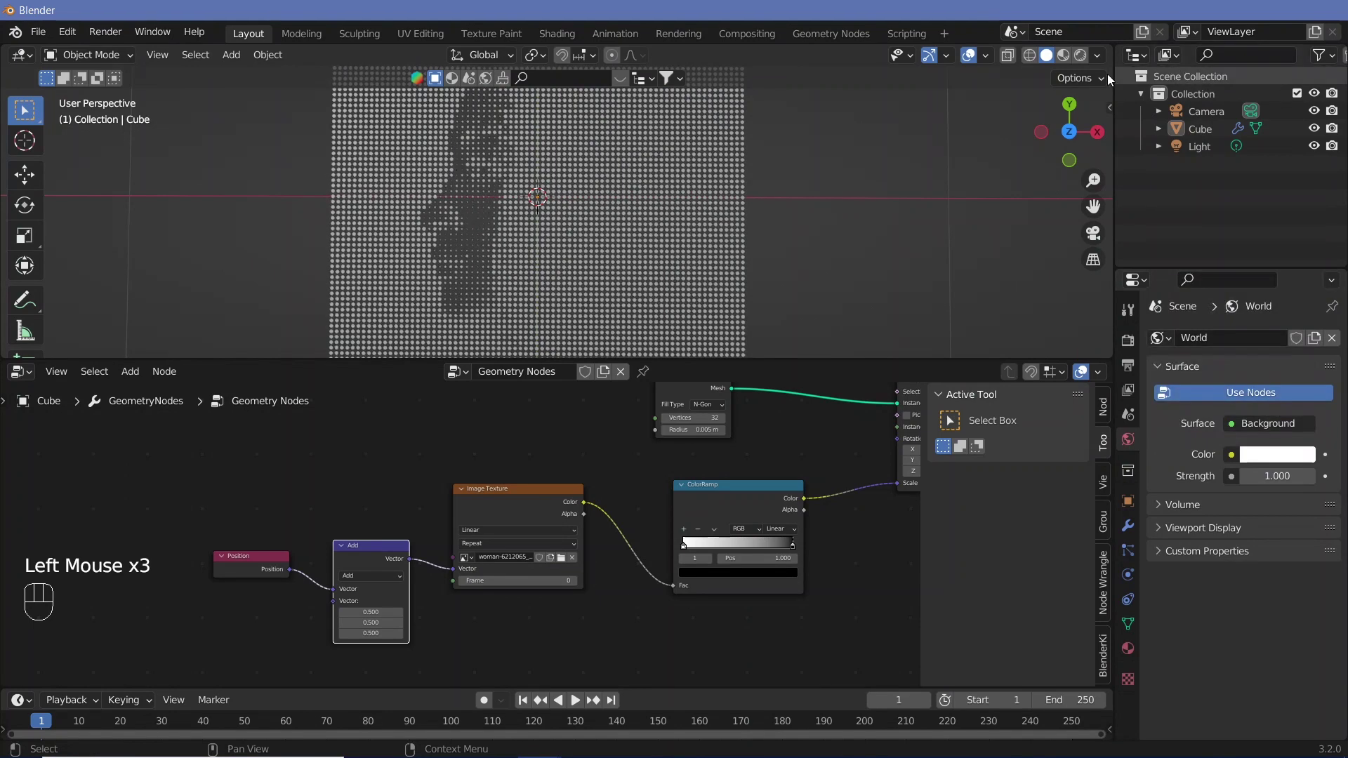
right_click(648, 232)
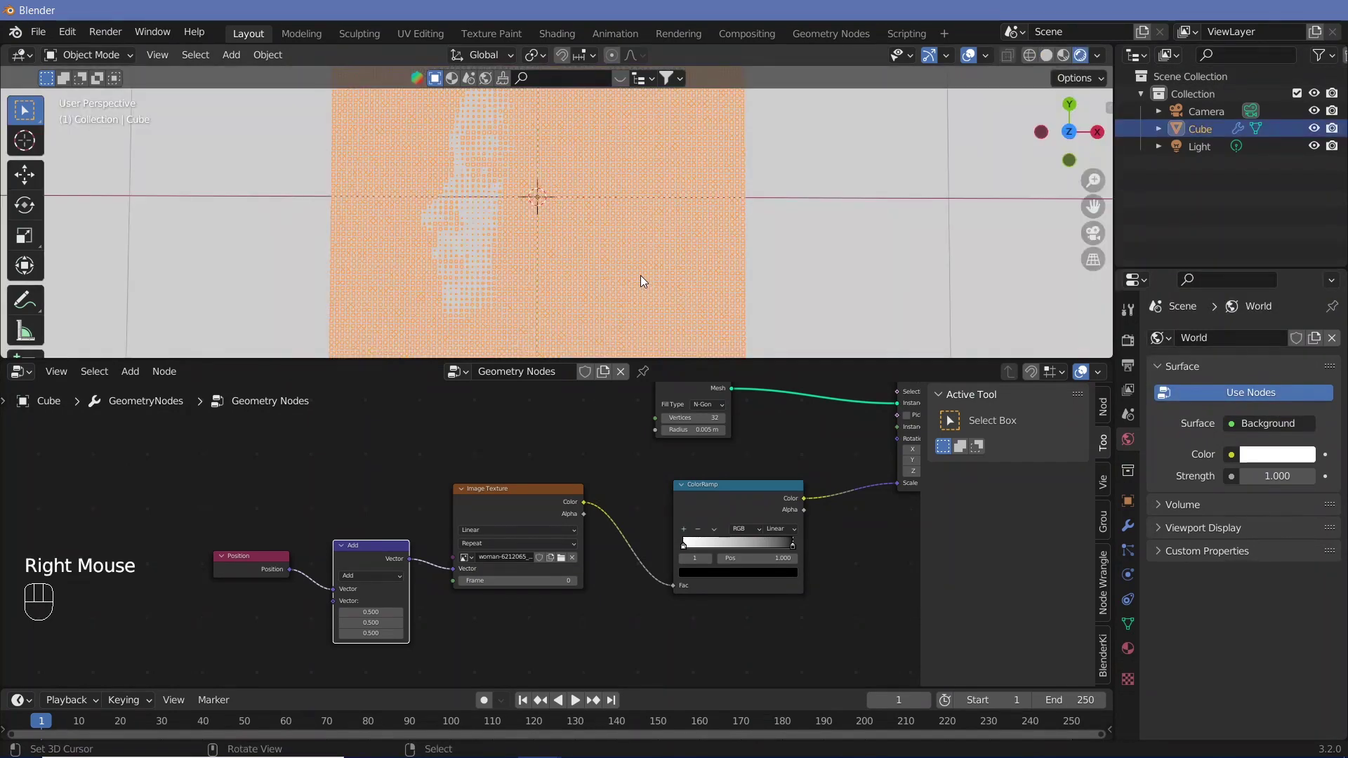
middle_click(890, 555)
double_click(645, 459)
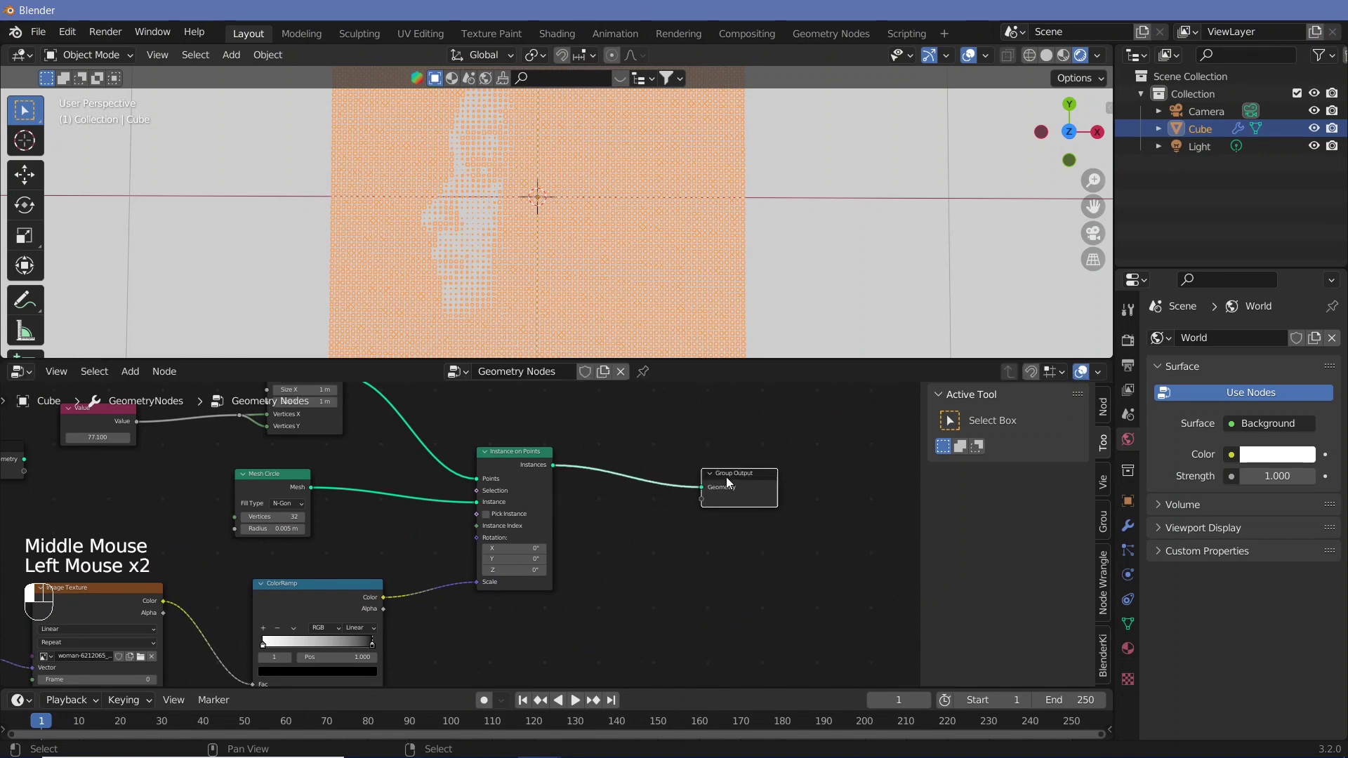
Add a Set Material node before Group Output and assign the black-based Material to the dots
key(shift+a)
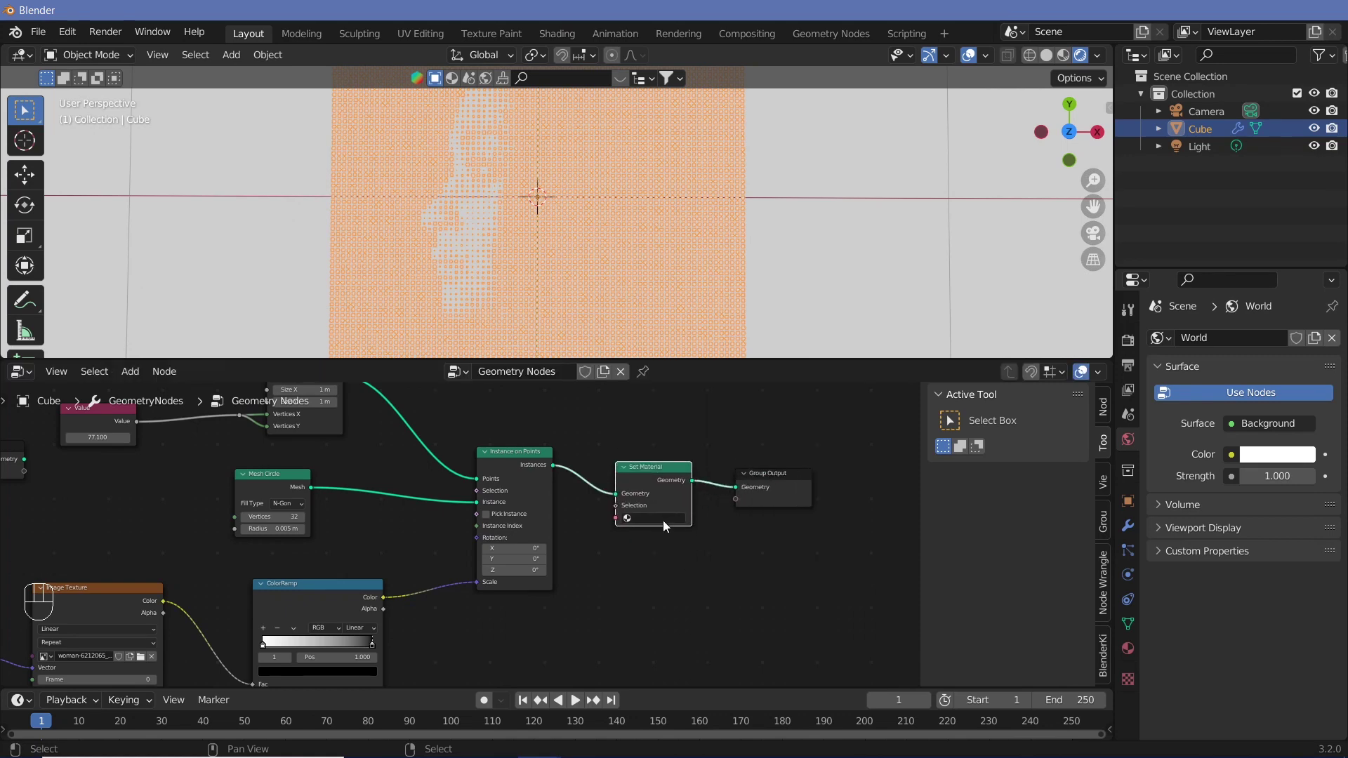
click(664, 519)
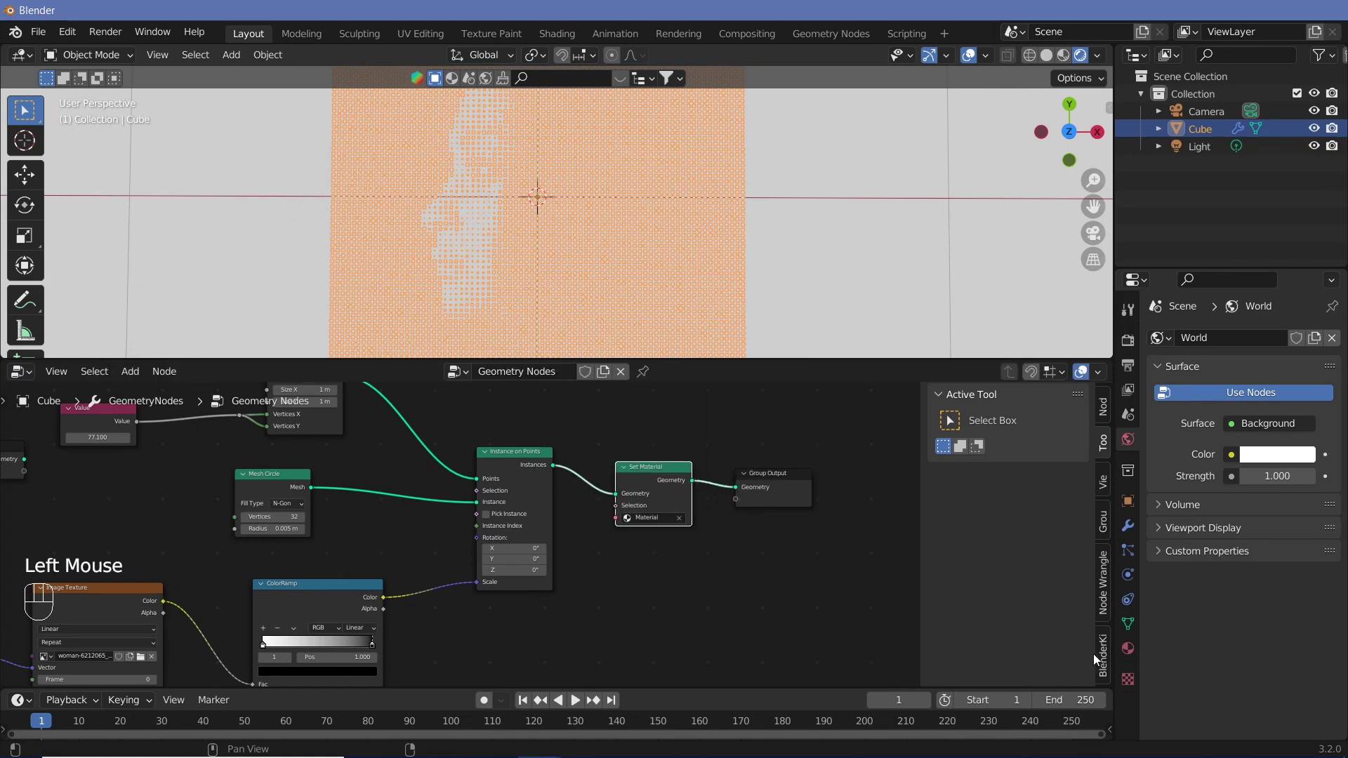
click(1209, 619)
click(1286, 600)
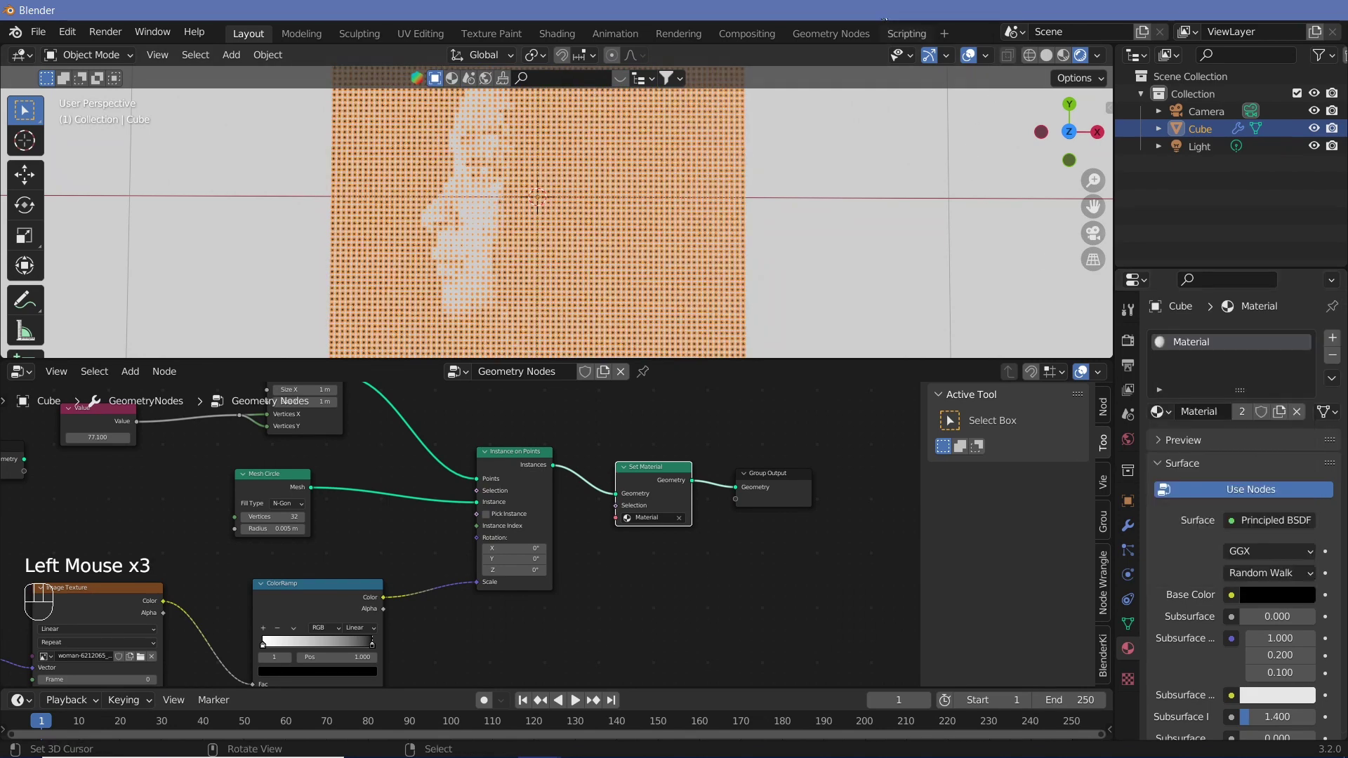
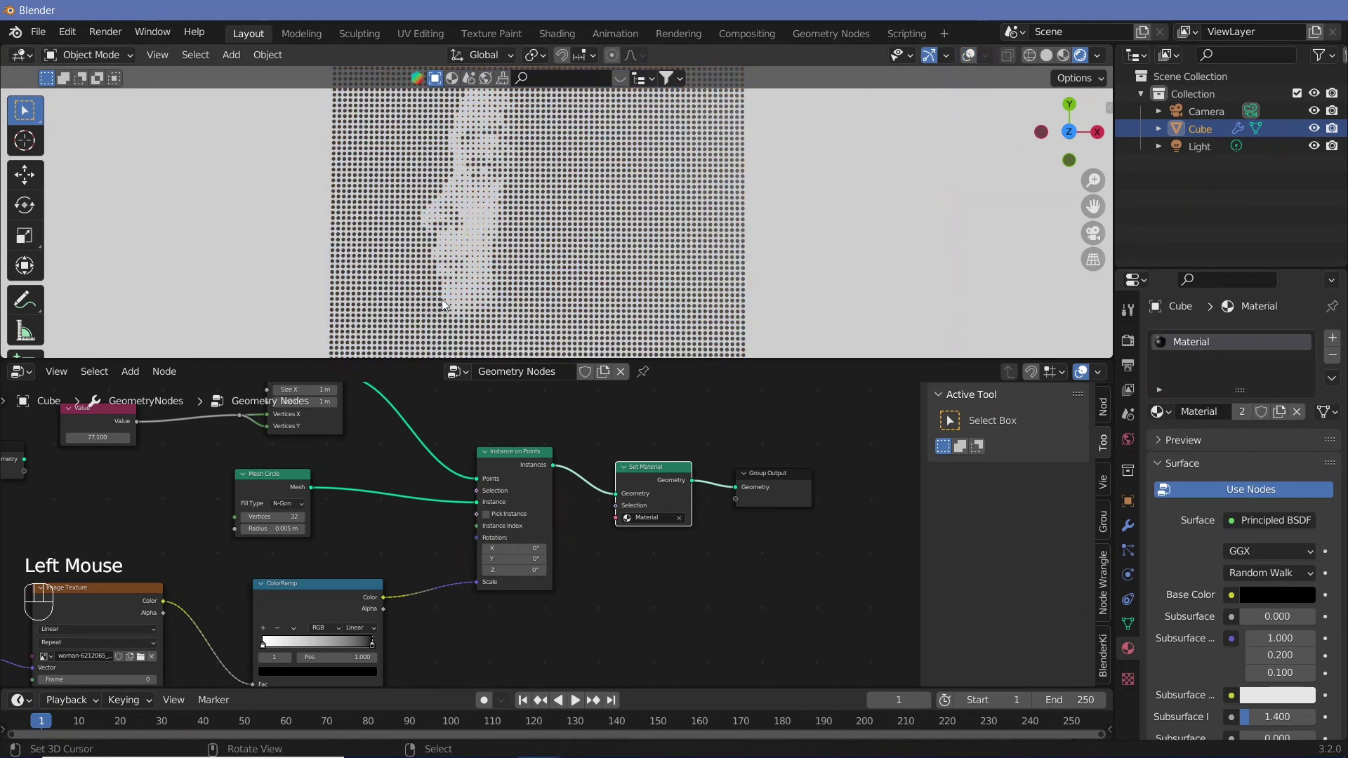
Make the World background colour black
drag(542, 246, 552, 239)
middle_click(552, 237)
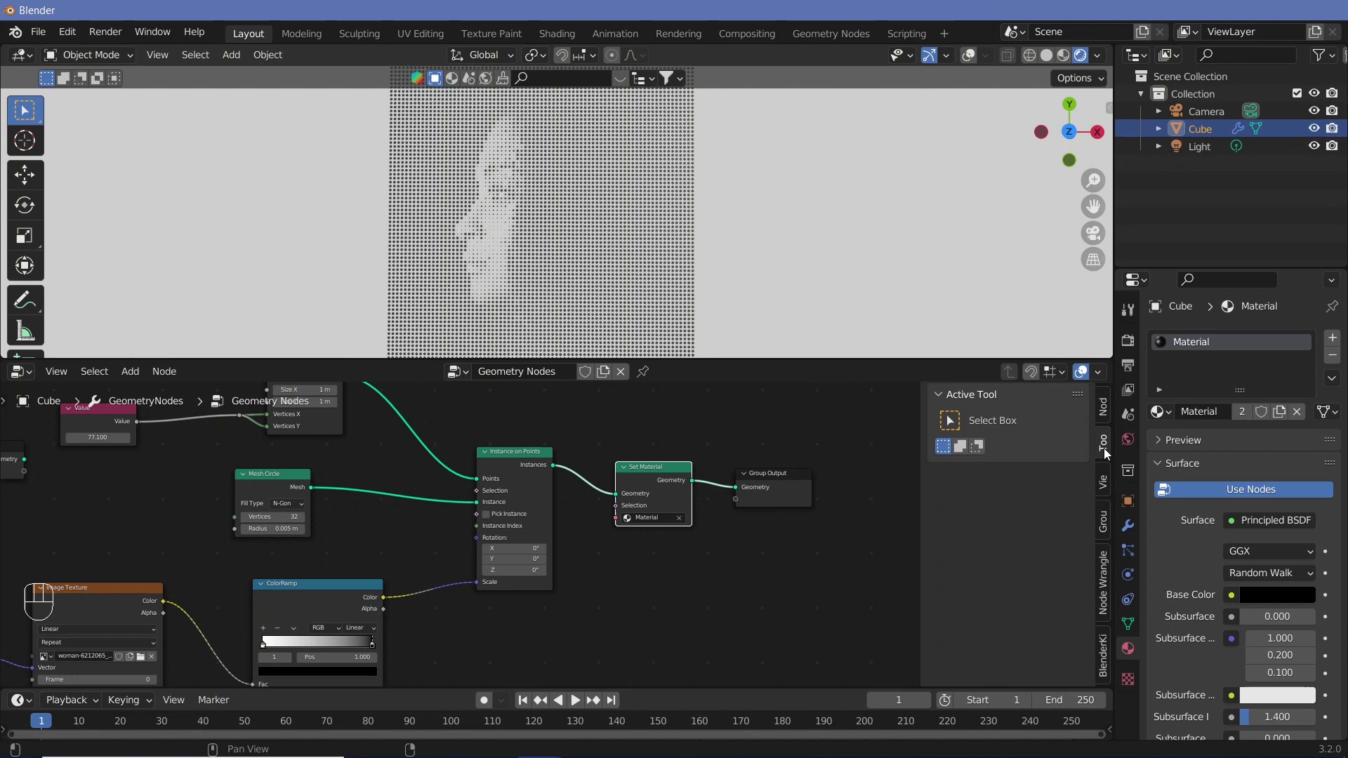
click(1127, 440)
click(1266, 459)
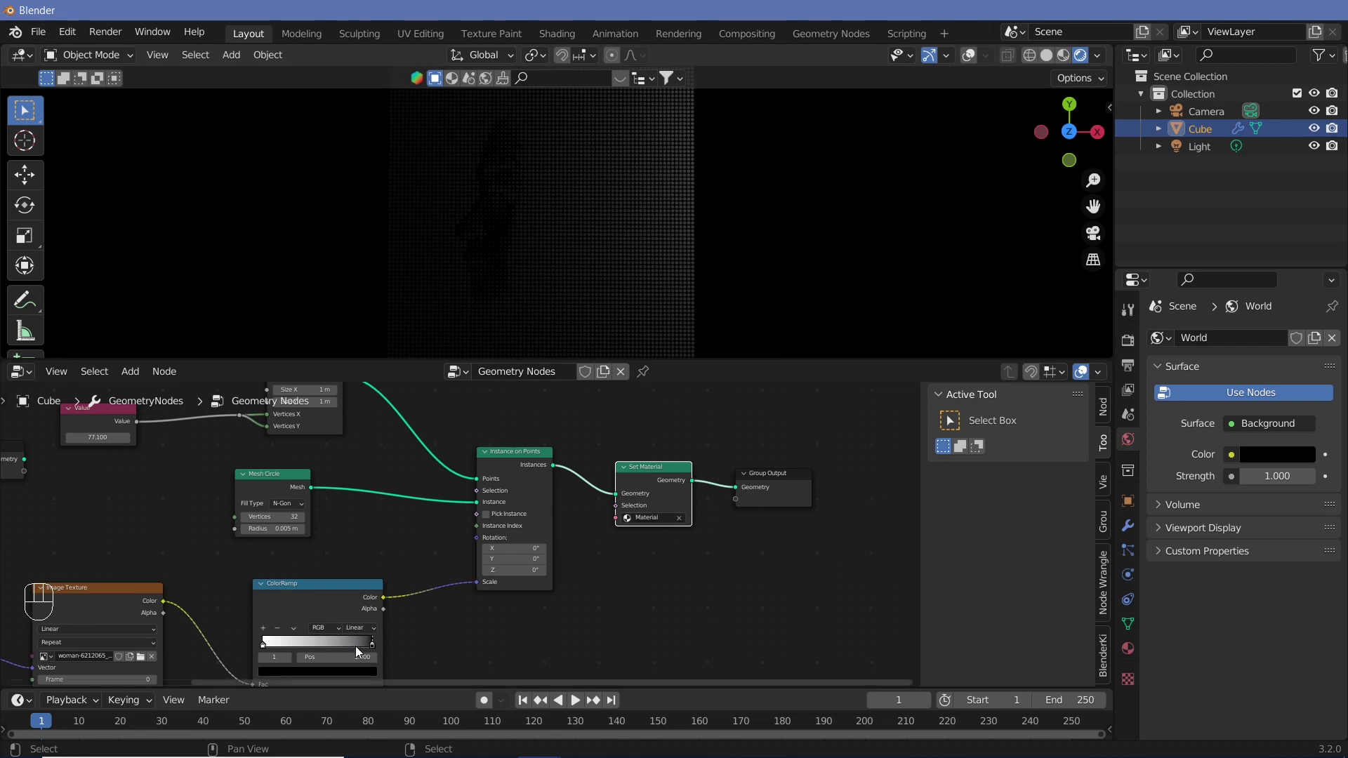
drag(374, 650, 265, 645)
drag(271, 648, 325, 654)
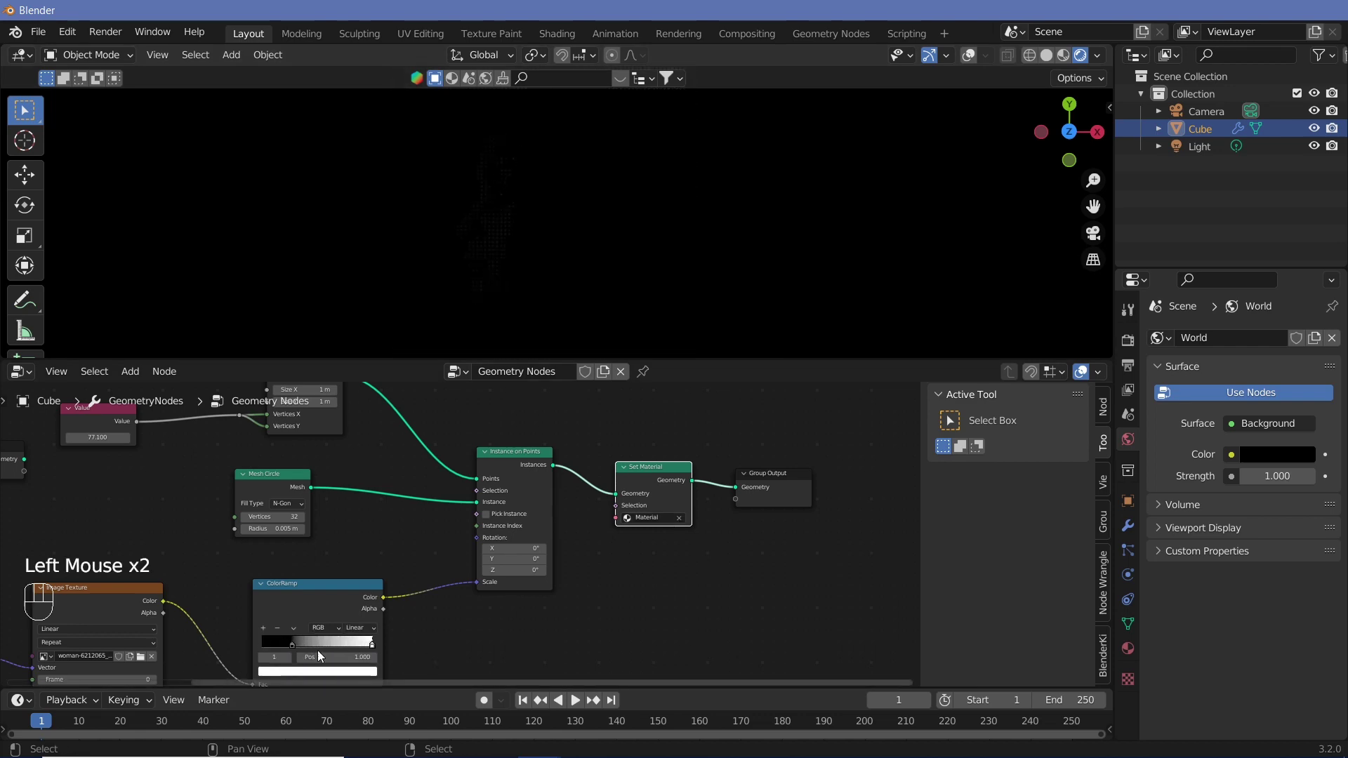
drag(284, 646, 243, 651)
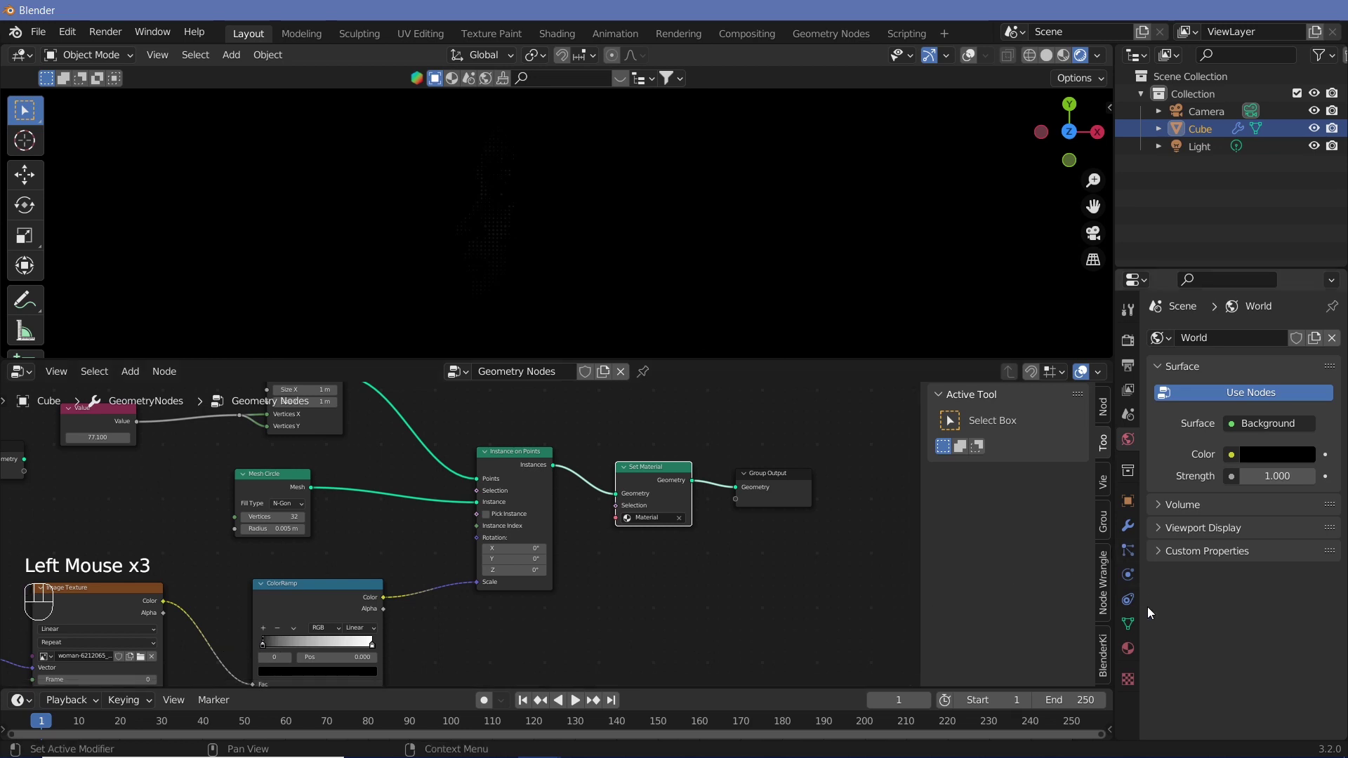
Set the dot material's Base Color to white so the face glows as white dots
click(1132, 657)
drag(1141, 647, 1270, 599)
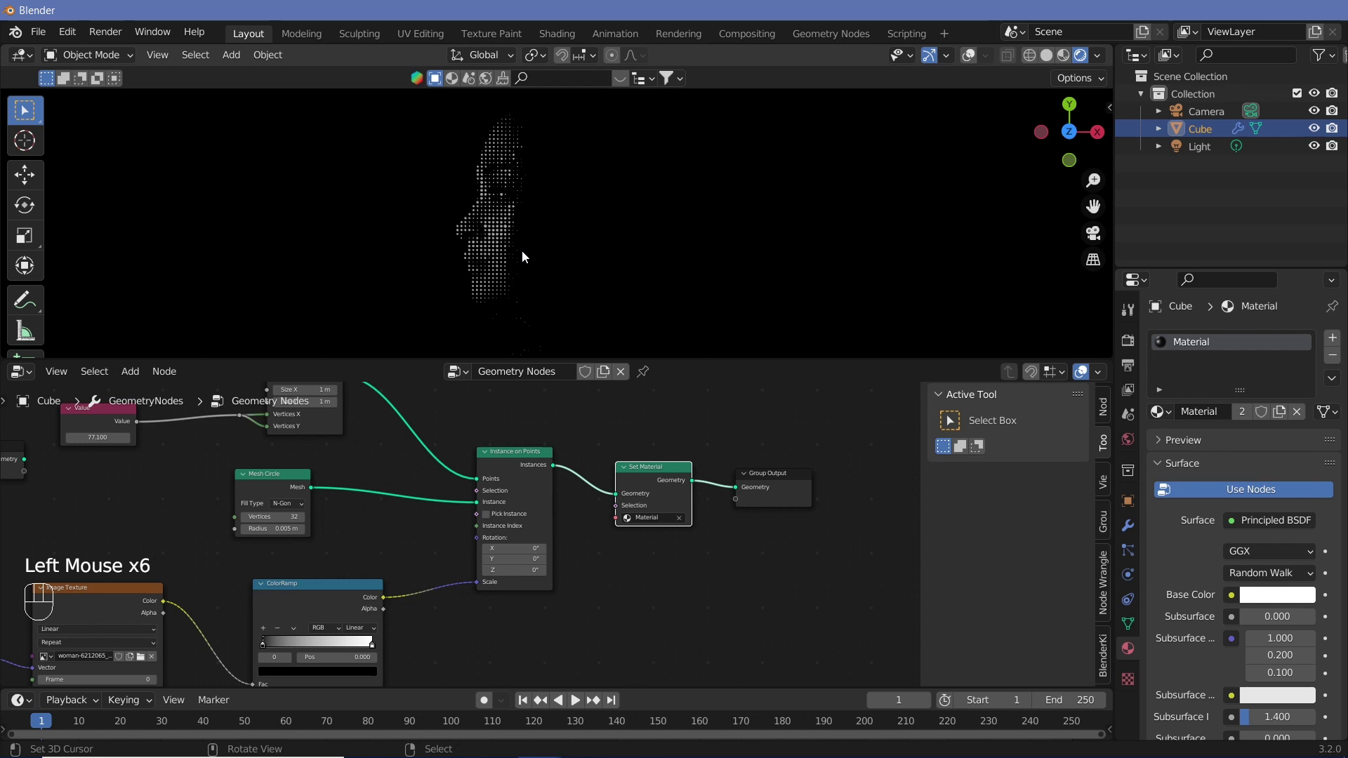
drag(534, 259, 536, 207)
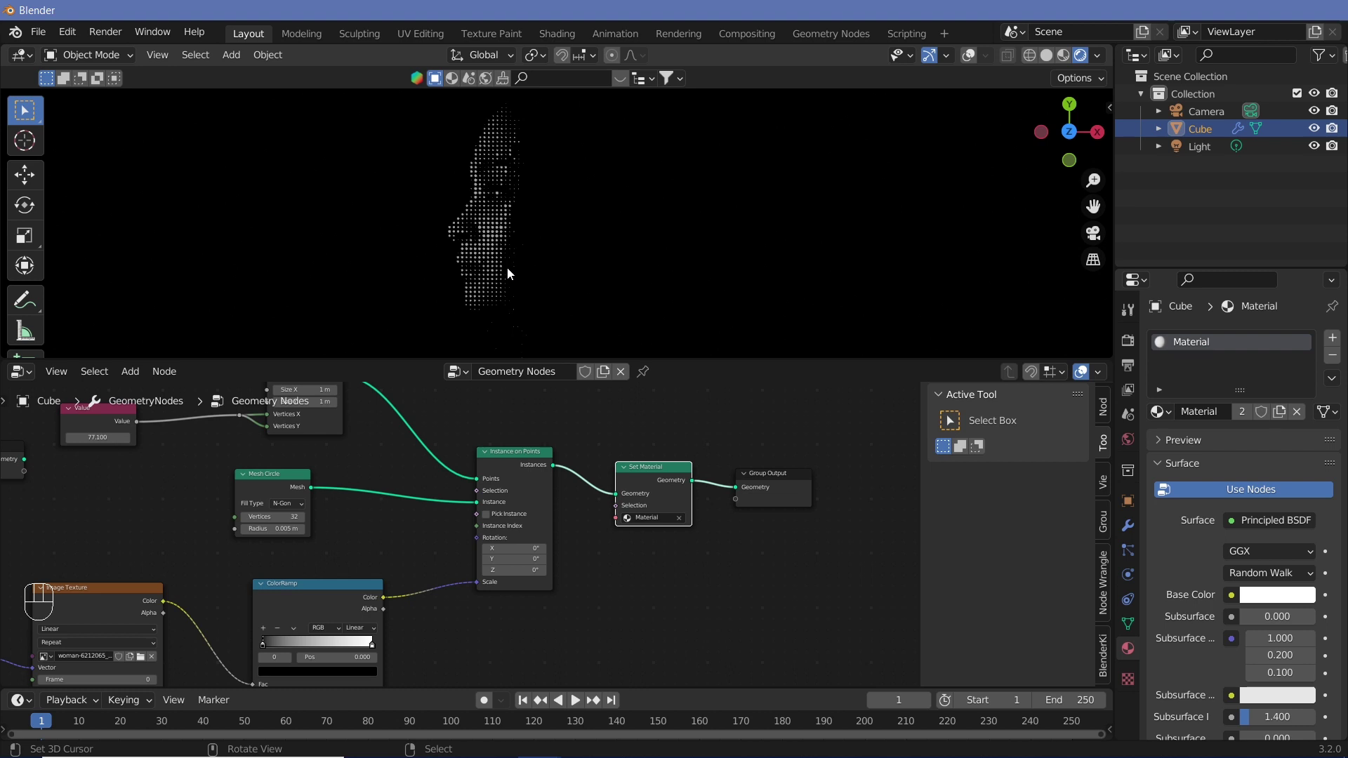
Add an unconnected Noise Texture node at the left of the node tree
middle_click(377, 474)
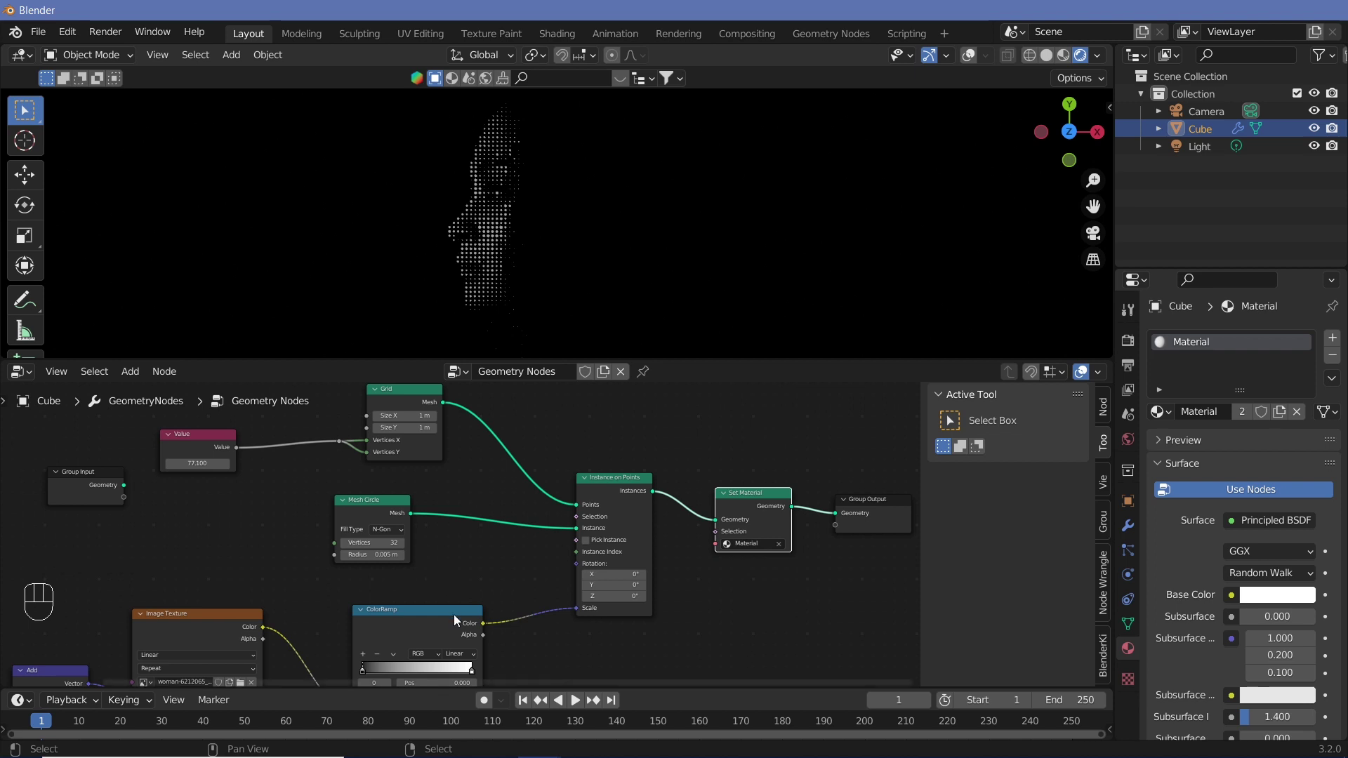
middle_click(472, 589)
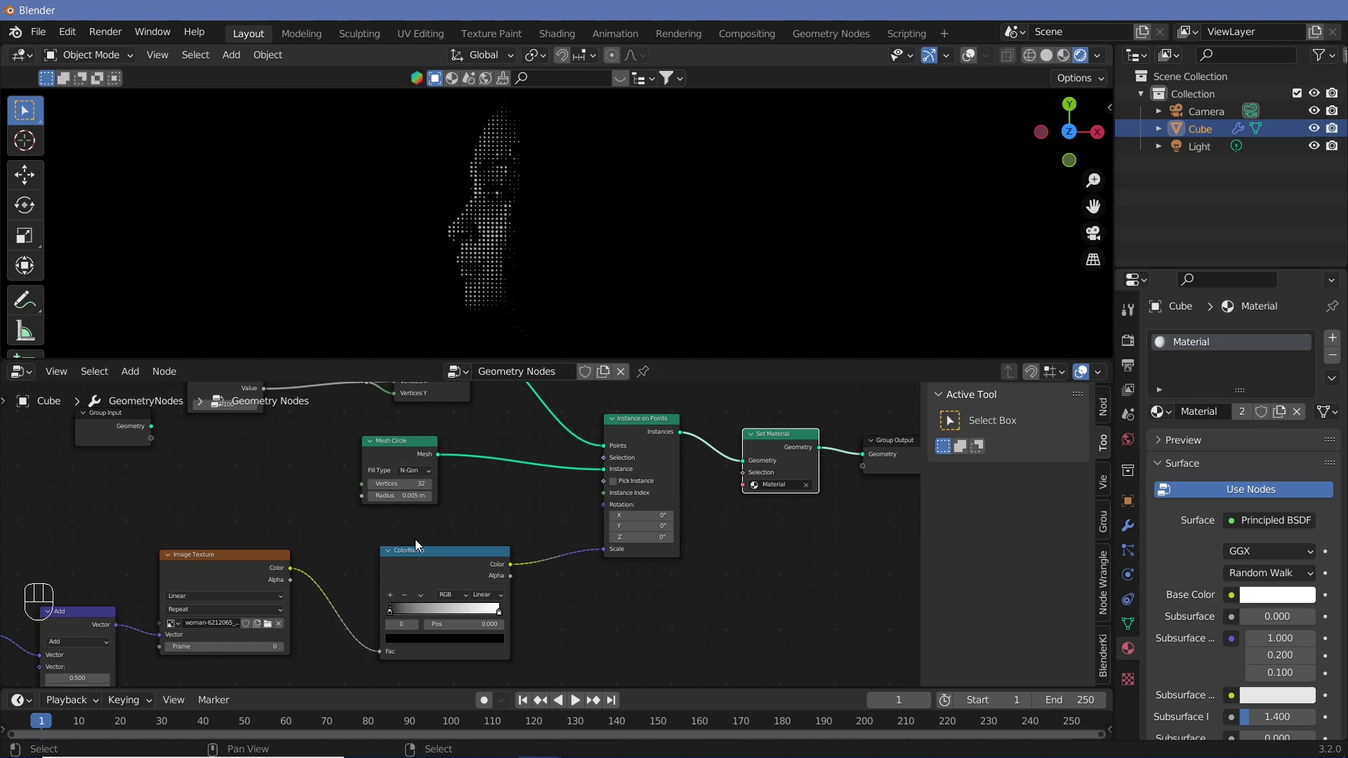
middle_click(270, 518)
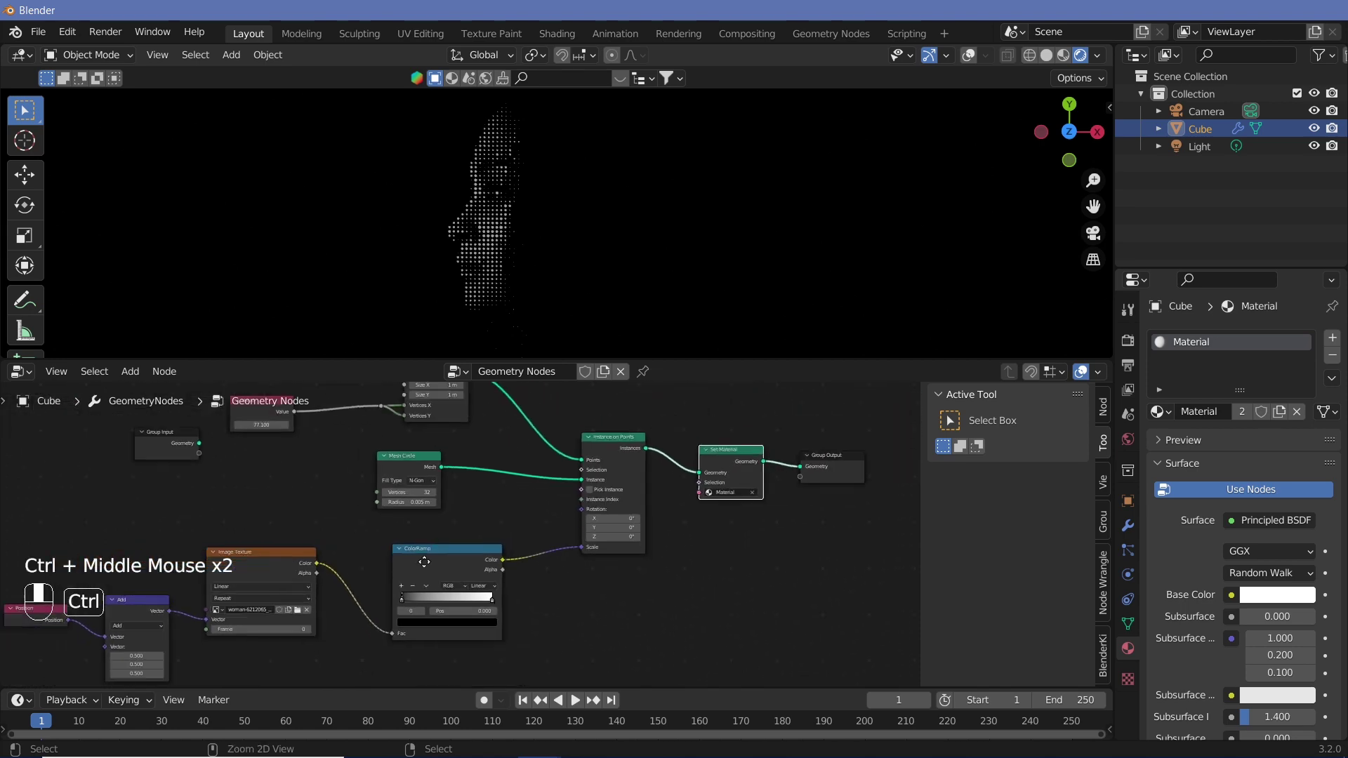
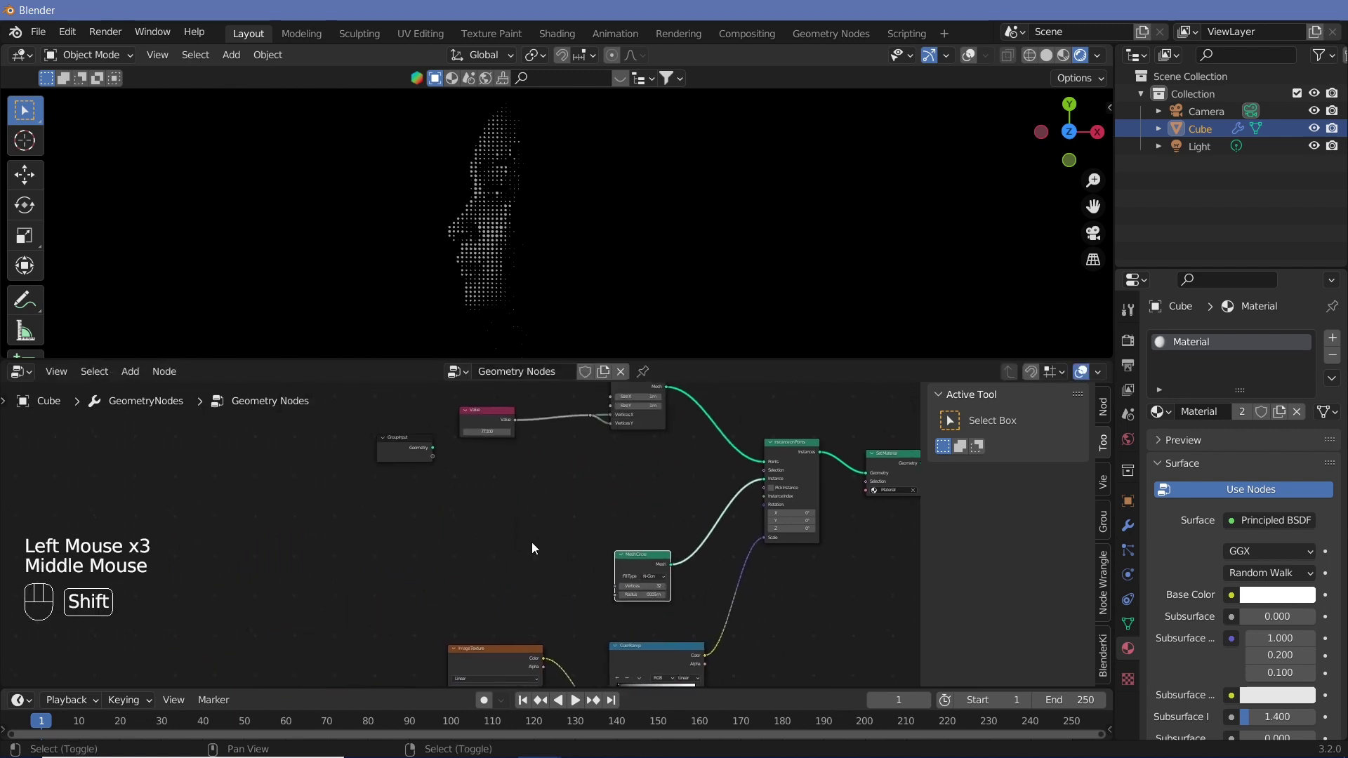
key(shift+a)
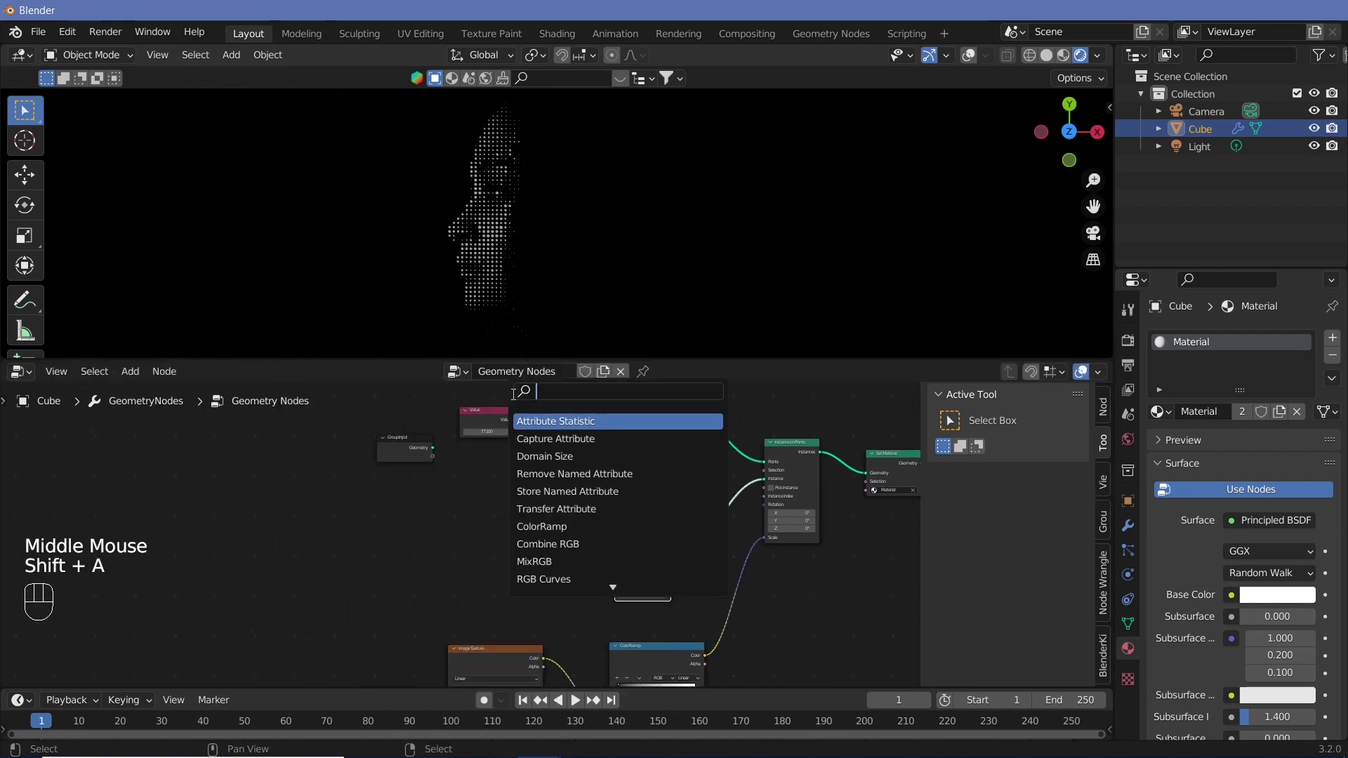
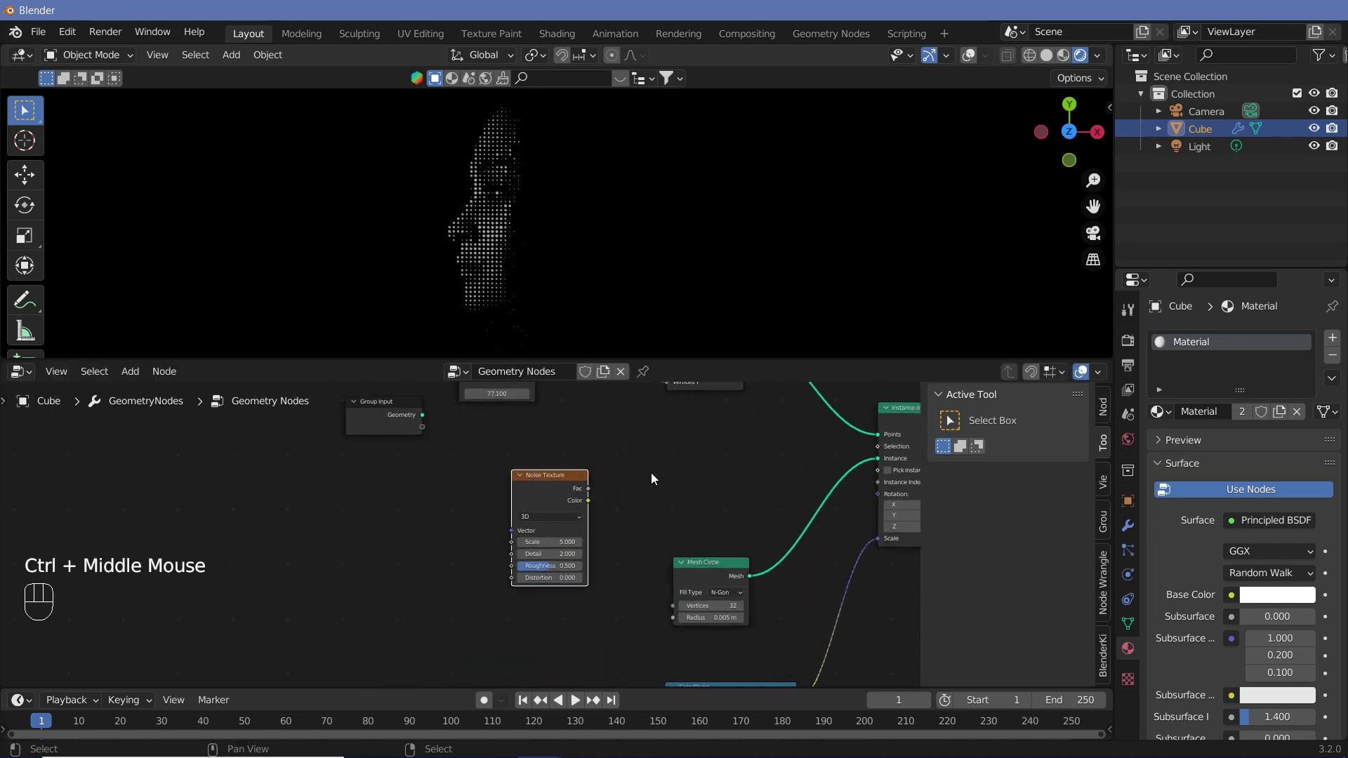
middle_click(654, 477)
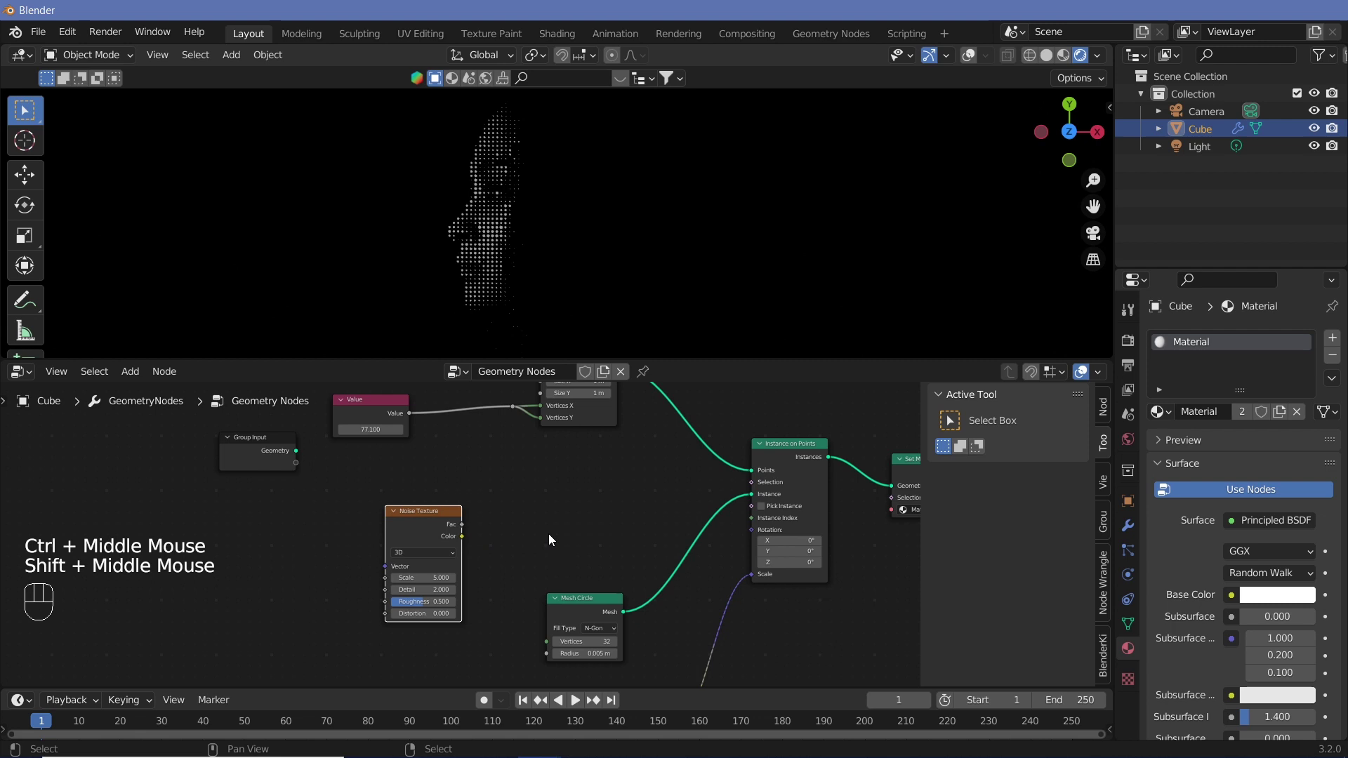
Feed Noise colour through a new ColorRamp into the points' Selection, black stop at 0.305
key(shift+a)
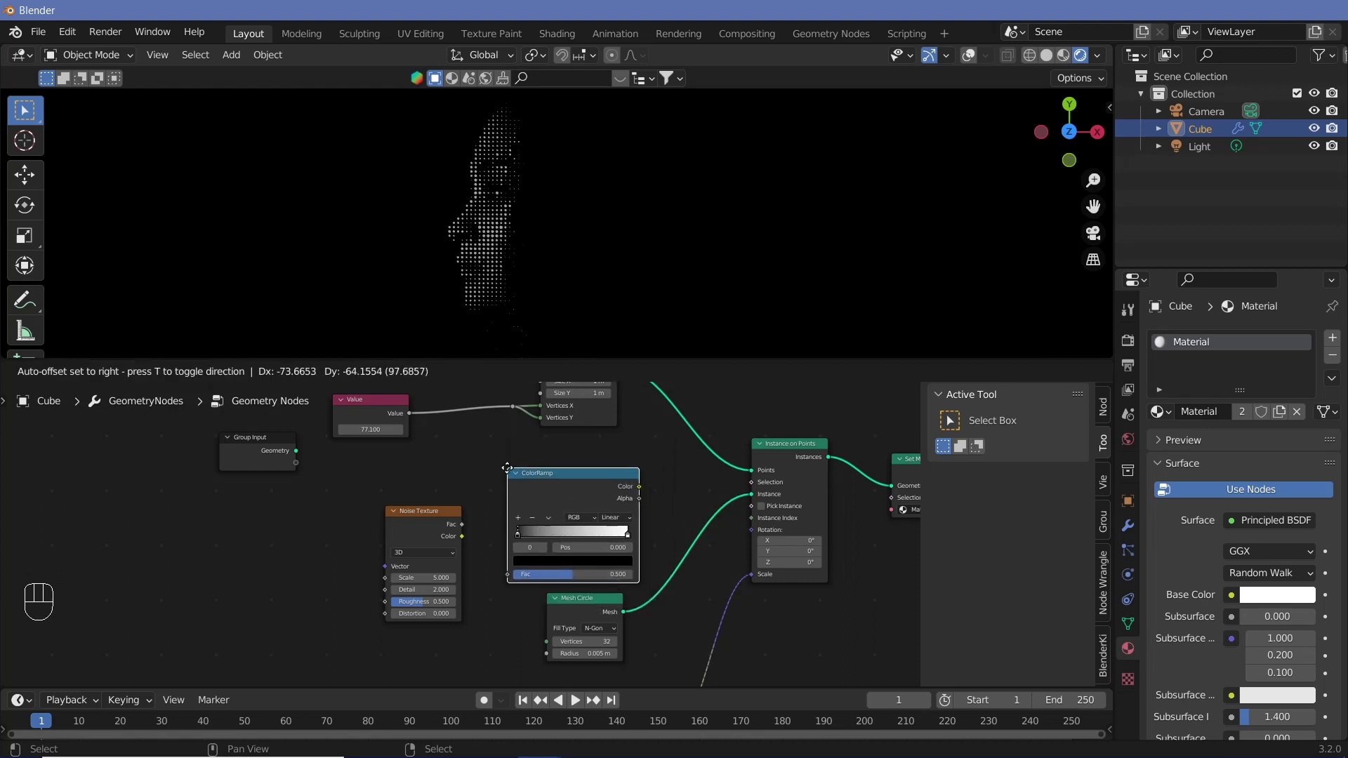
drag(644, 495, 618, 517)
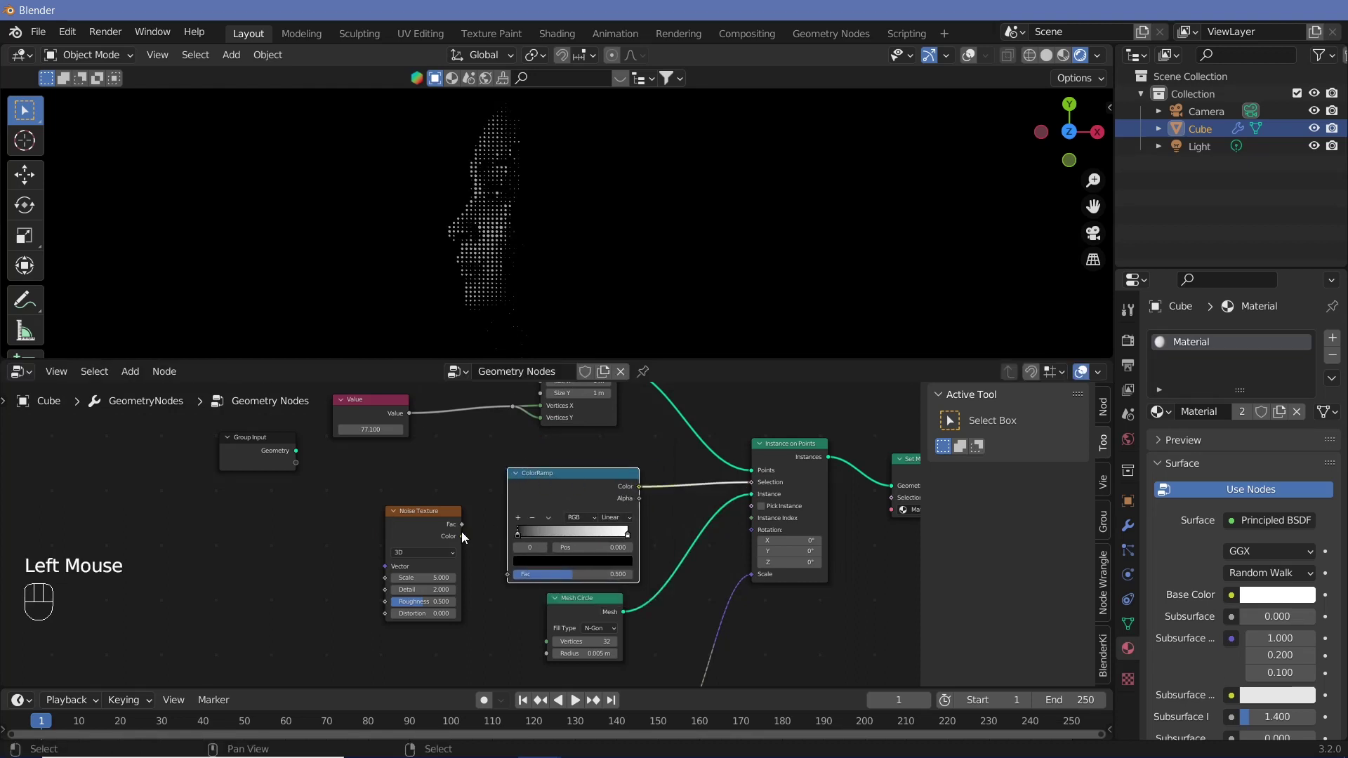
drag(474, 545, 480, 599)
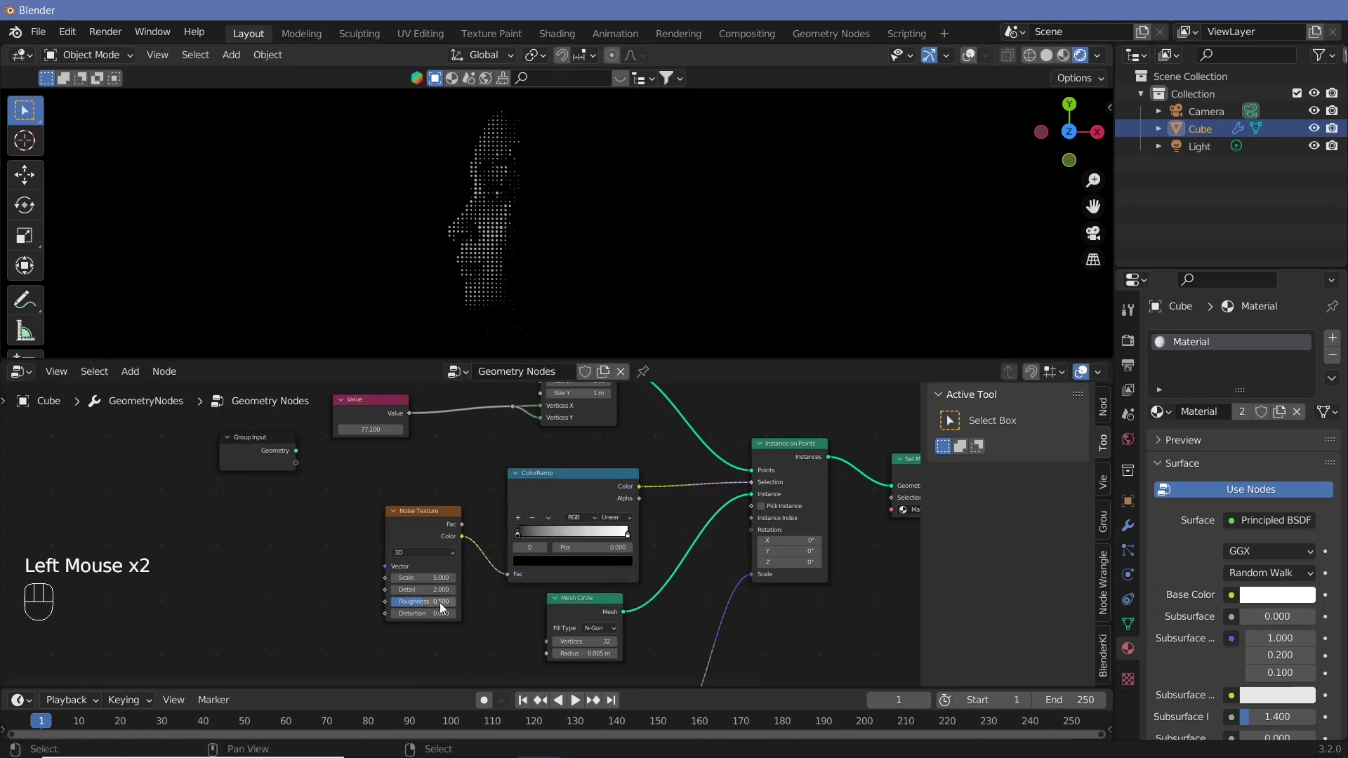
drag(523, 539, 563, 559)
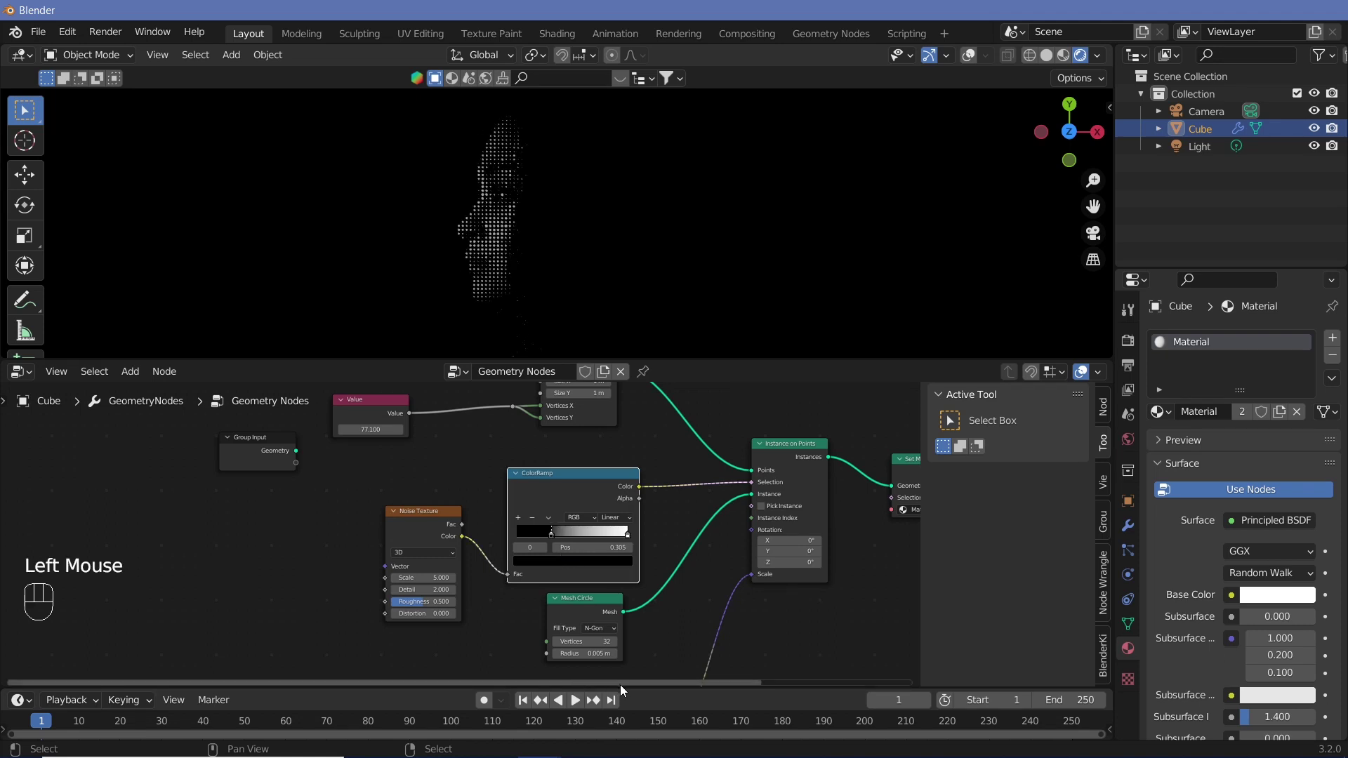
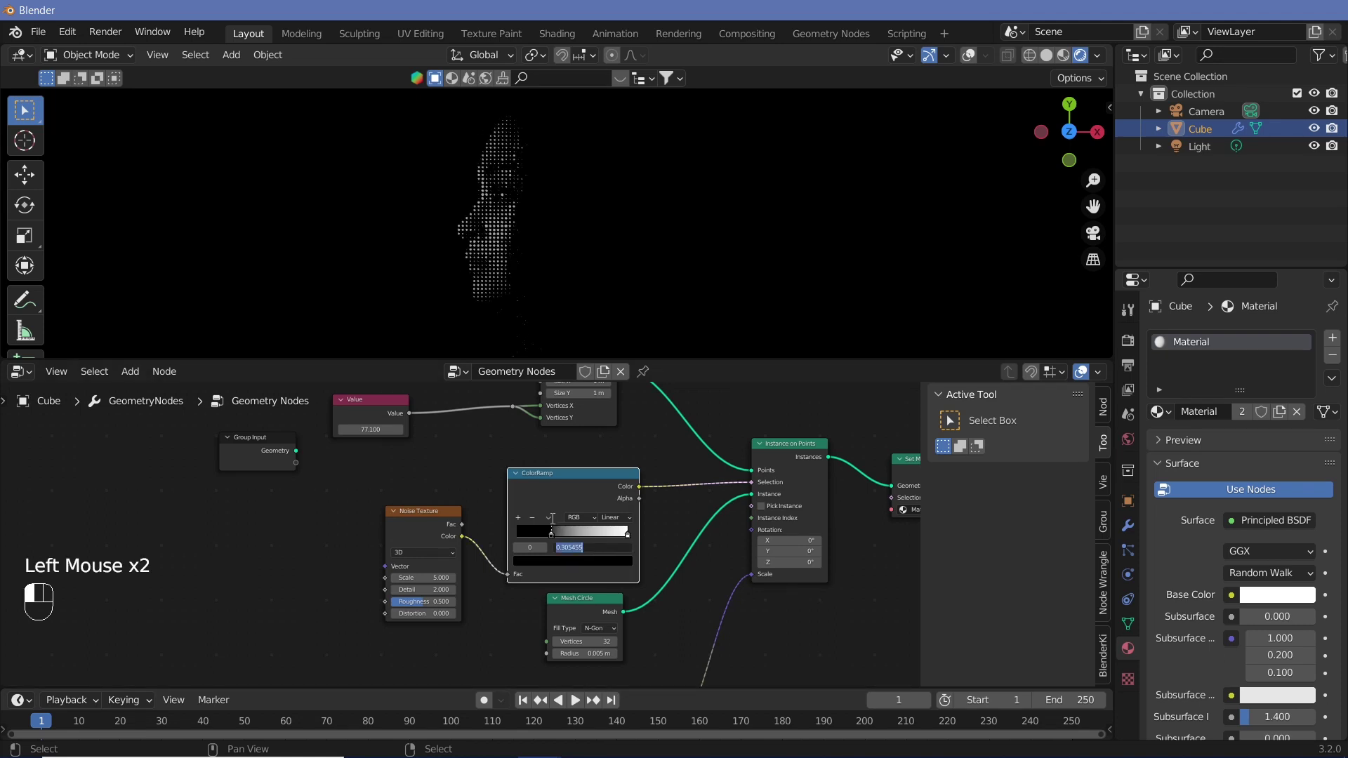
click(555, 536)
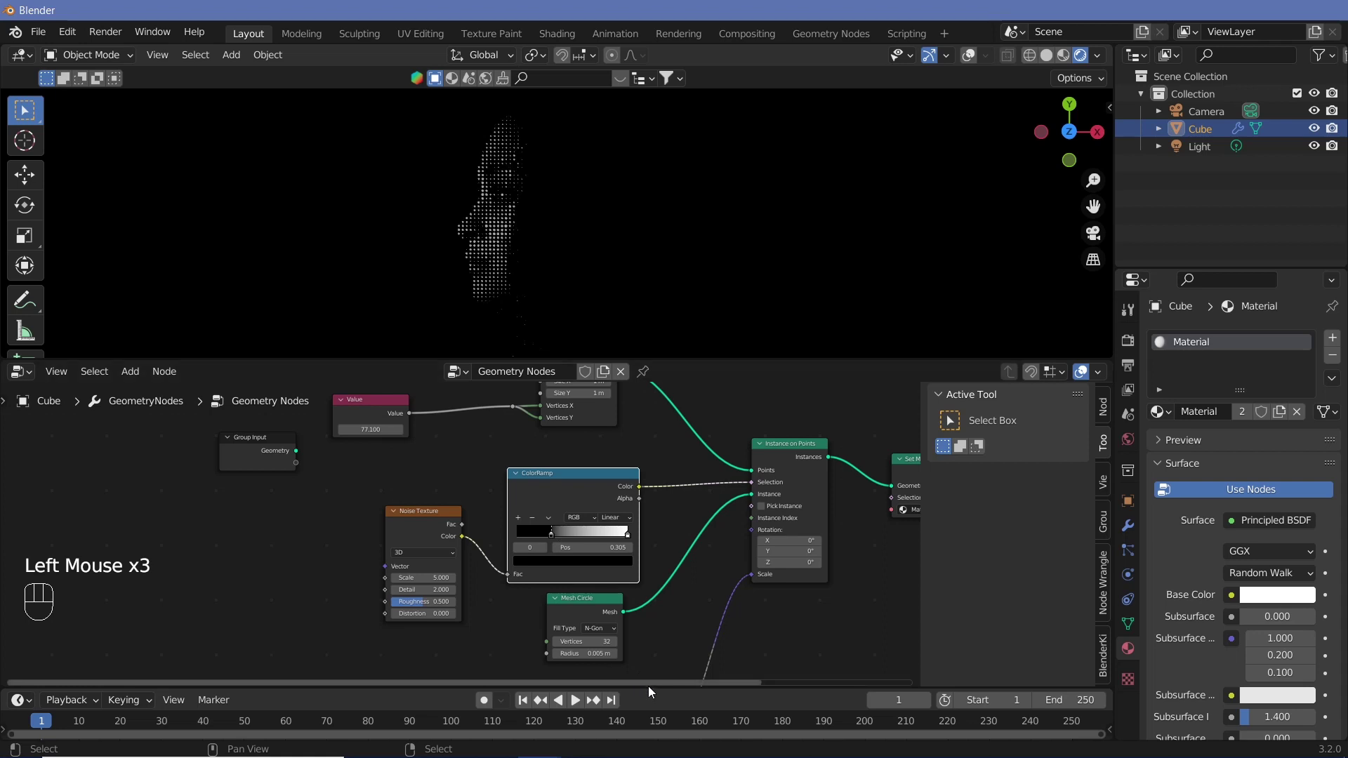
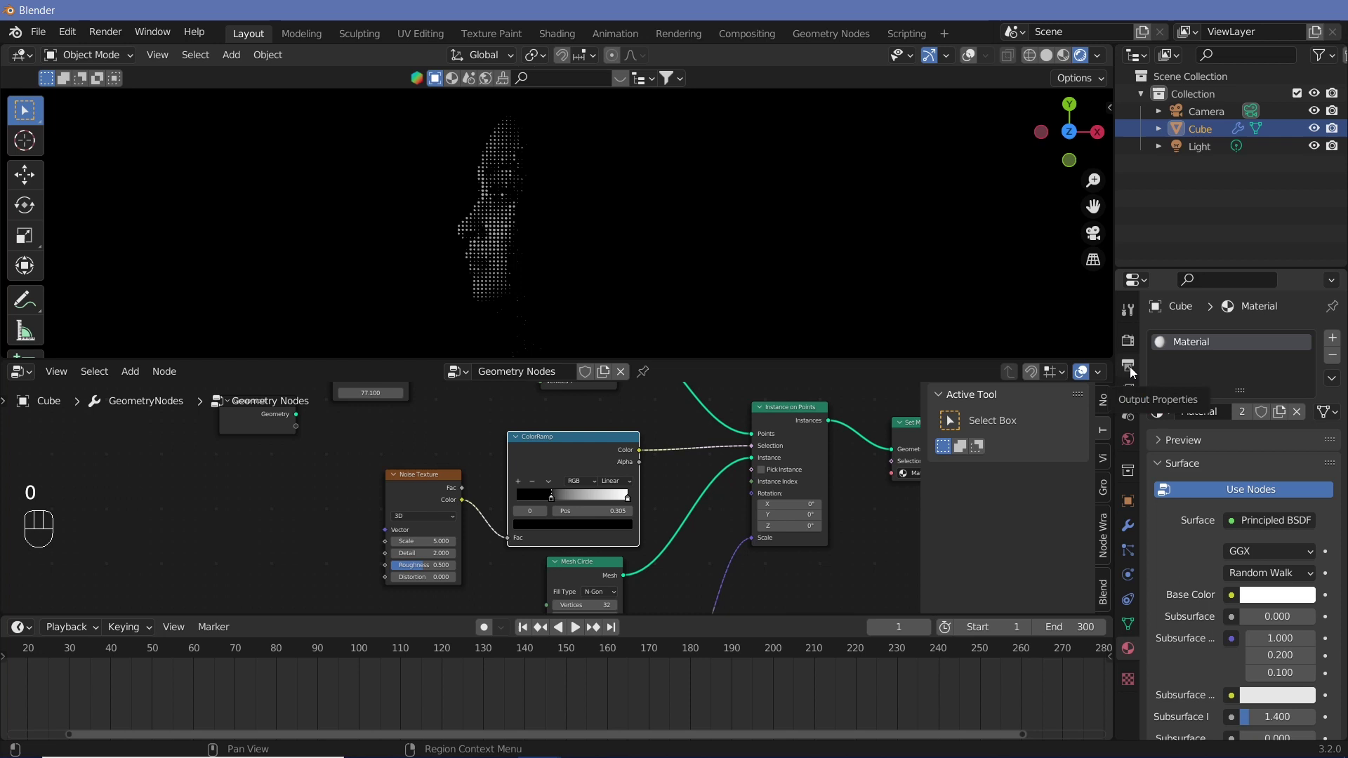
Set the animation End frame to 300 in the Output Properties
click(1134, 370)
drag(1265, 500, 1262, 562)
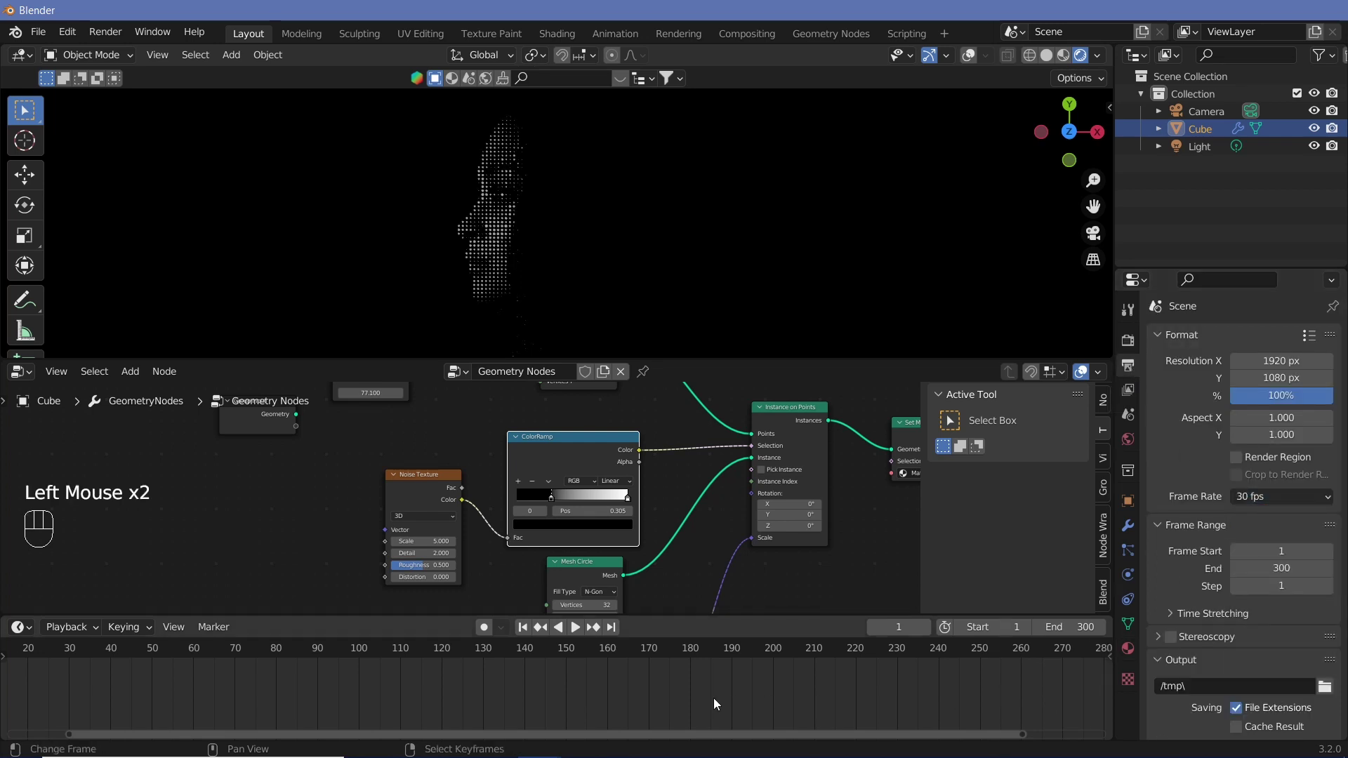
middle_click(718, 701)
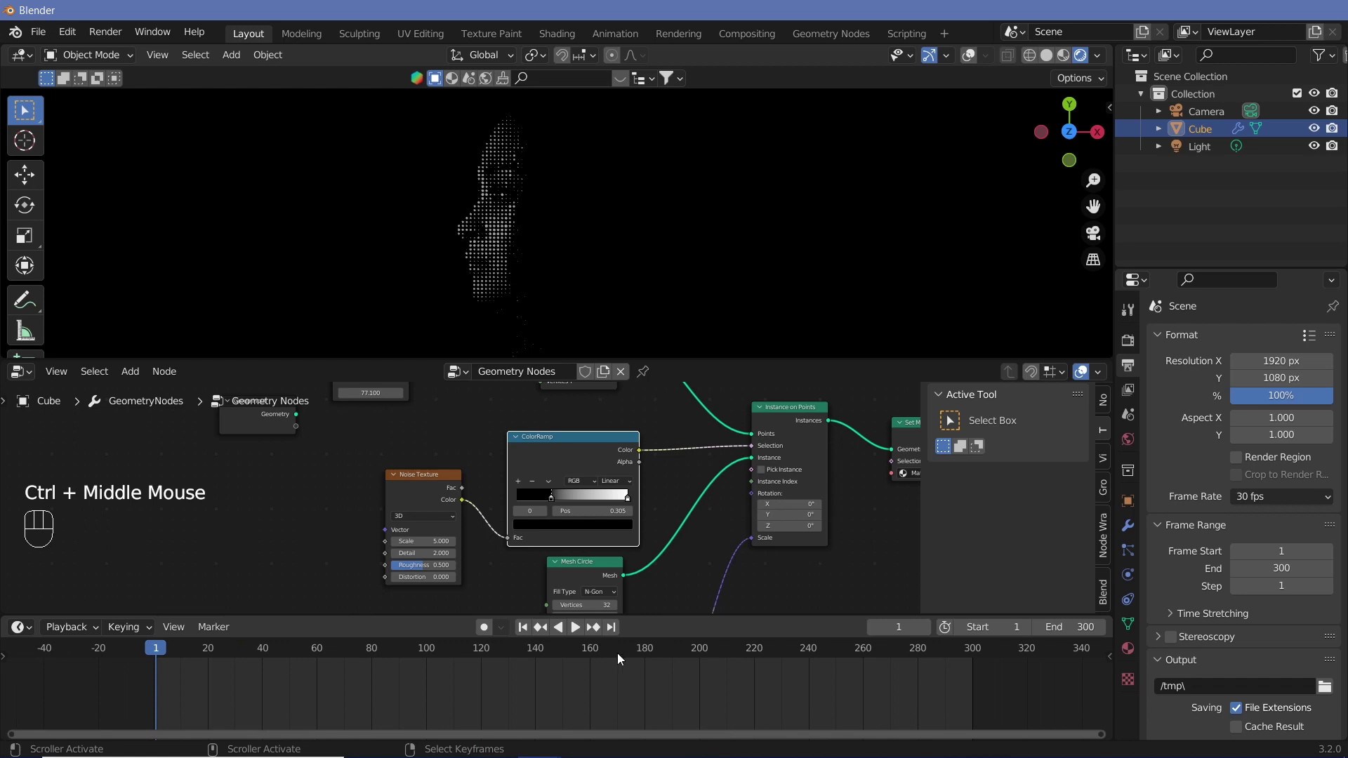
Keyframe the ColorRamp stop at the start with dots hidden, then move to frame 270 for the second key
drag(556, 501, 598, 528)
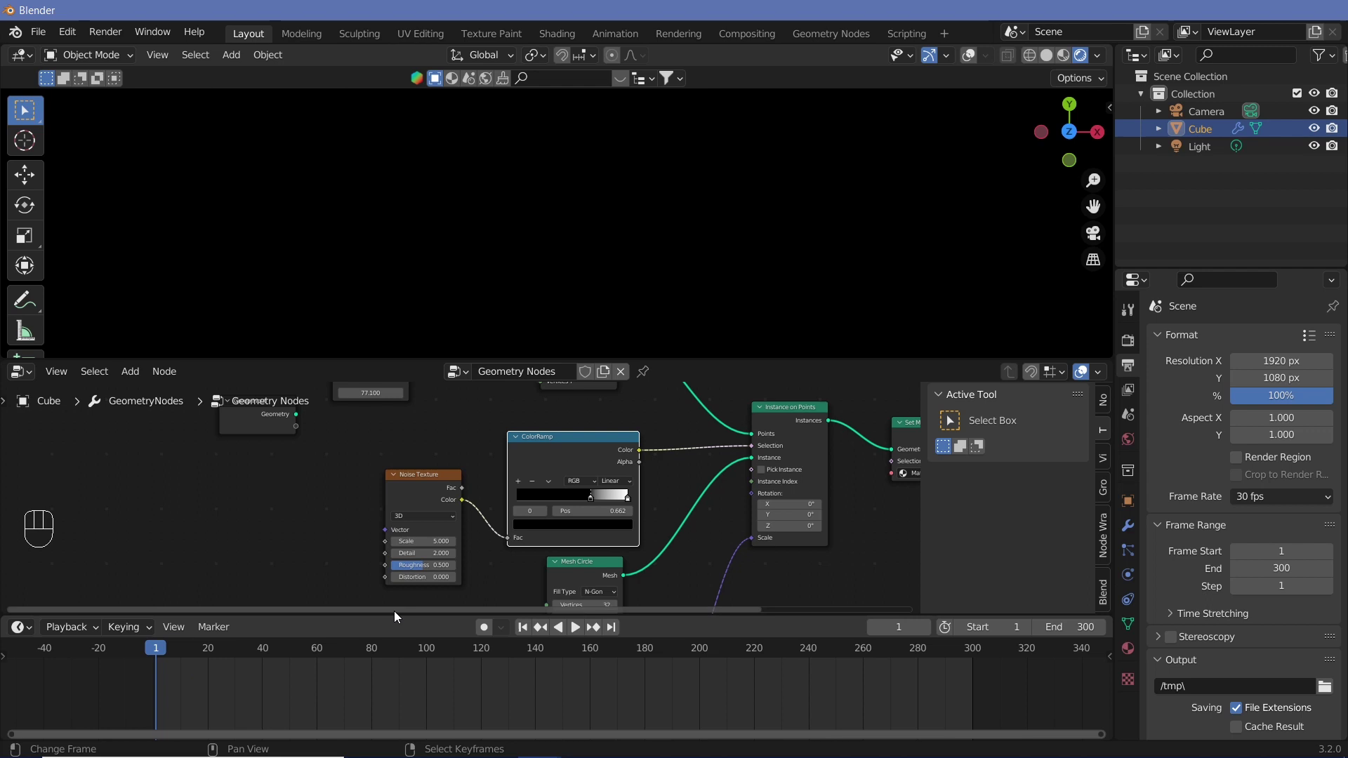
key(i)
click(921, 658)
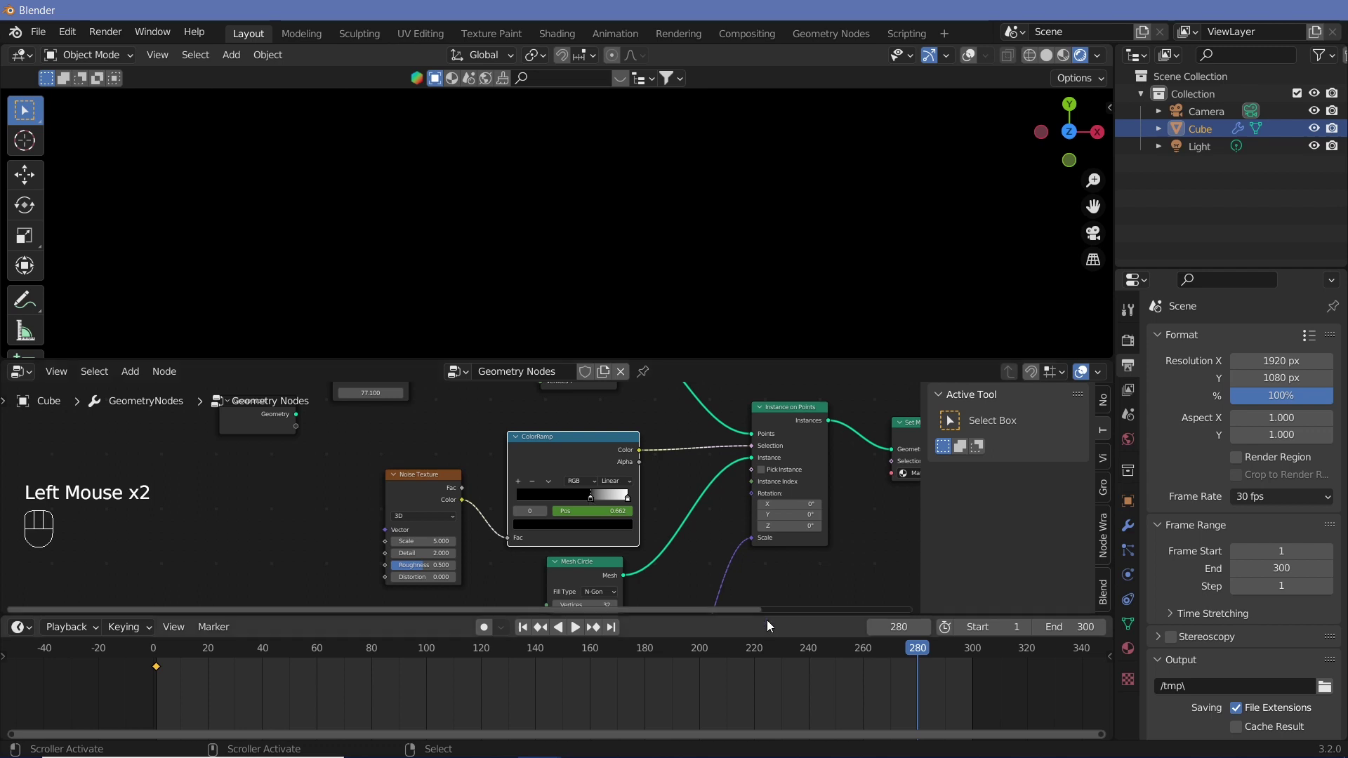
click(895, 655)
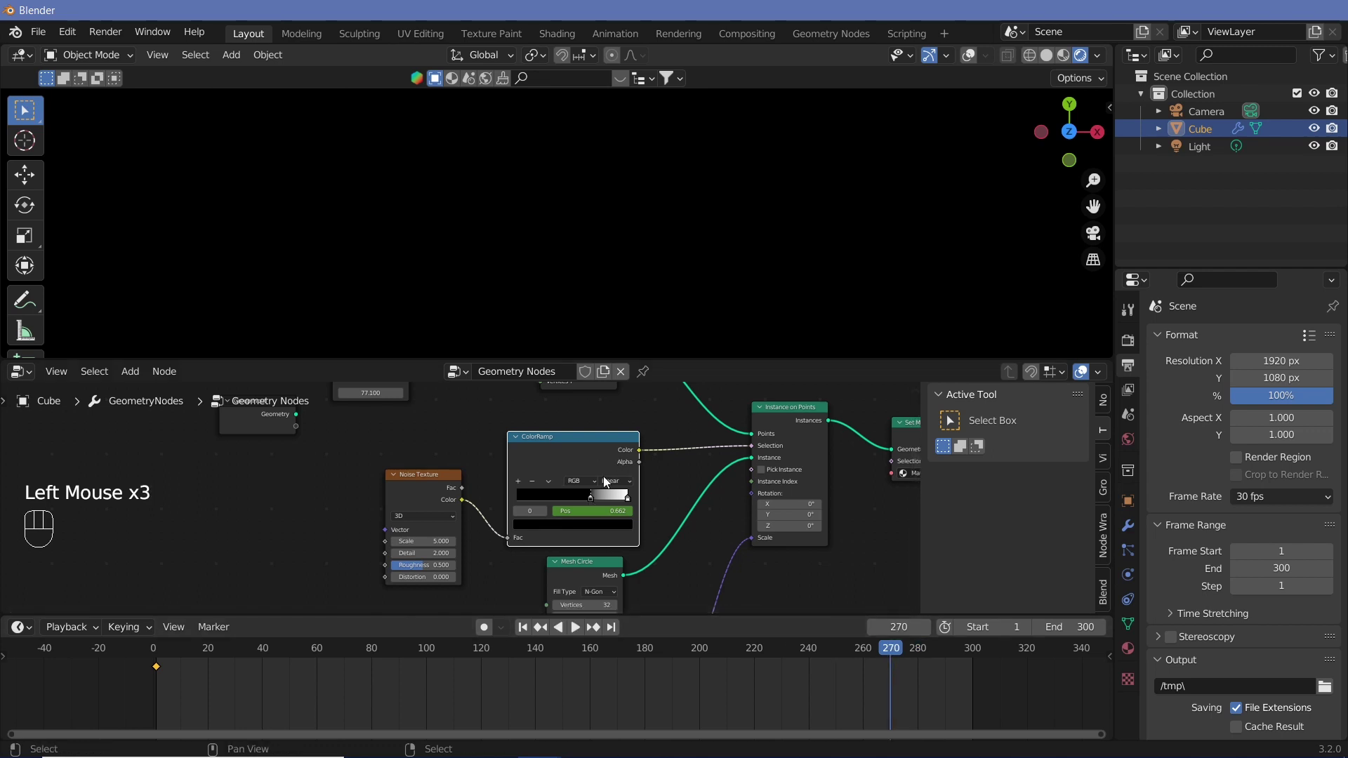
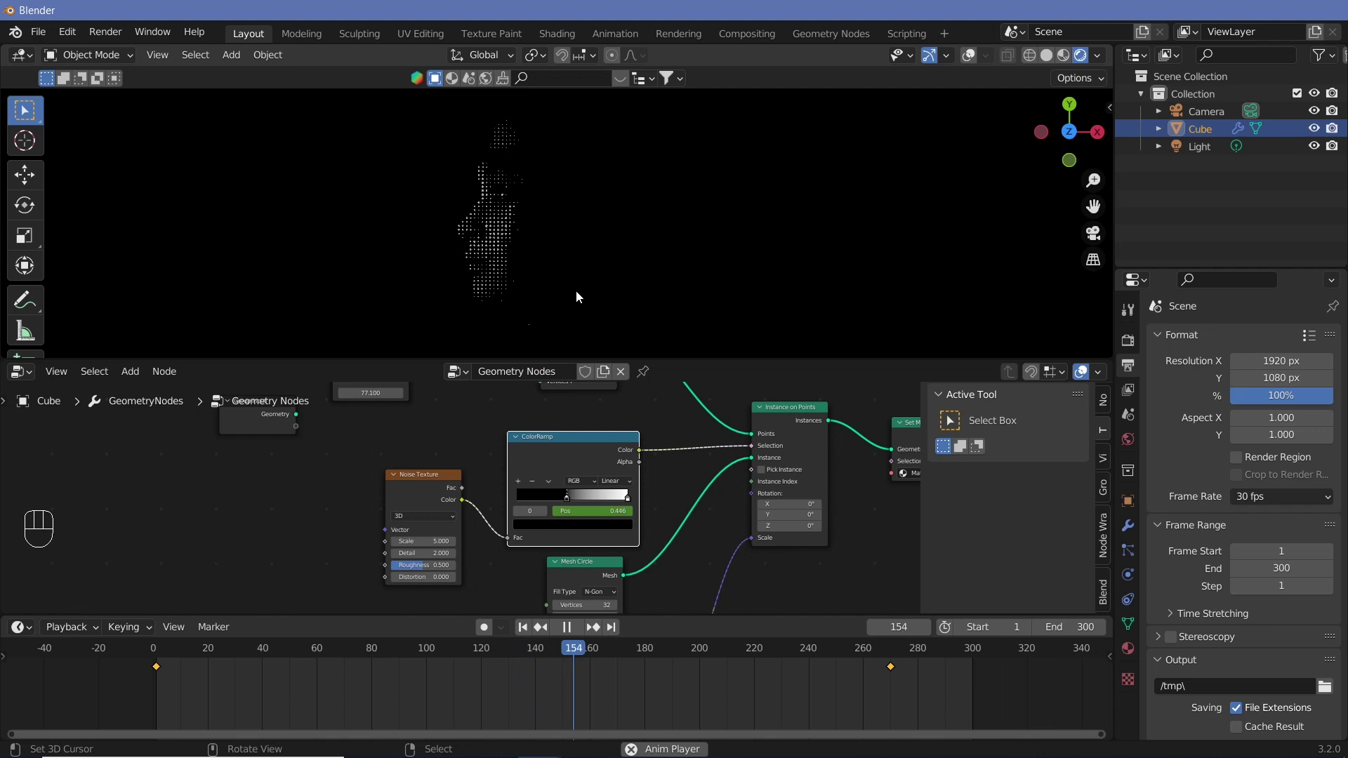
Scrub to an early frame, key the ramp stop, and slide the selected keyframe along the timeline
key(shift+space)
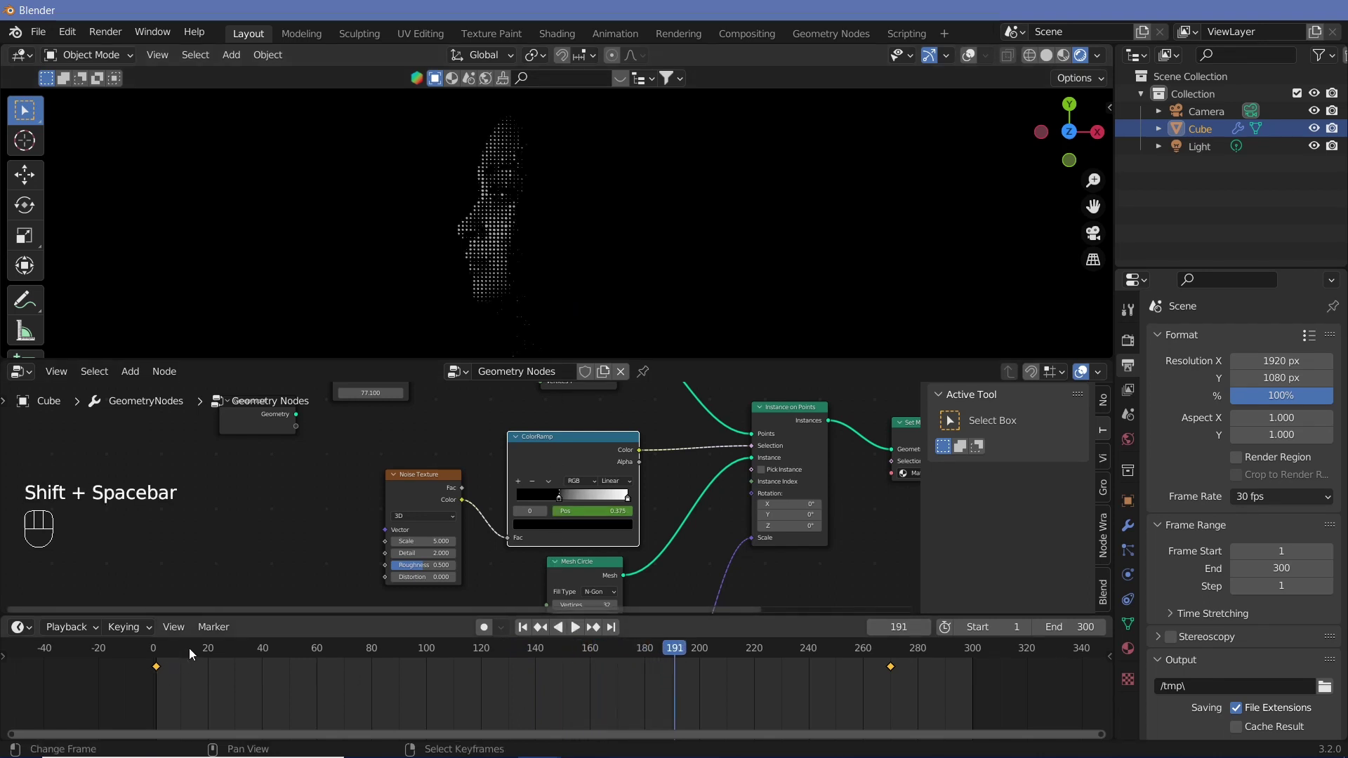
drag(196, 652, 234, 709)
key(i)
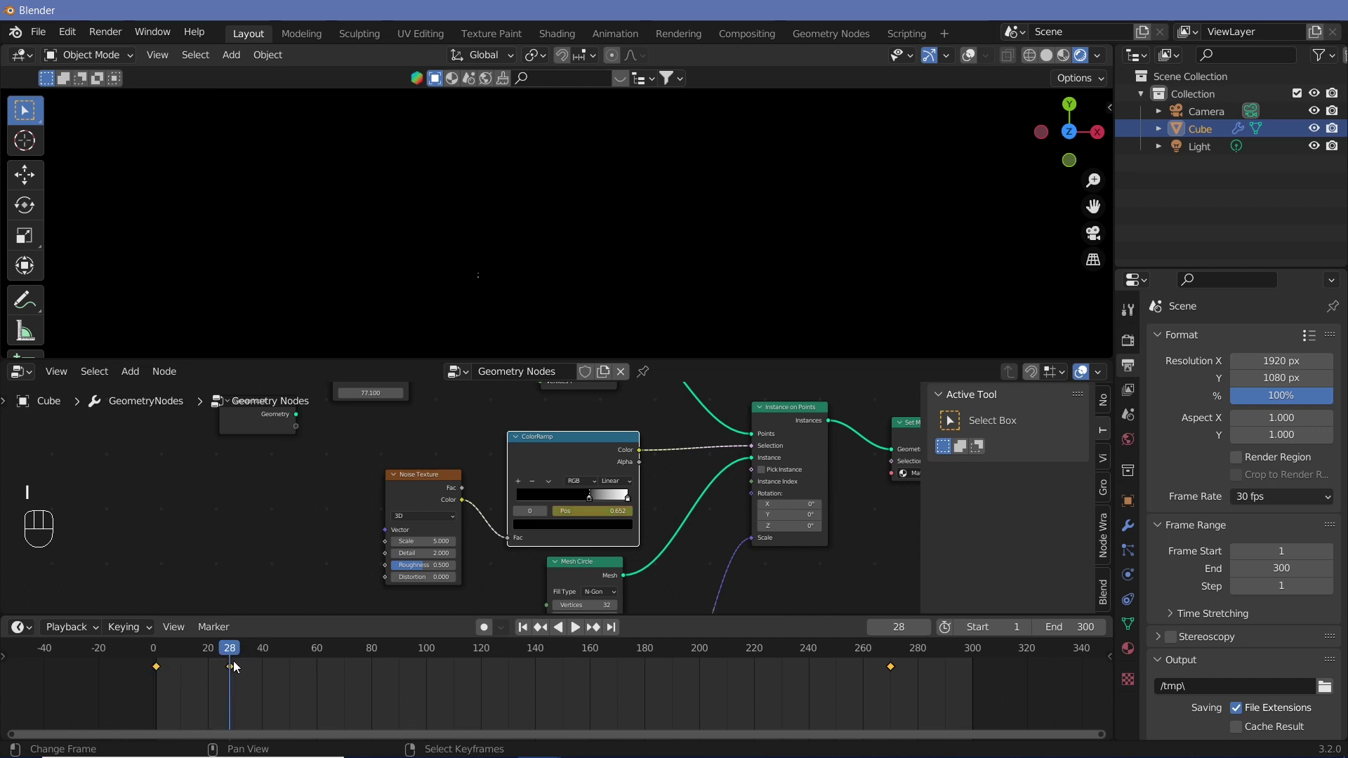
right_click(237, 666)
key(g)
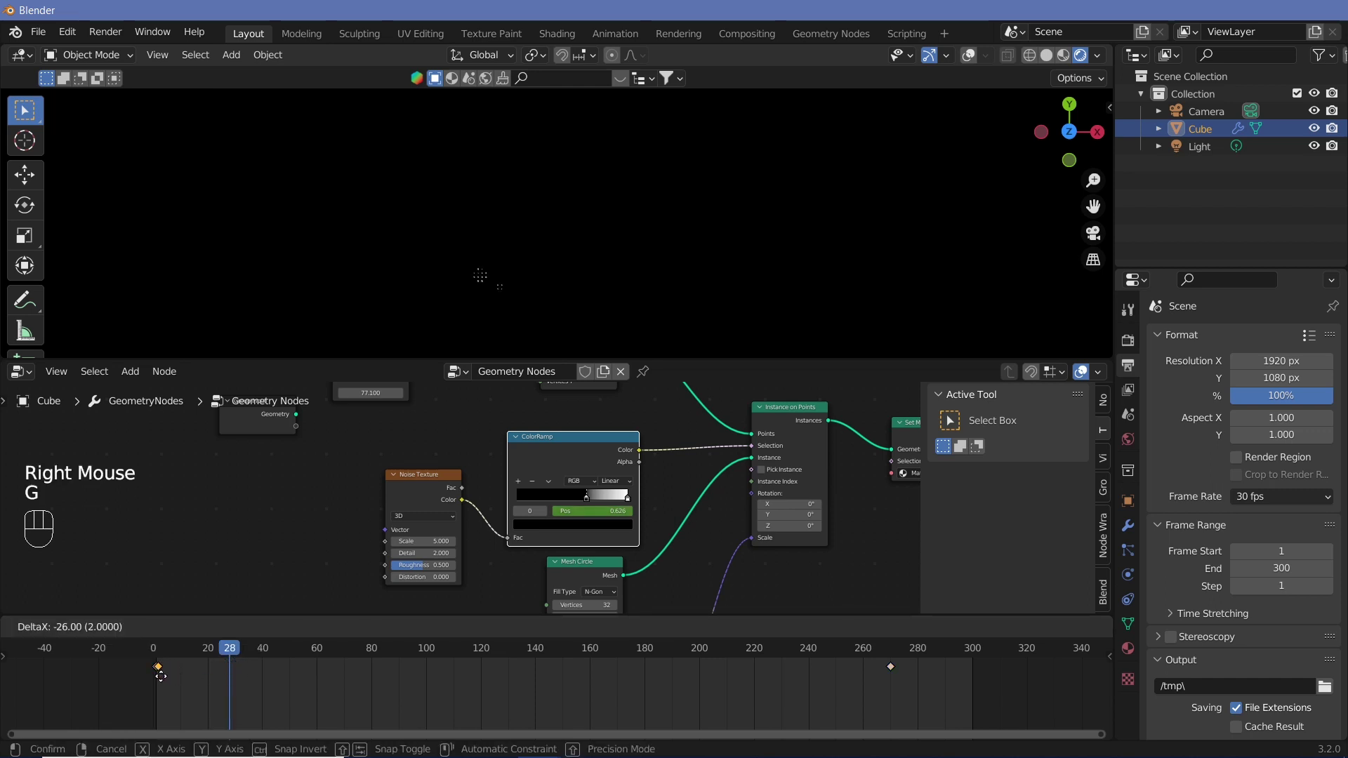
drag(163, 679, 160, 663)
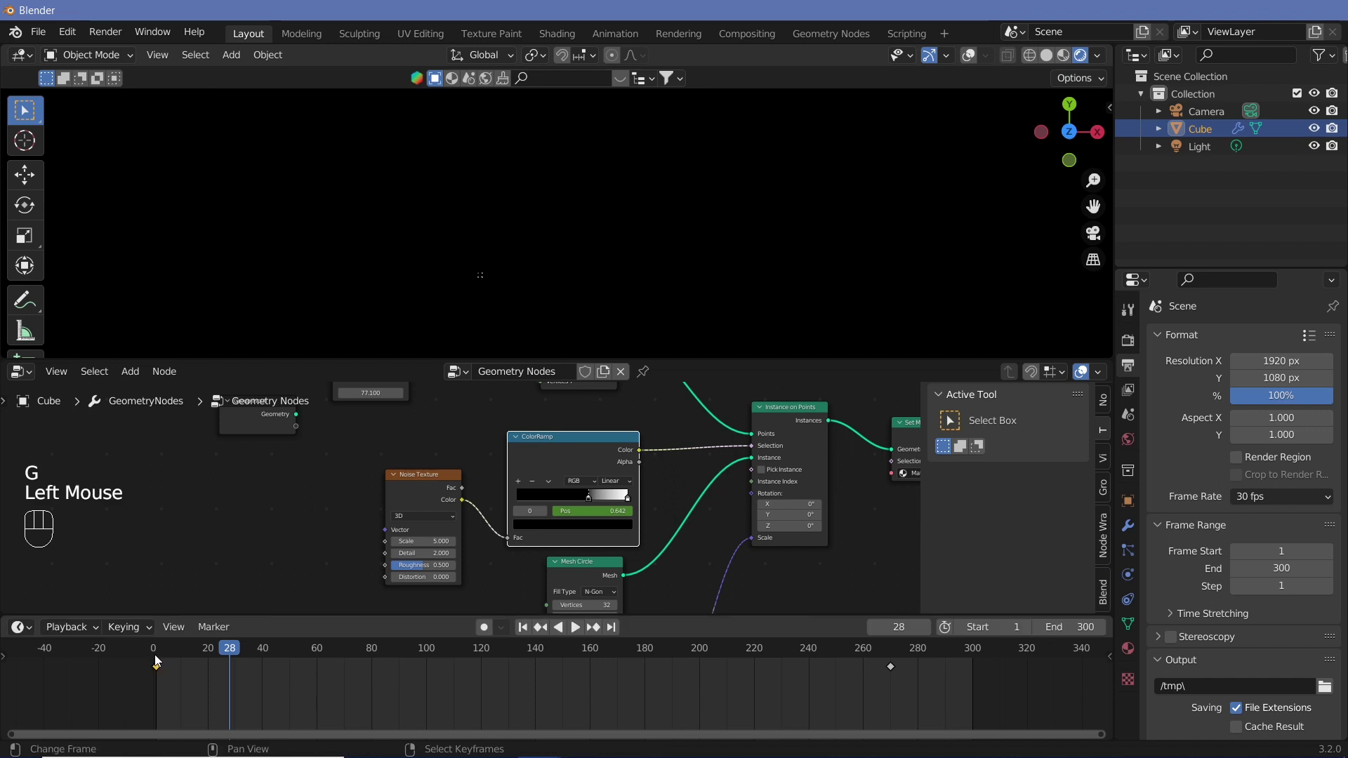
Play back the reveal so the dotted face gradually appears
click(159, 658)
key(shift+space)
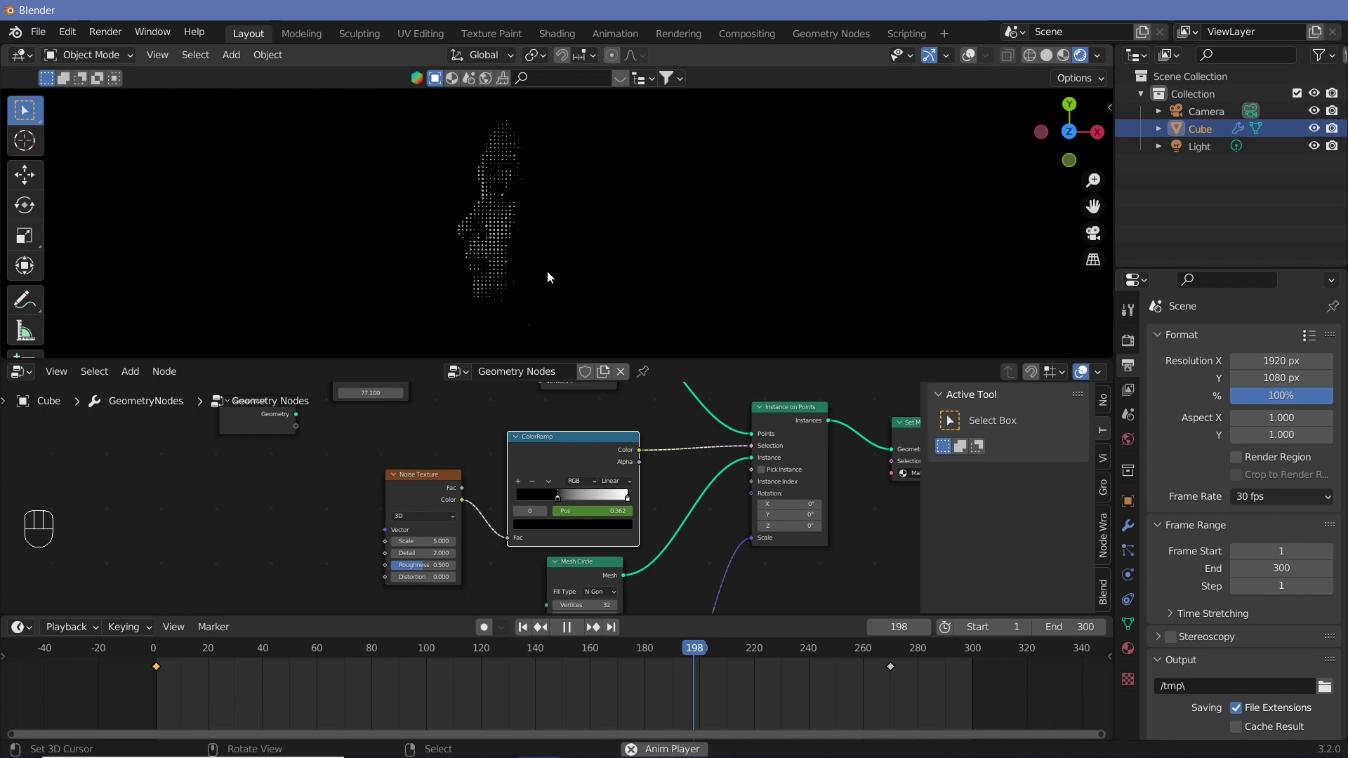
Stop playback, scrub to frame 180 and make it the last frame of the animation
key(shift+space)
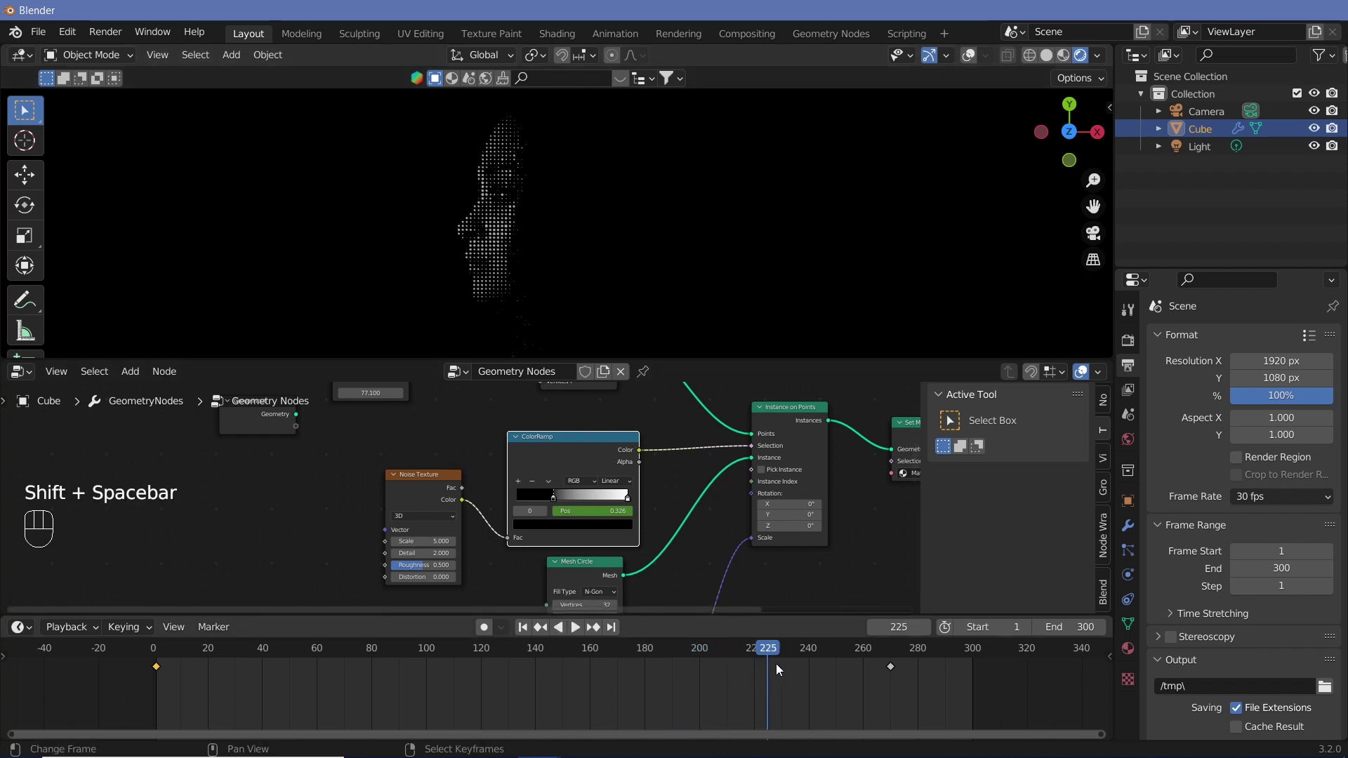
click(759, 660)
drag(734, 662, 640, 677)
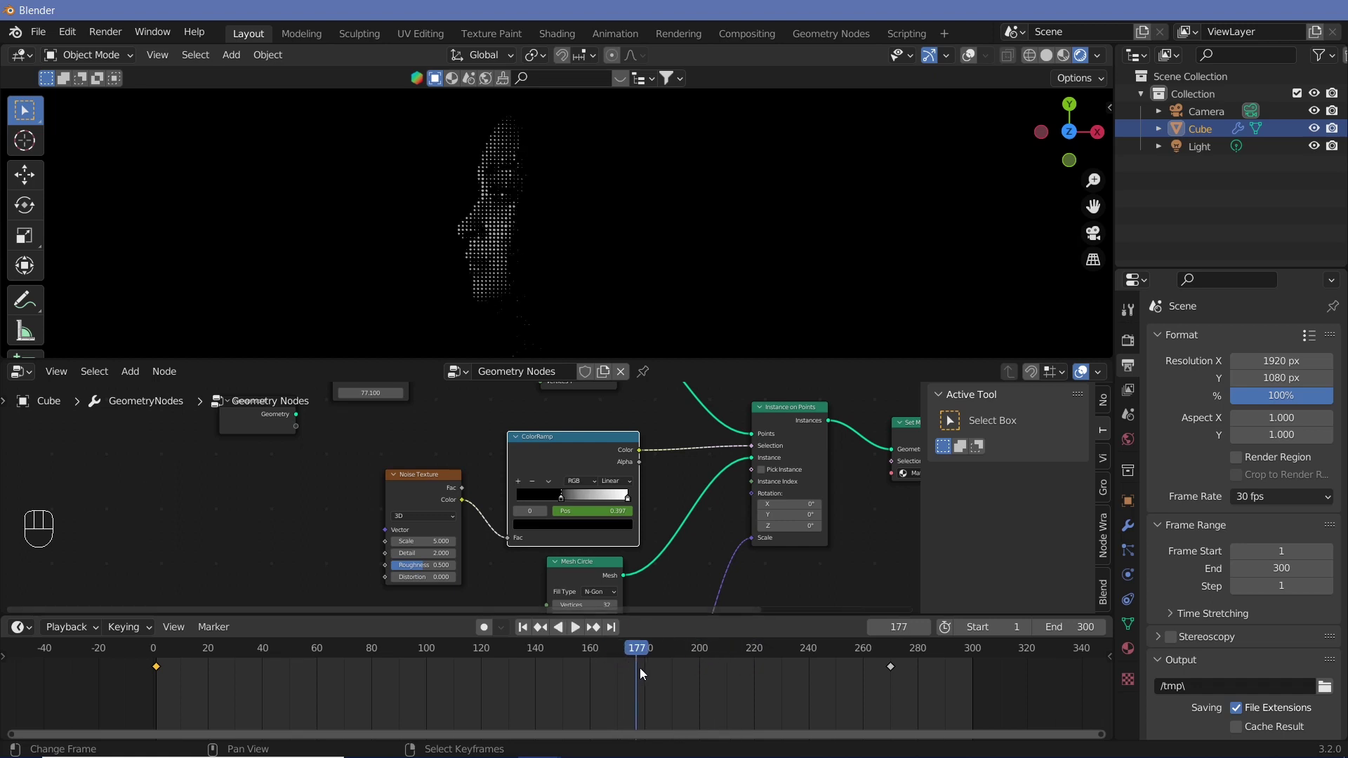
key(Right)
key(Right)
key(Right)
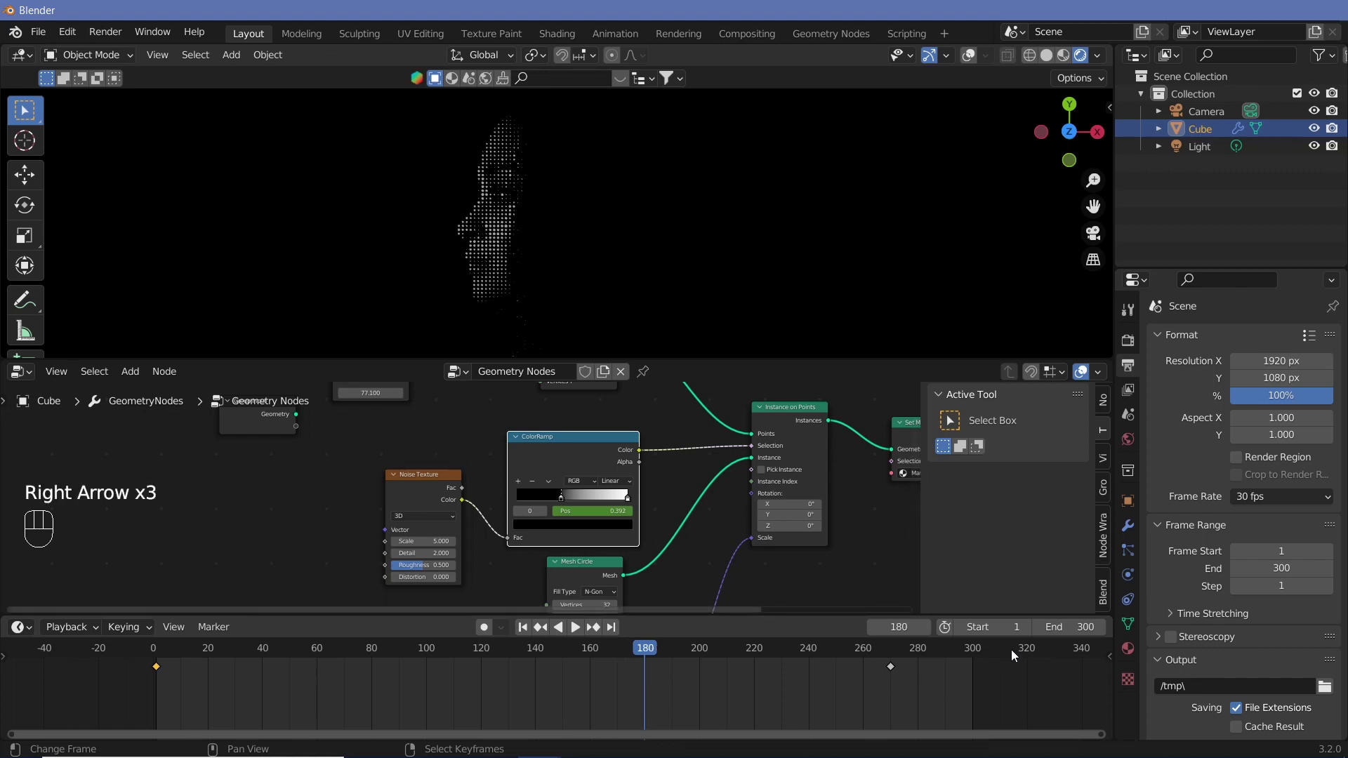
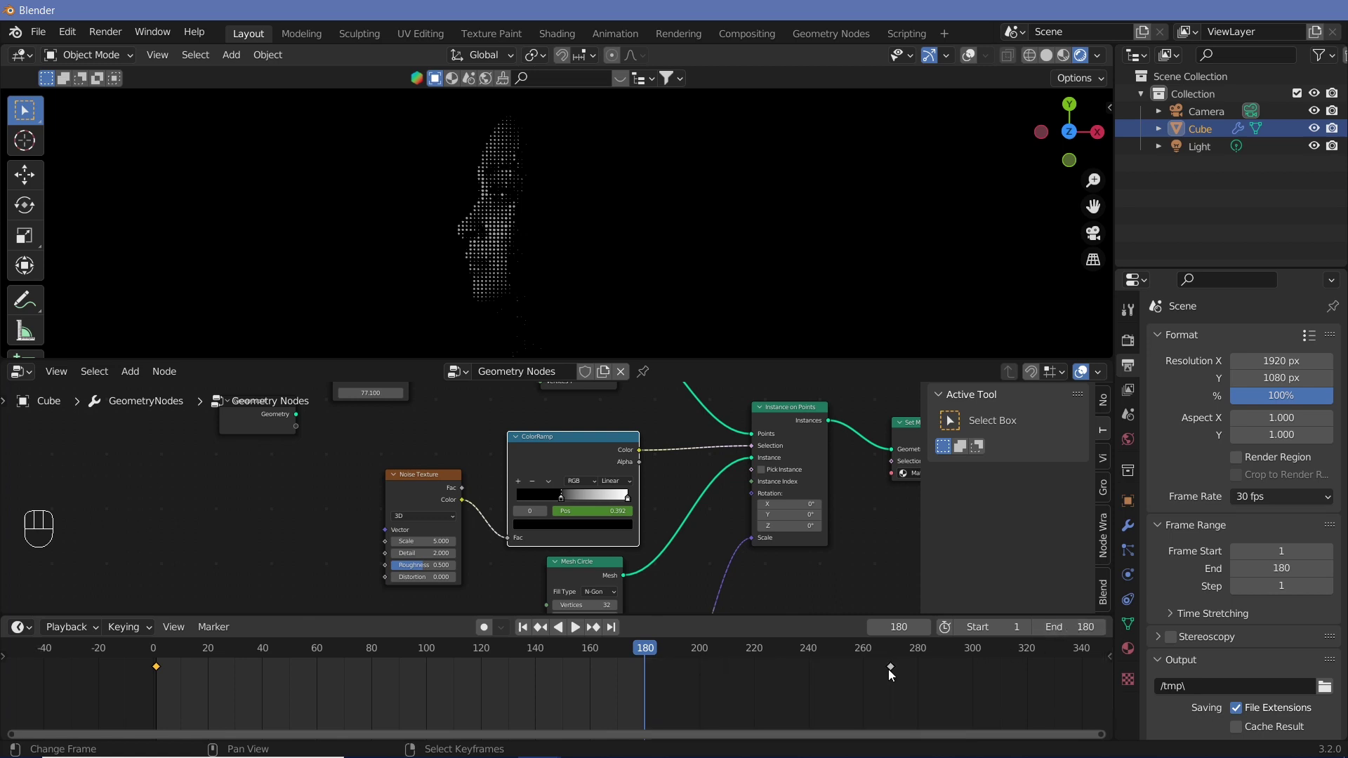
key(i)
Move the reveal keyframe (ramp stop about 0.302) to frame 180 and replay from the start
right_click(902, 669)
right_click(897, 672)
key(x)
click(159, 662)
key(shift+space)
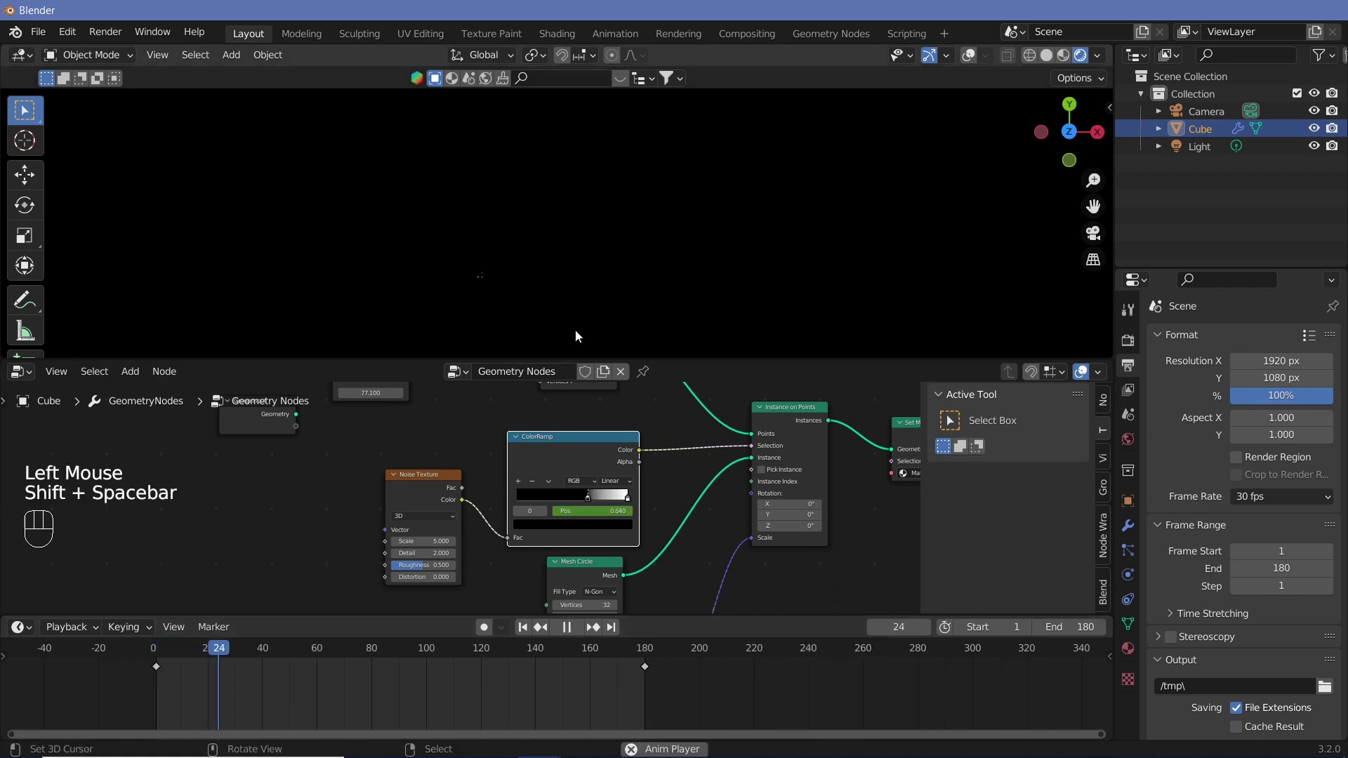
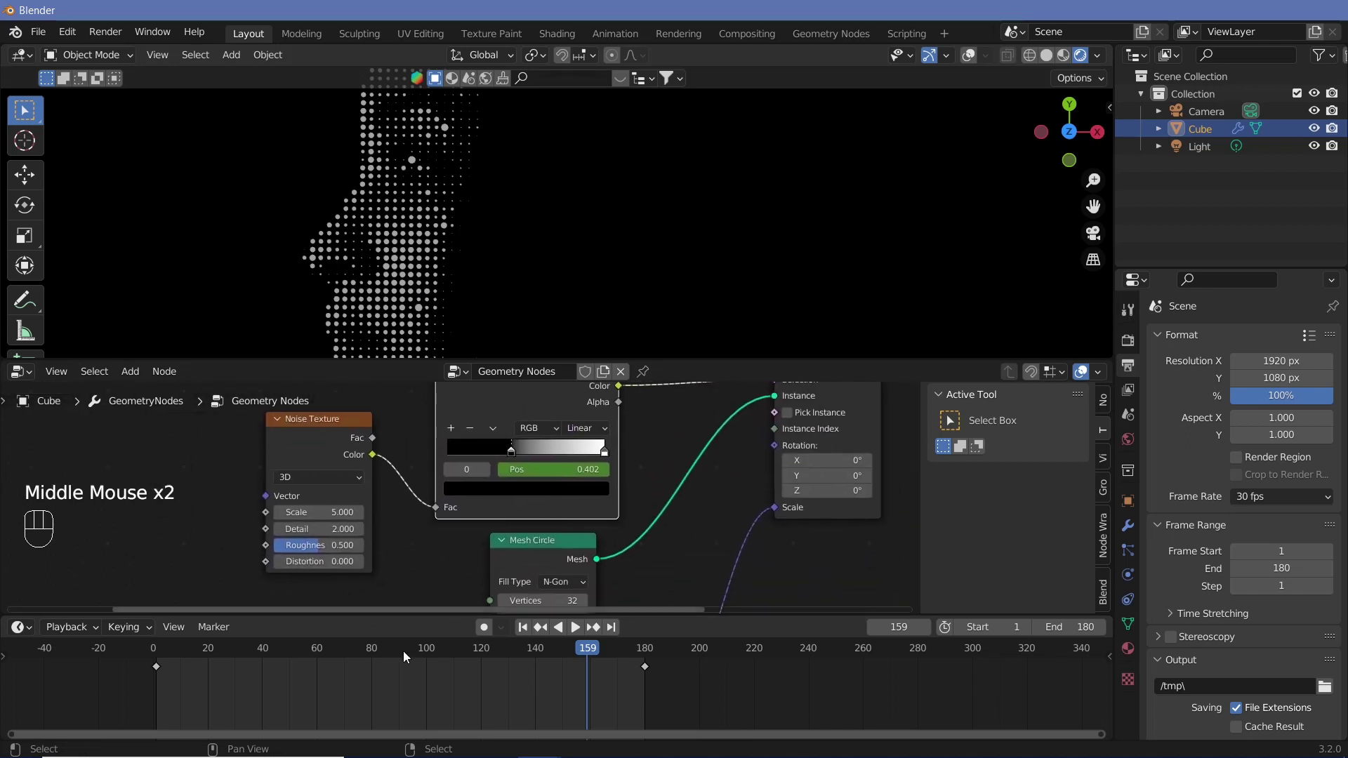
middle_click(649, 562)
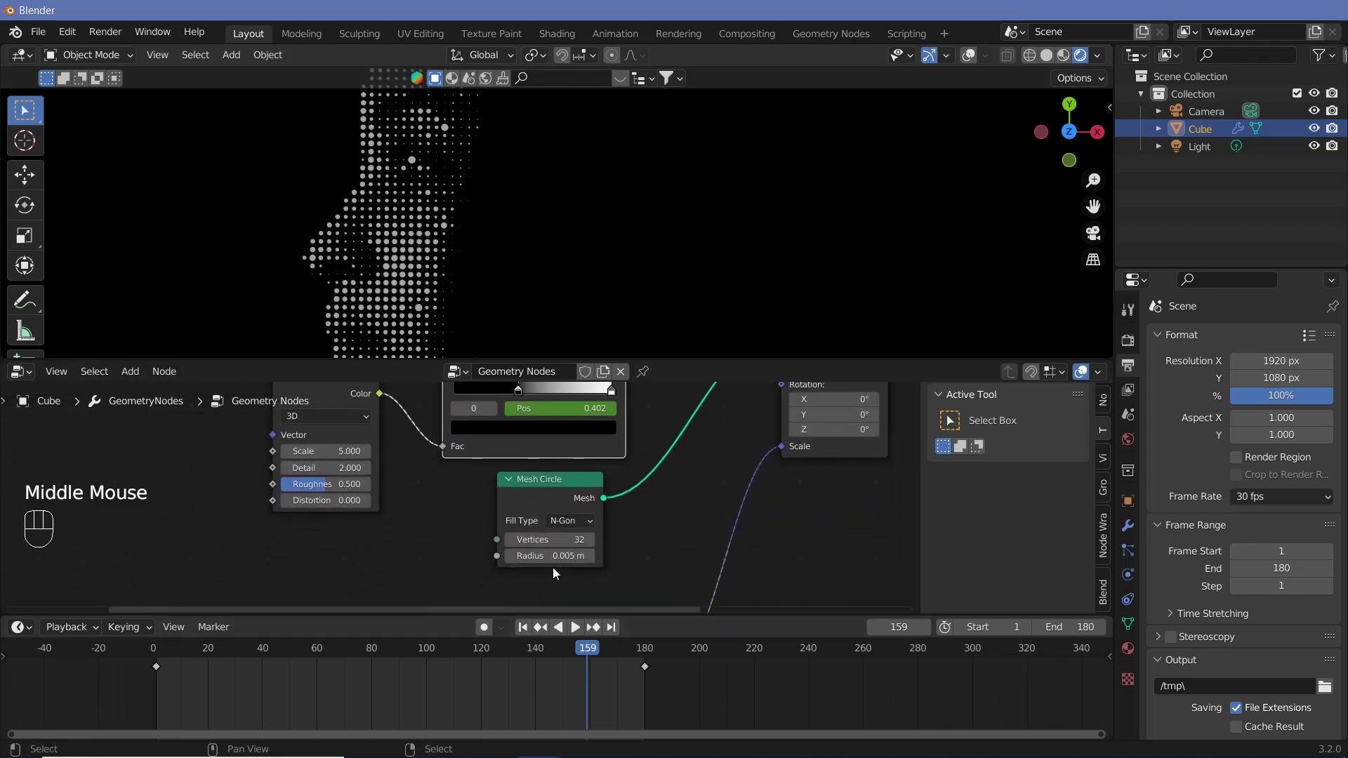
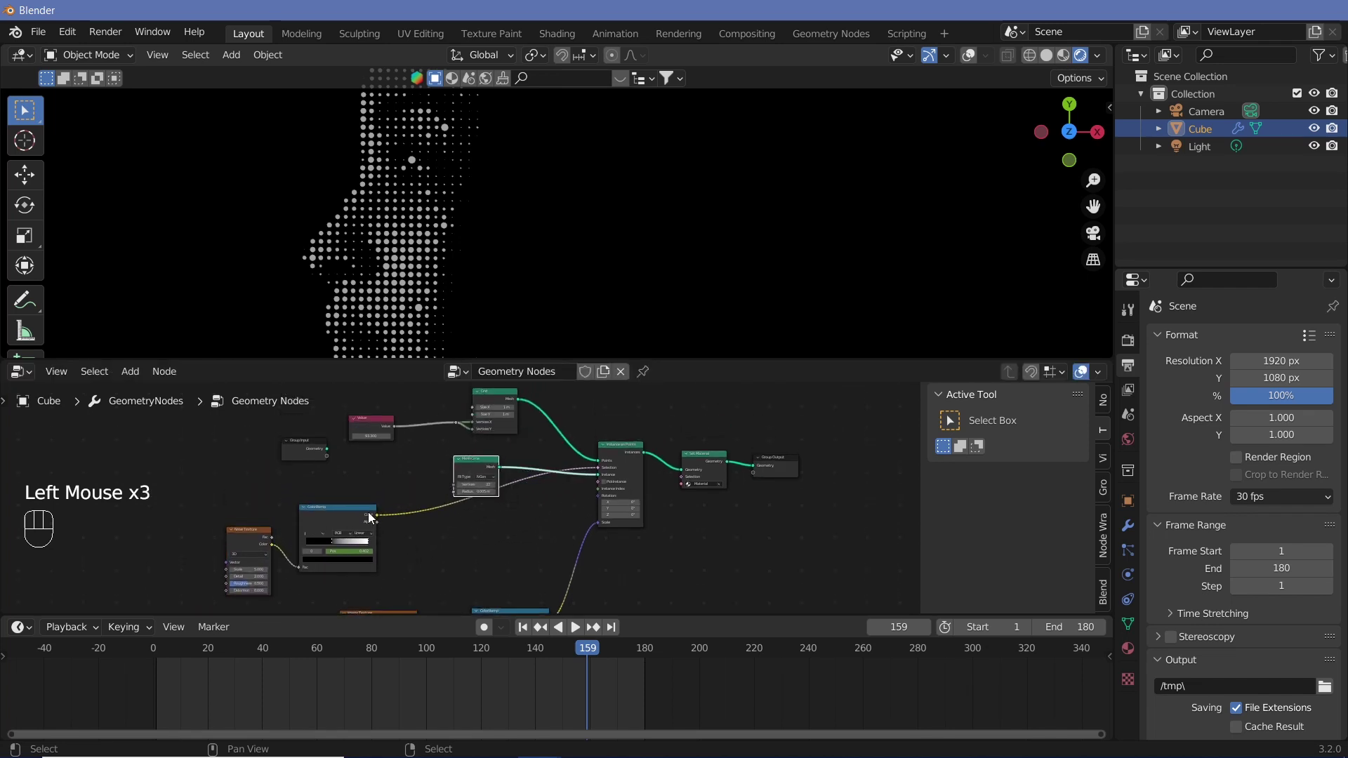
Wire the Value output into the Mesh Circle's Radius, replacing the fixed 0.005 m
drag(359, 517, 454, 535)
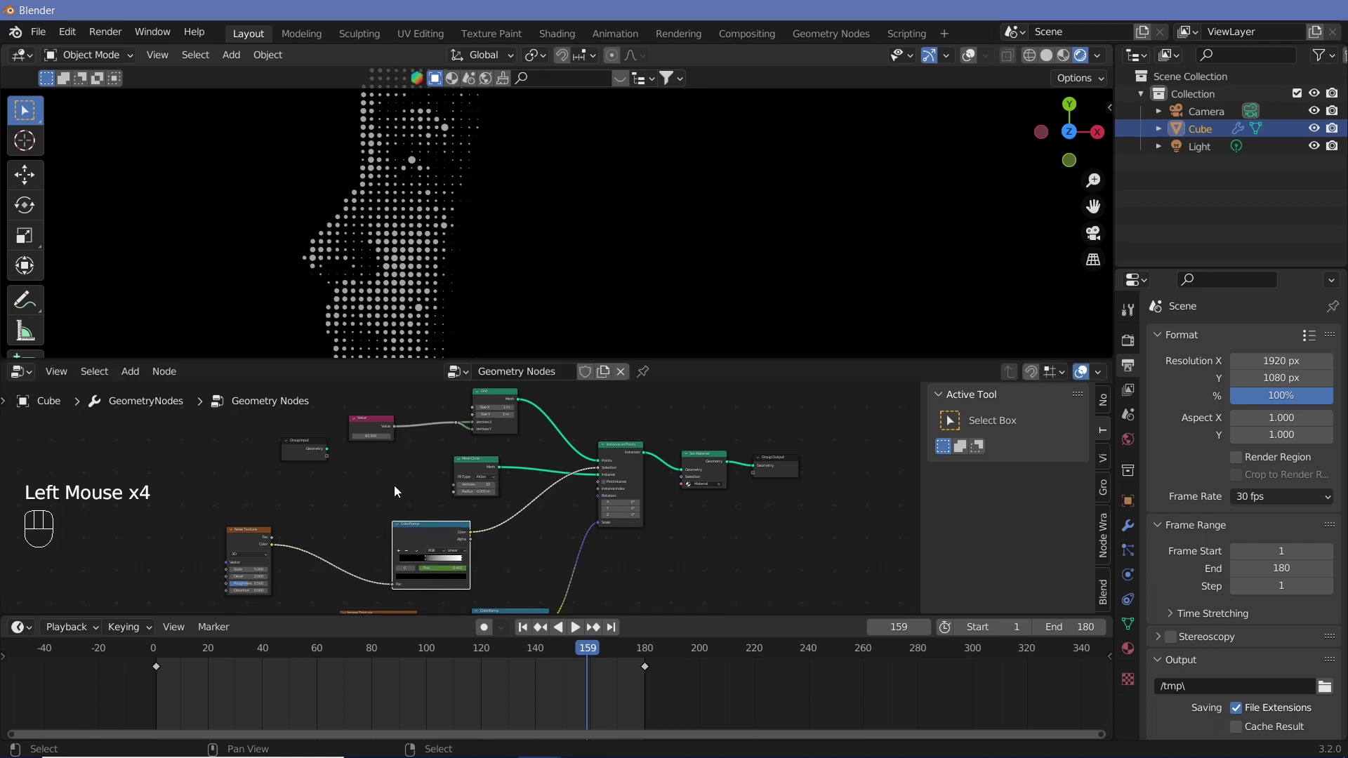
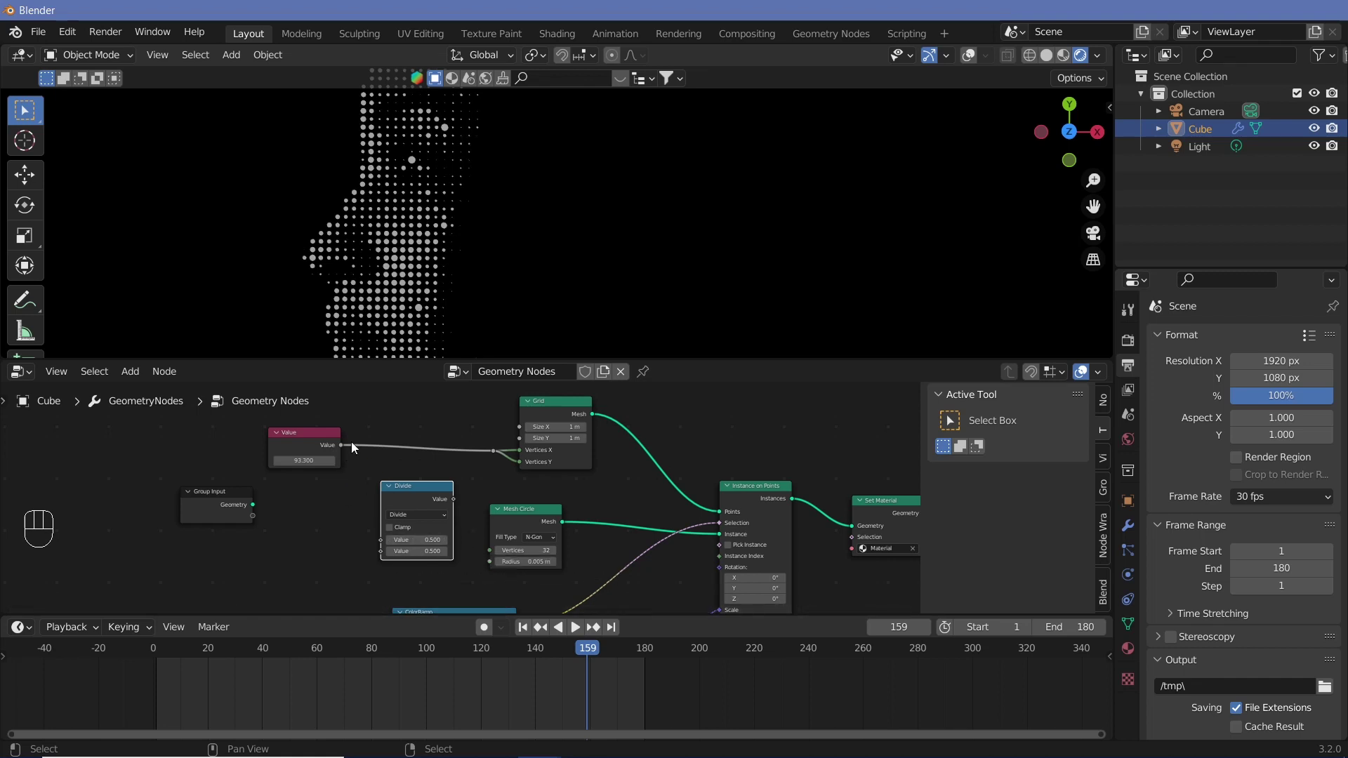
click(344, 451)
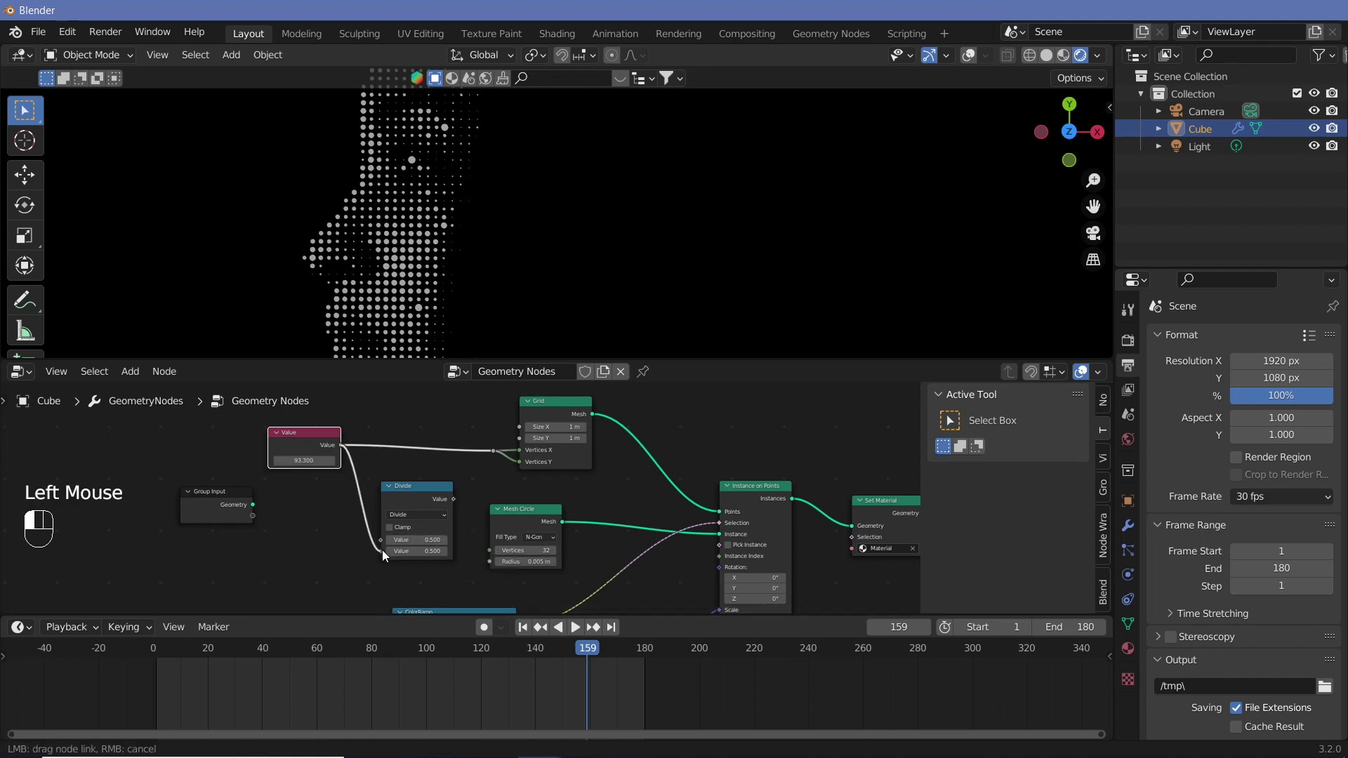
drag(459, 503, 482, 581)
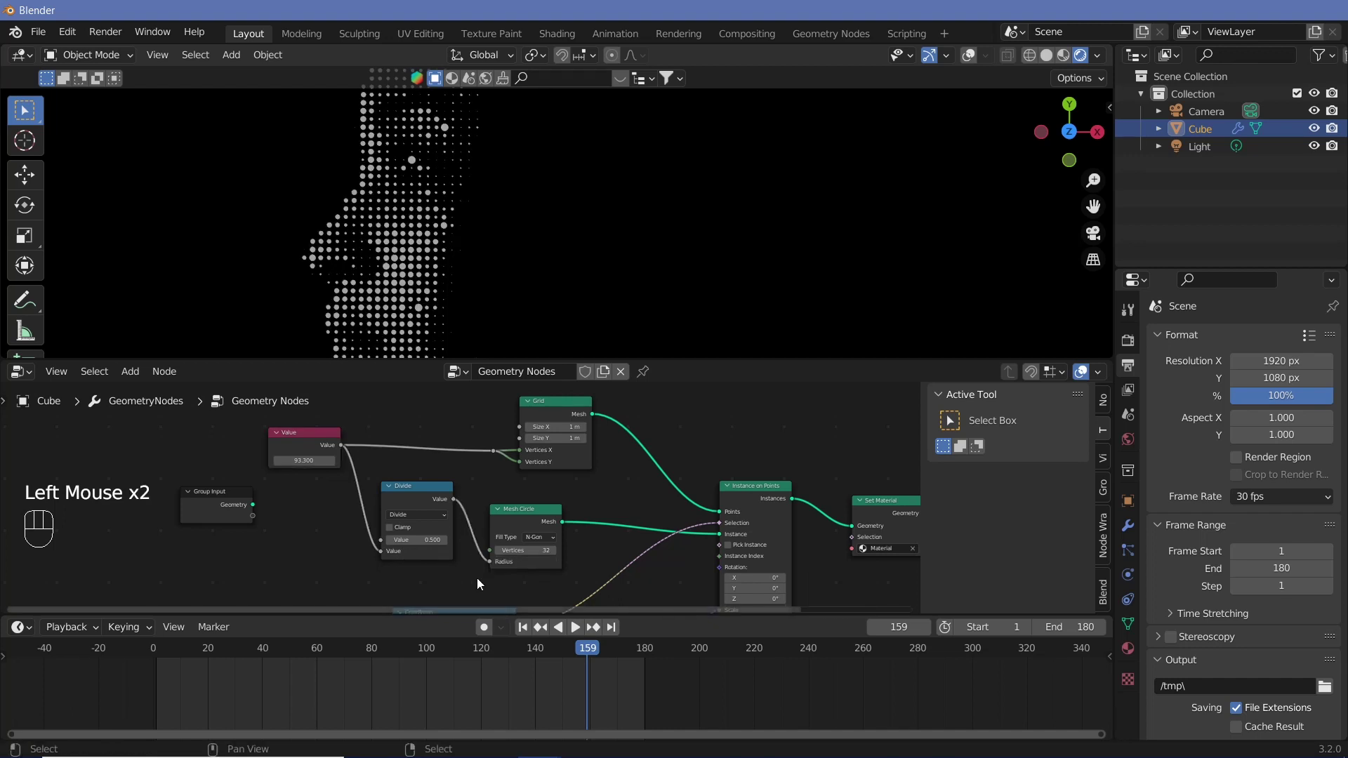
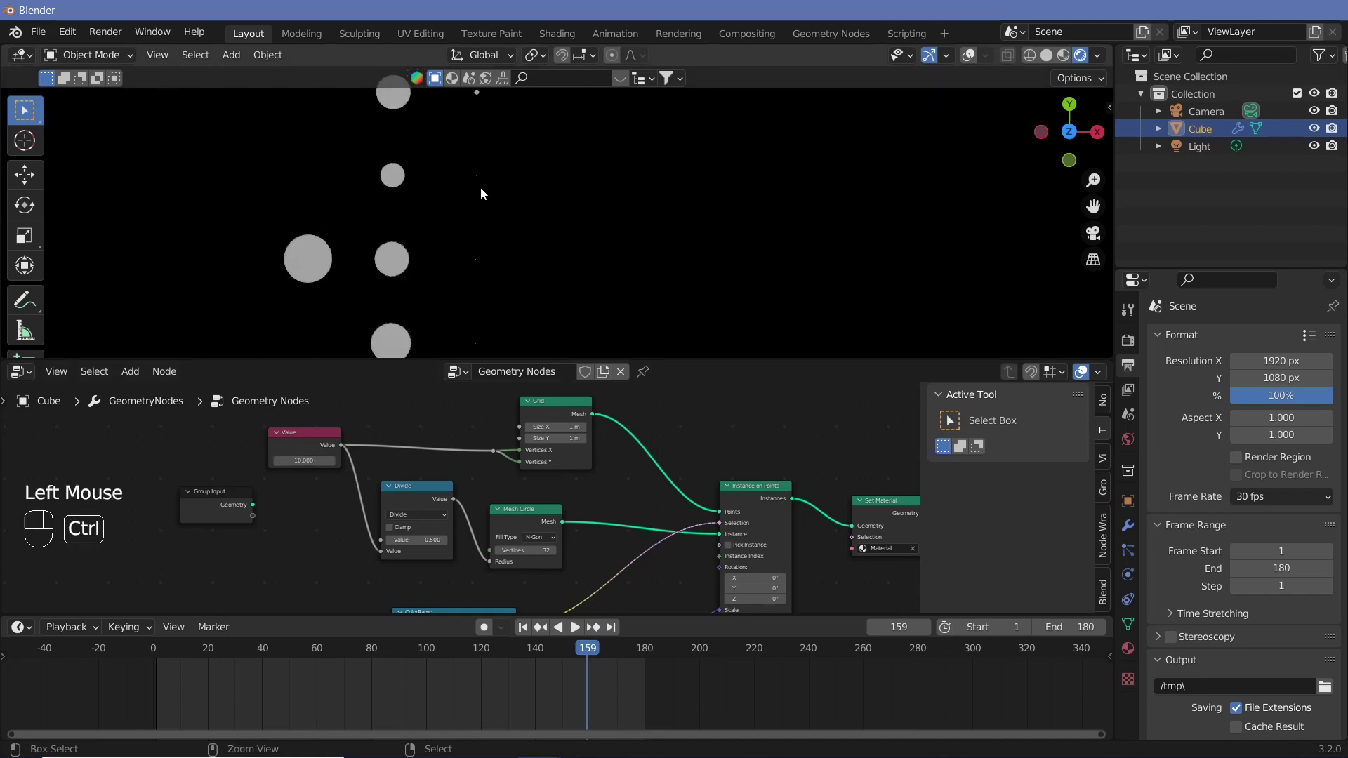
drag(484, 198, 489, 312)
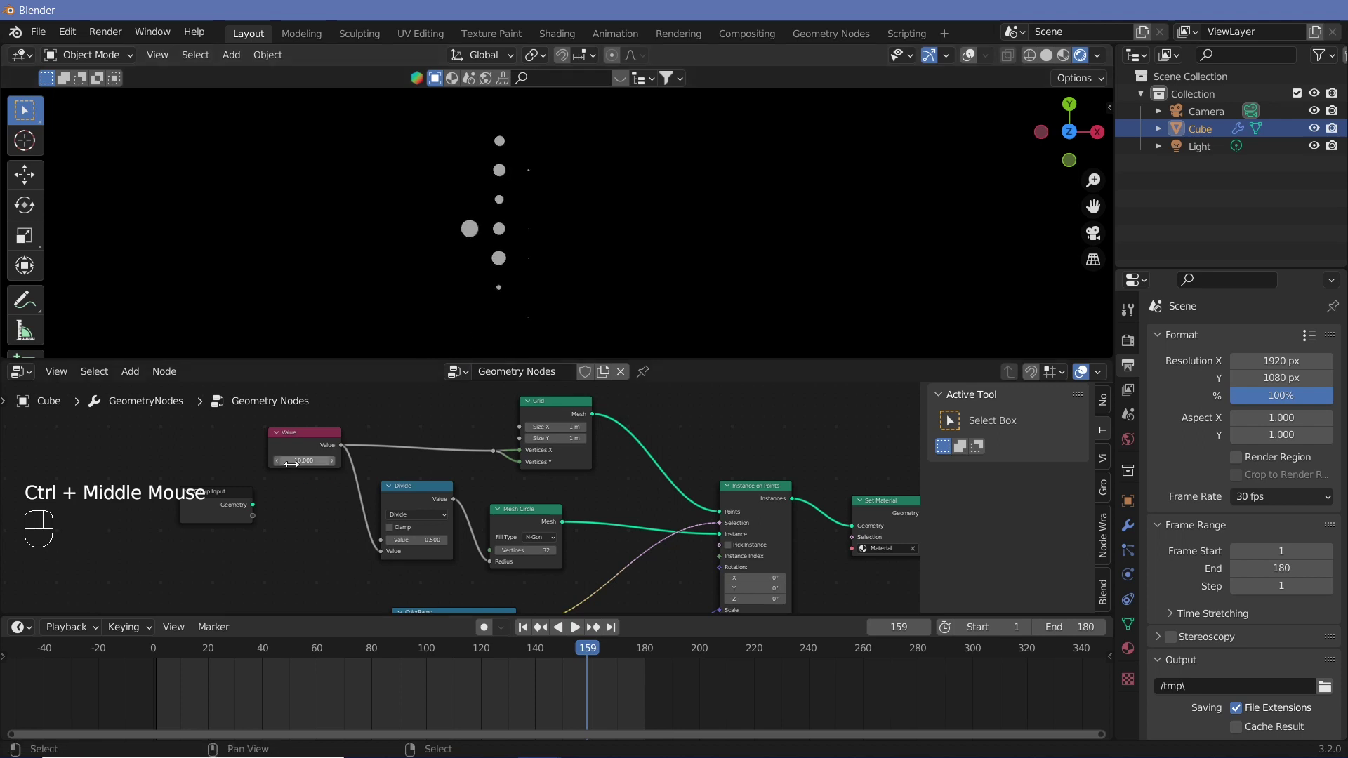
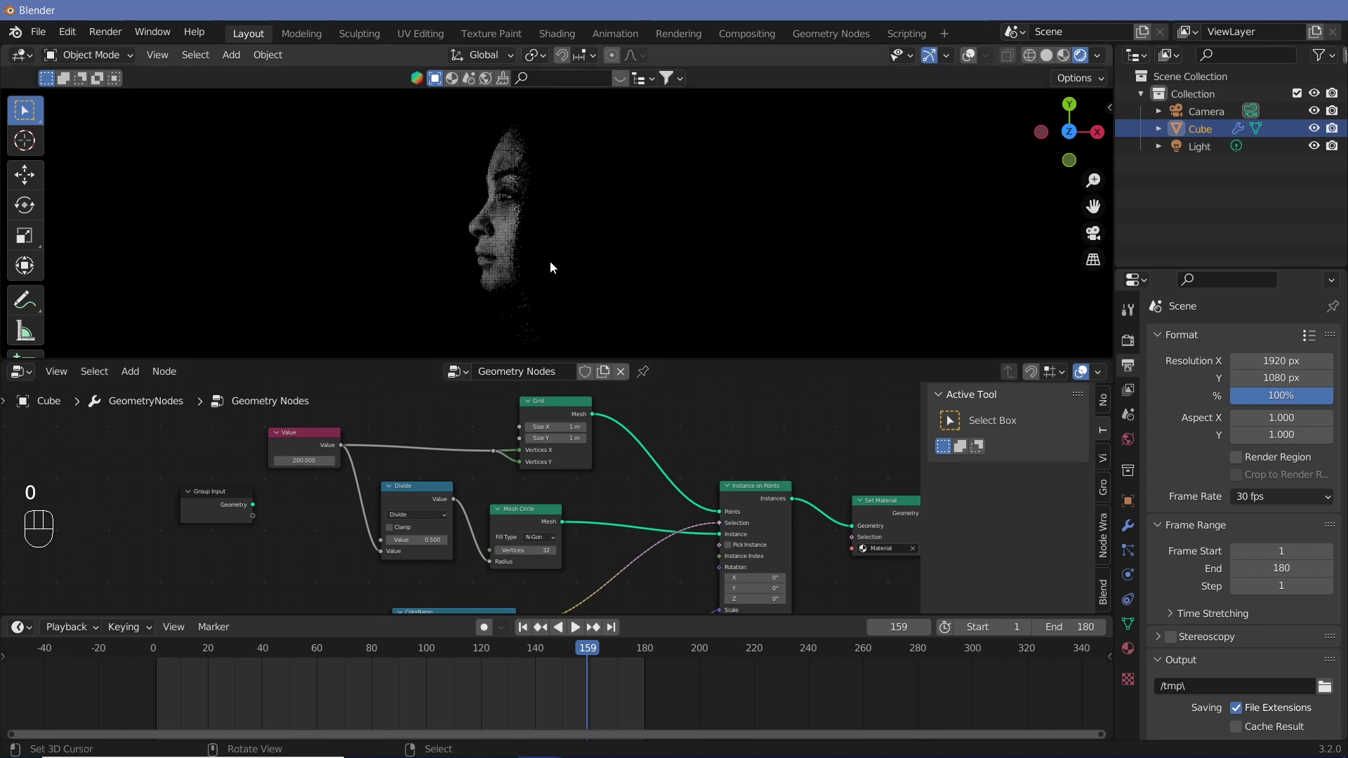
drag(535, 263, 436, 293)
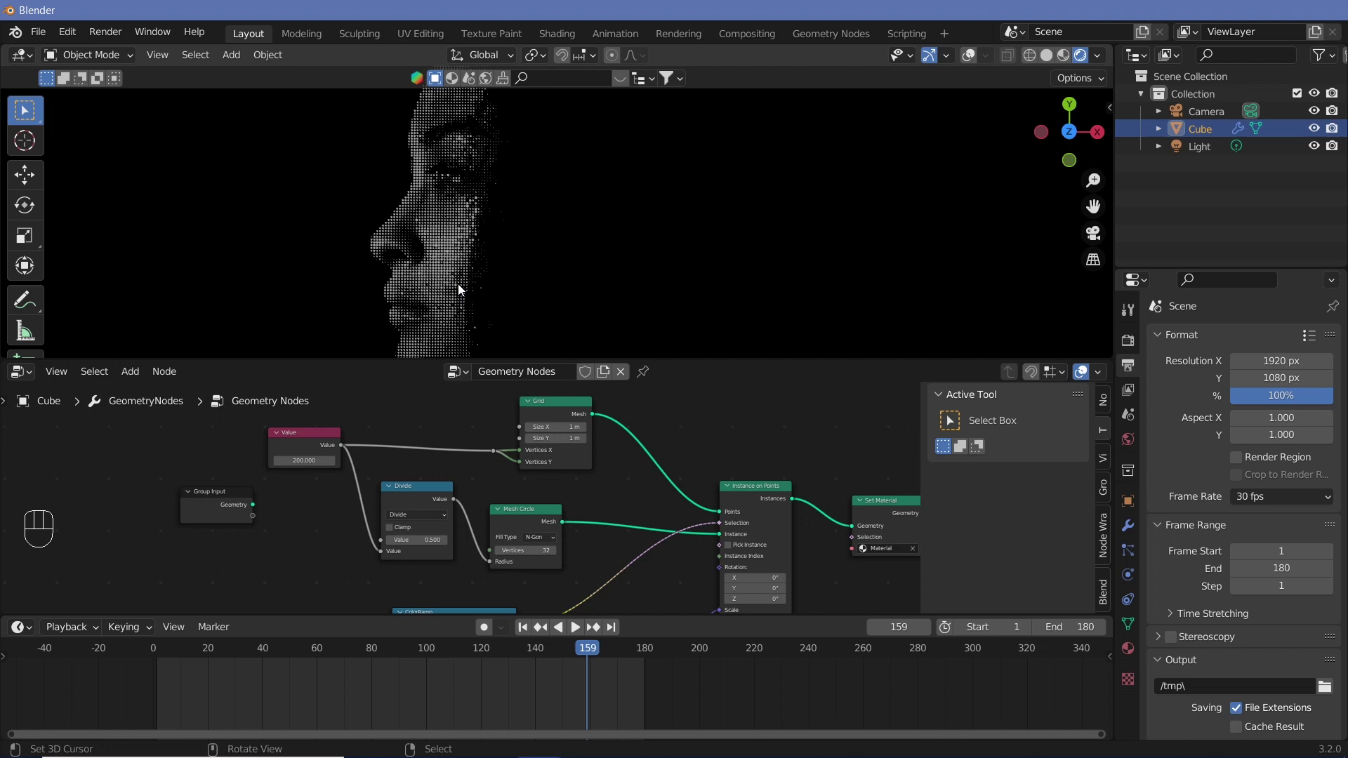
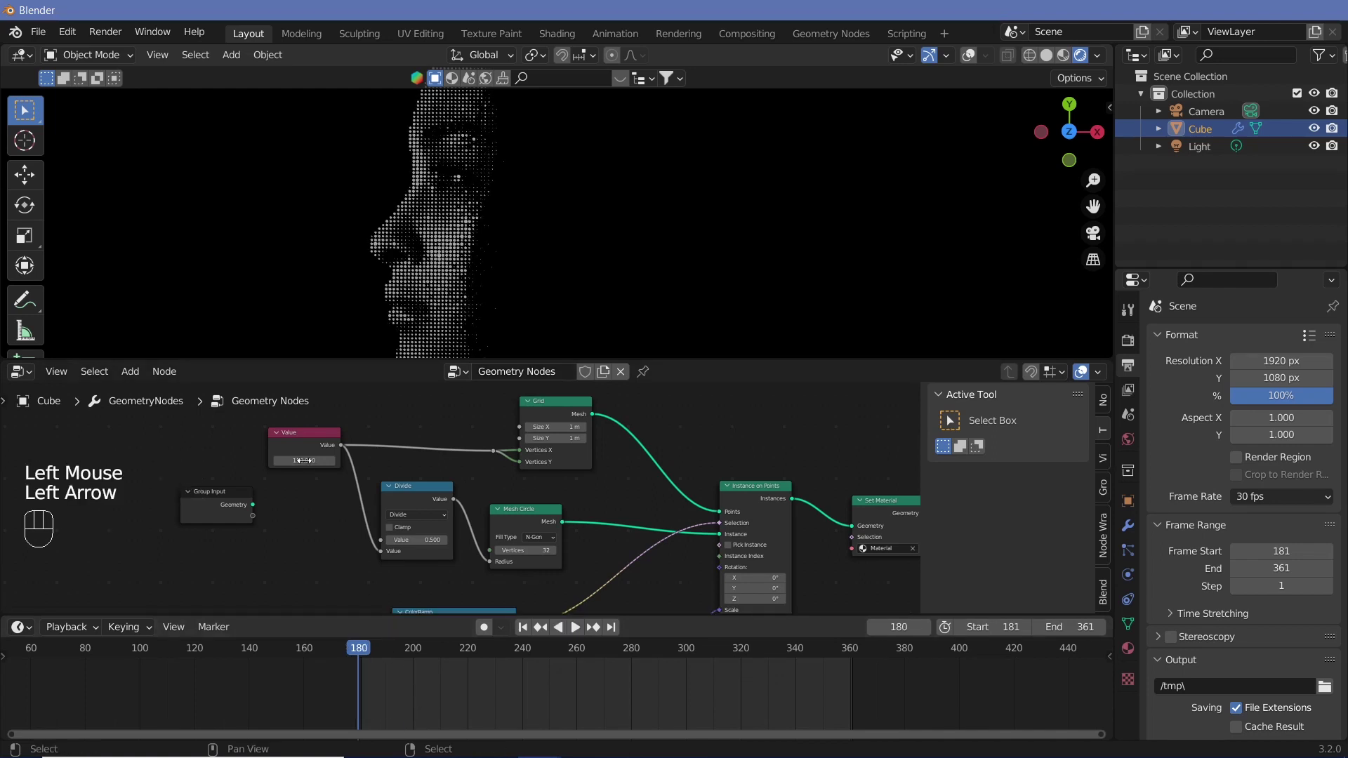
Set the frame range to 181–361 and go to frame 181, where no dots show yet
key(i)
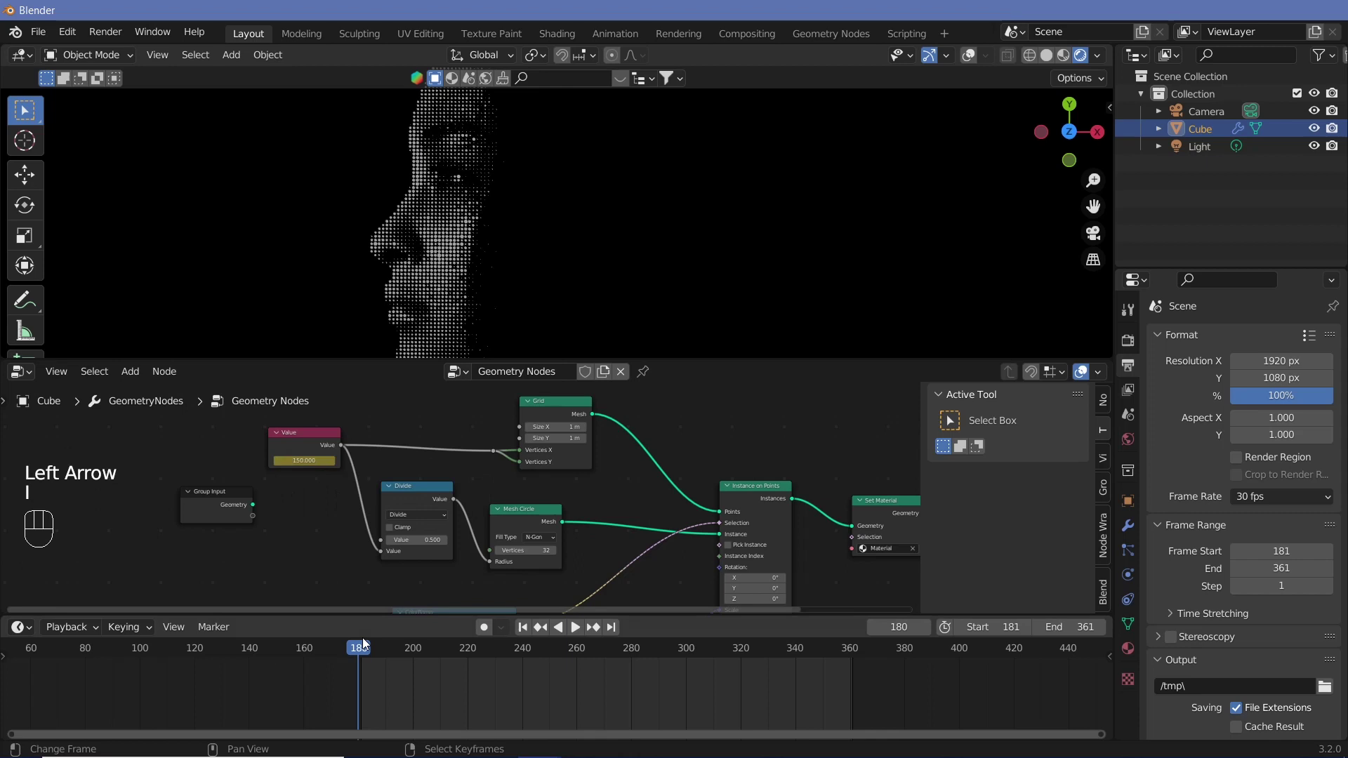
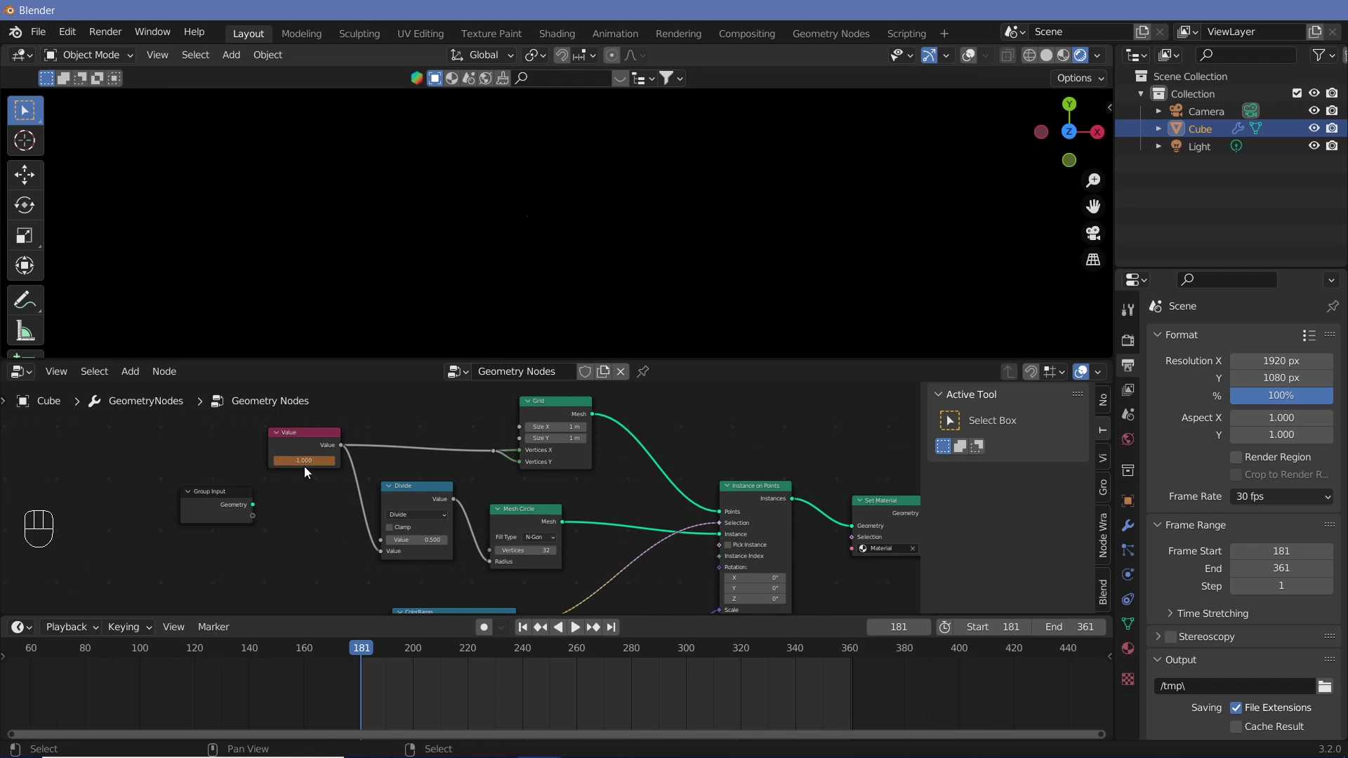
key(i)
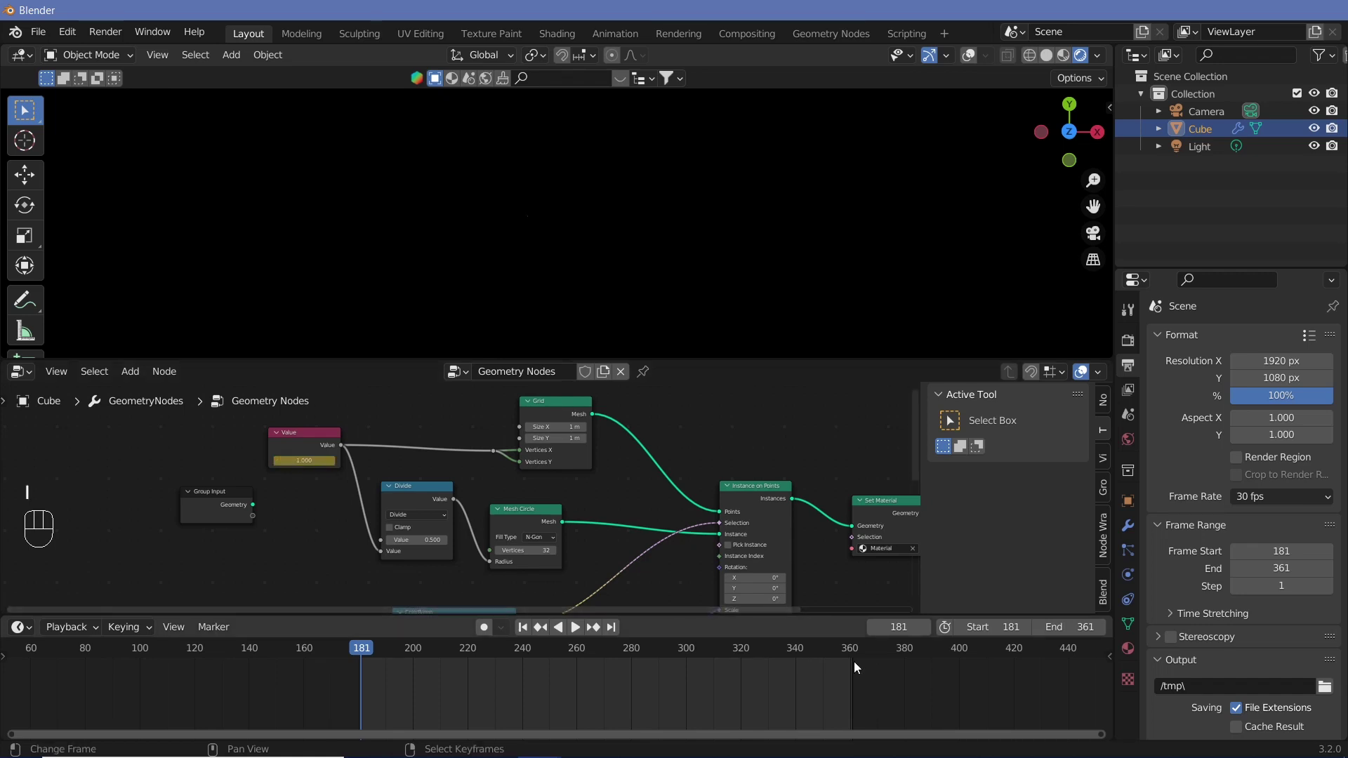
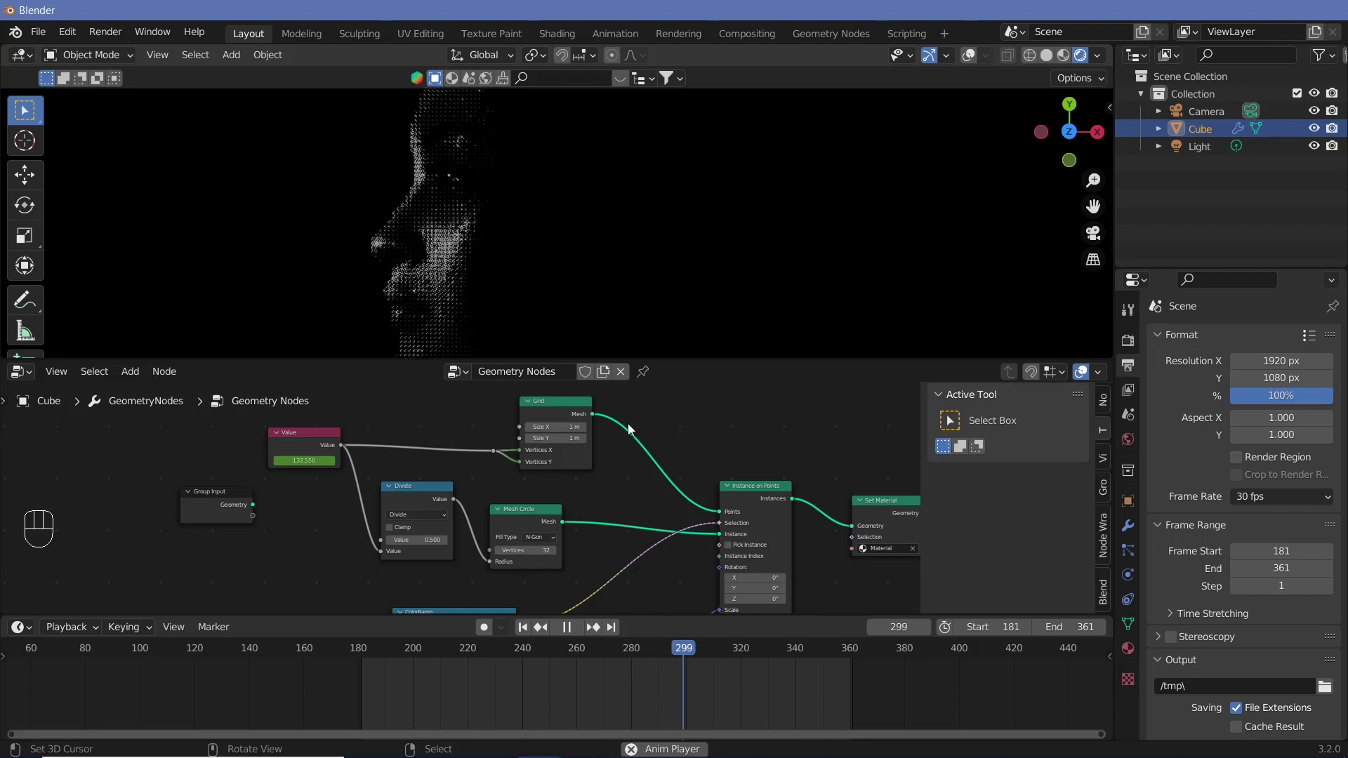
Pause at frame 305 and pan the node editor to the Image Texture and ColorRamp nodes
key(shift+space)
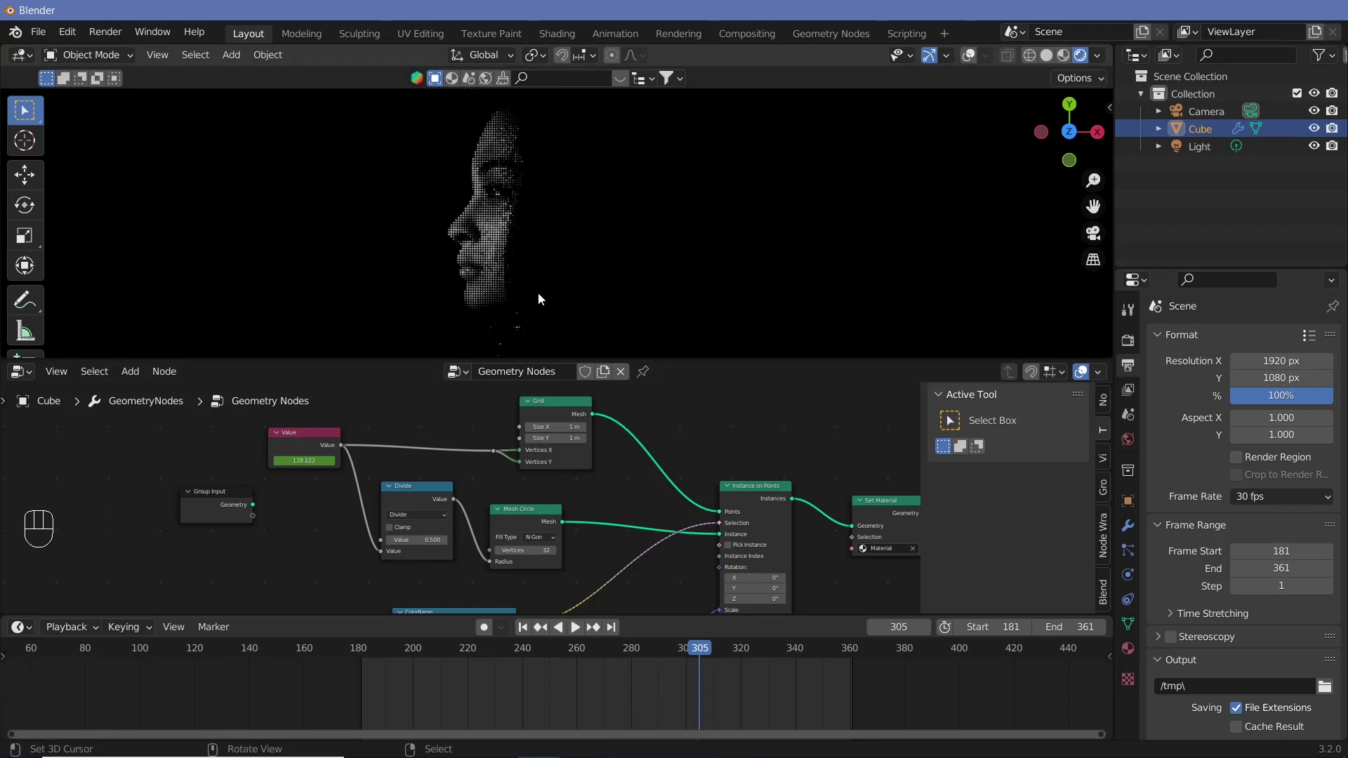
middle_click(615, 513)
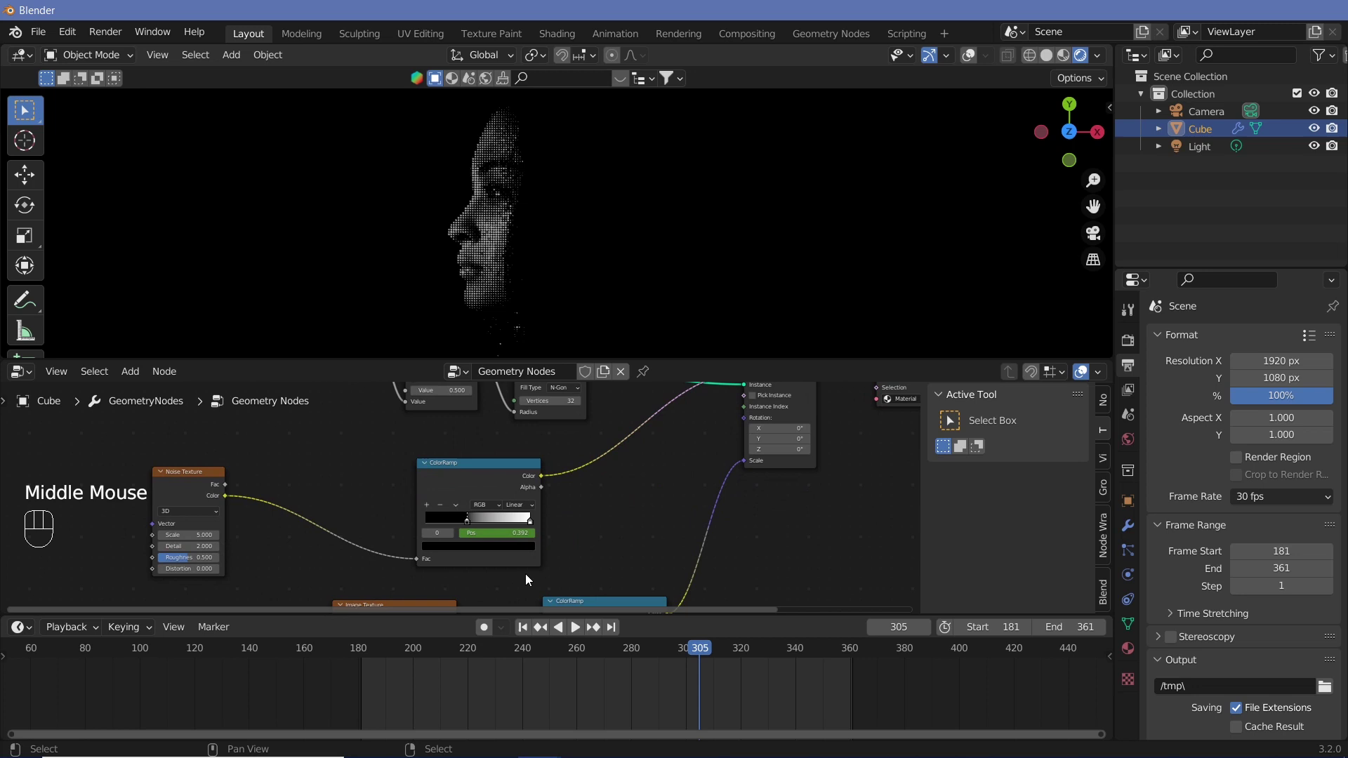